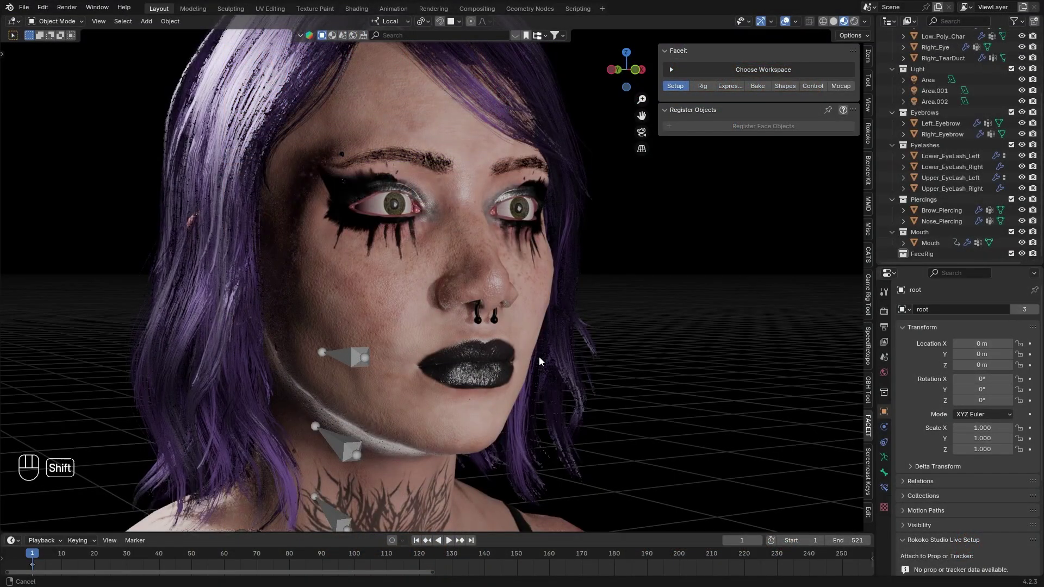
- Select the Low_Poly_Char body mesh in the viewport and restore the normal view
click(520, 275)
click(1025, 42)
click(533, 310)
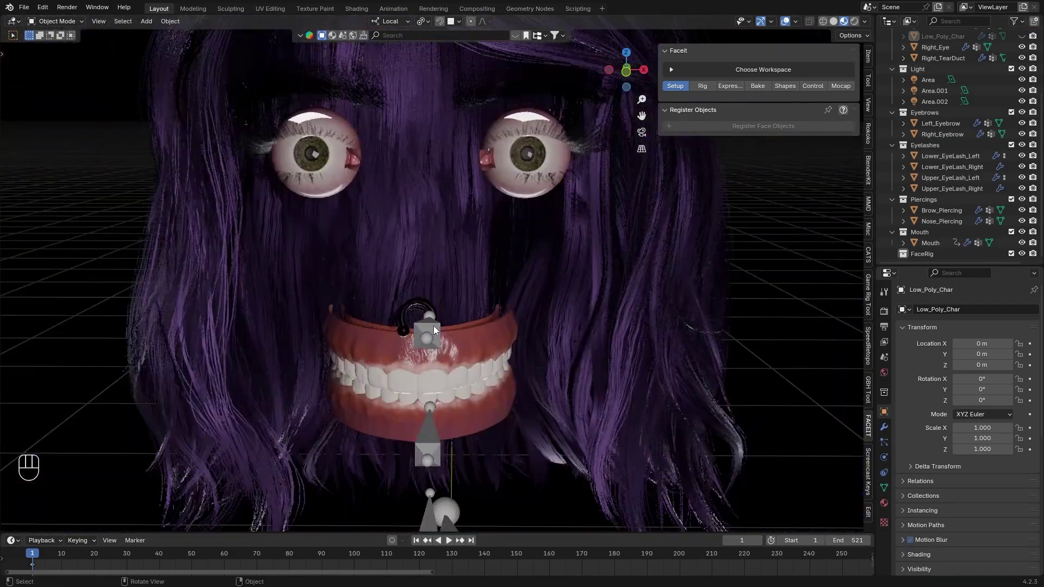
click(674, 347)
click(1025, 43)
drag(696, 288, 682, 364)
click(664, 337)
click(368, 327)
key(h)
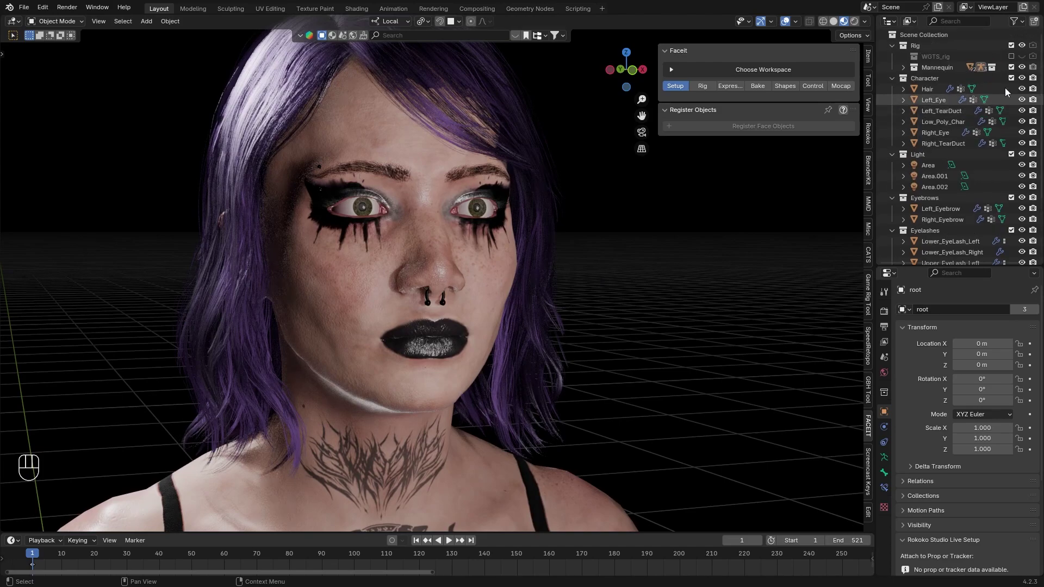
- Add Hair, eyes, tear ducts, eyebrows, eyelashes, piercings and Mouth to the selection in the Outliner
click(939, 93)
click(938, 108)
click(946, 142)
drag(946, 149, 946, 123)
click(946, 122)
drag(941, 111, 961, 150)
click(940, 172)
drag(943, 180, 952, 207)
click(952, 206)
click(950, 216)
click(949, 224)
drag(947, 231, 974, 218)
drag(946, 222, 939, 245)
drag(938, 245, 965, 252)
- Register the selection as FaceIt face objects, make Low_Poly_Char active and set the picker to Object
click(638, 261)
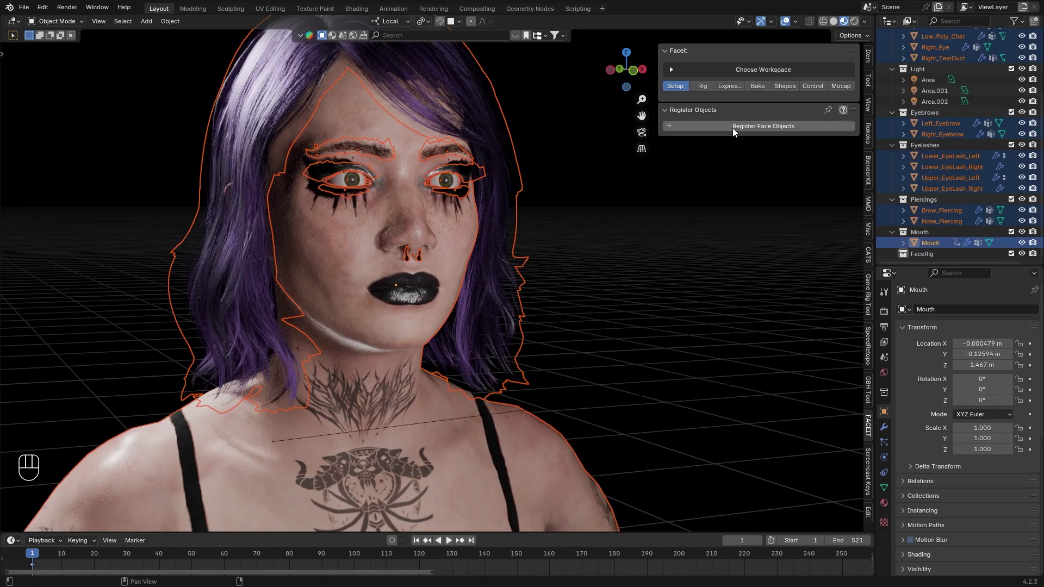
click(735, 131)
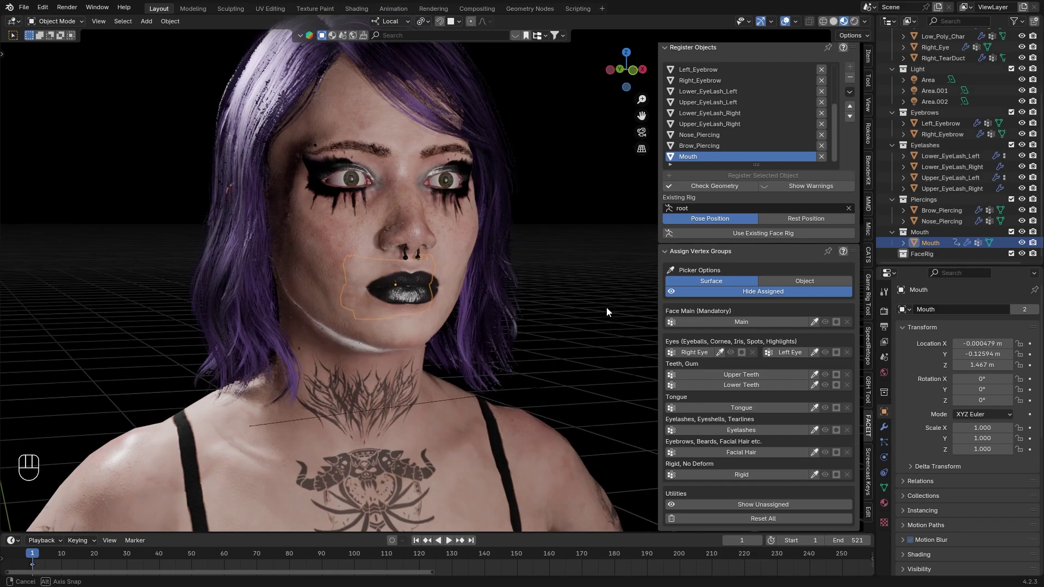
drag(792, 285, 846, 269)
click(538, 282)
click(577, 250)
click(416, 262)
middle_click(511, 301)
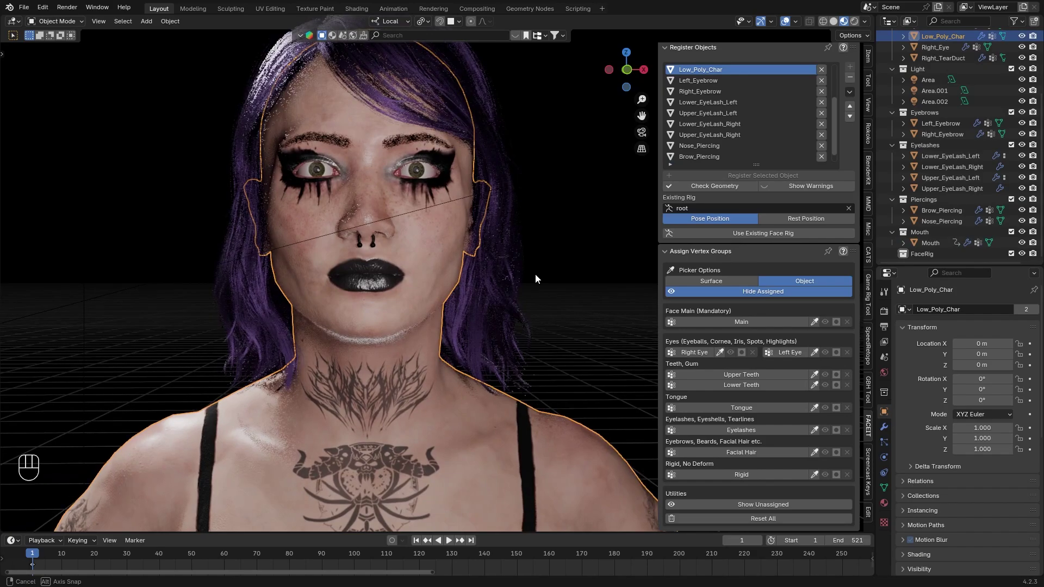
- Assign the Low_Poly_Char body to the Main face group, checking it with Hide Assigned
click(777, 327)
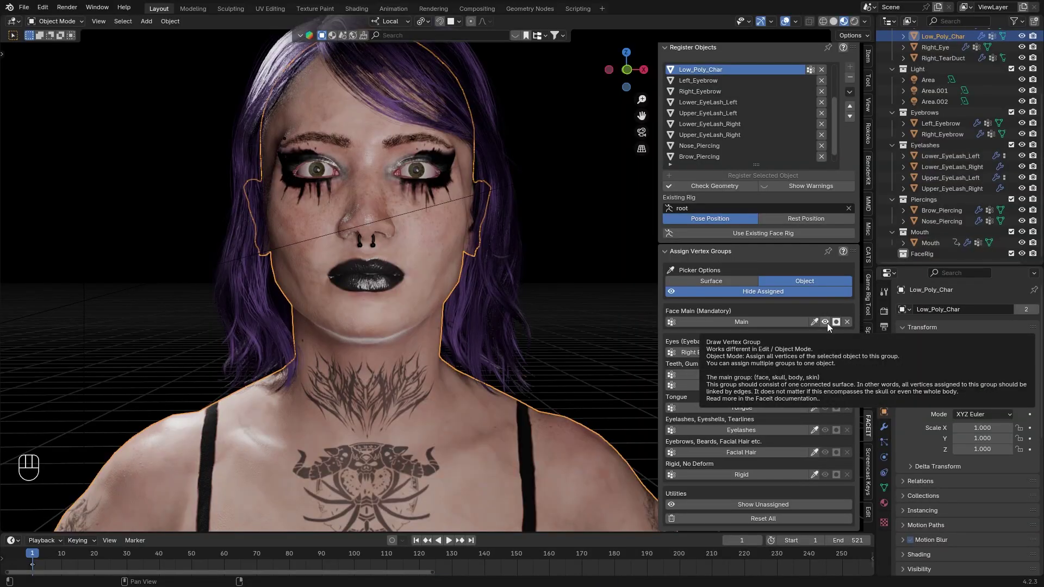
click(834, 314)
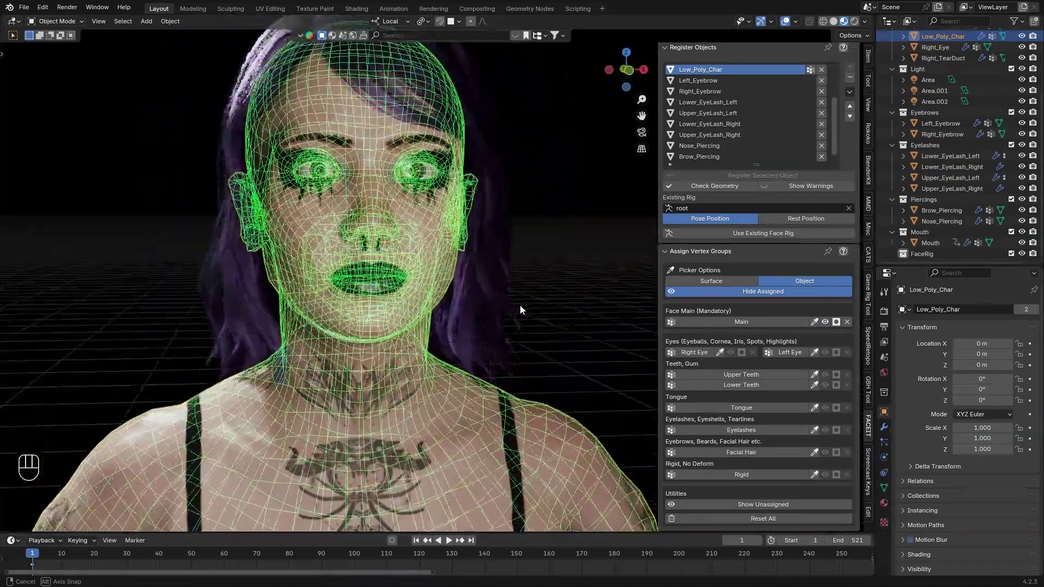
click(829, 329)
click(839, 328)
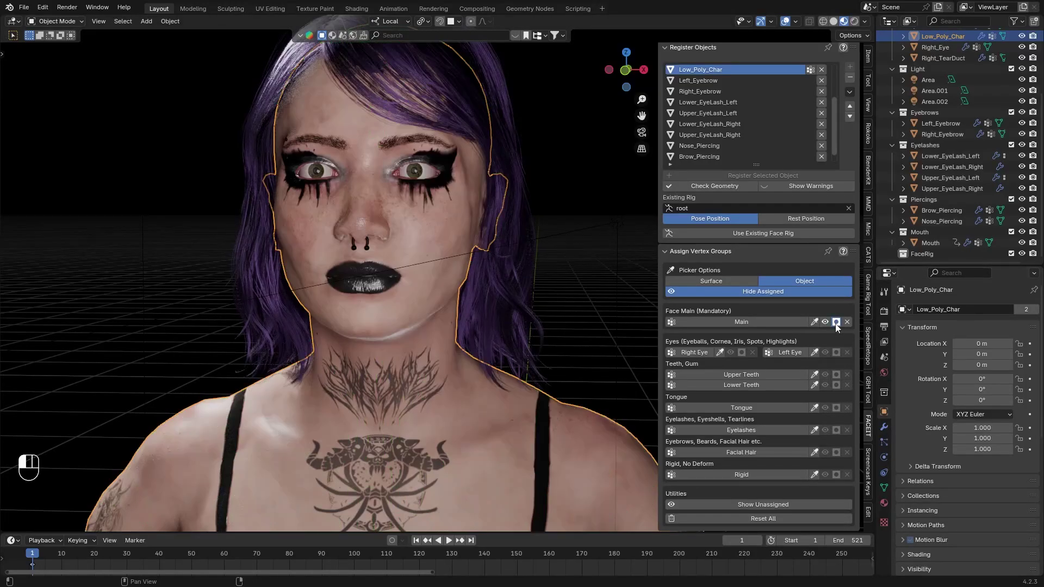
click(835, 325)
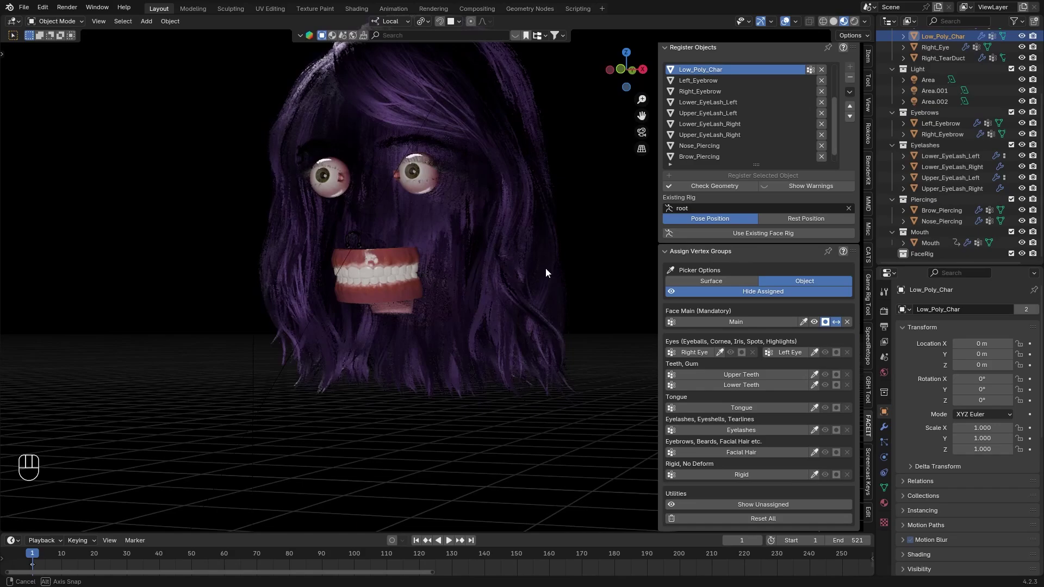
middle_click(497, 261)
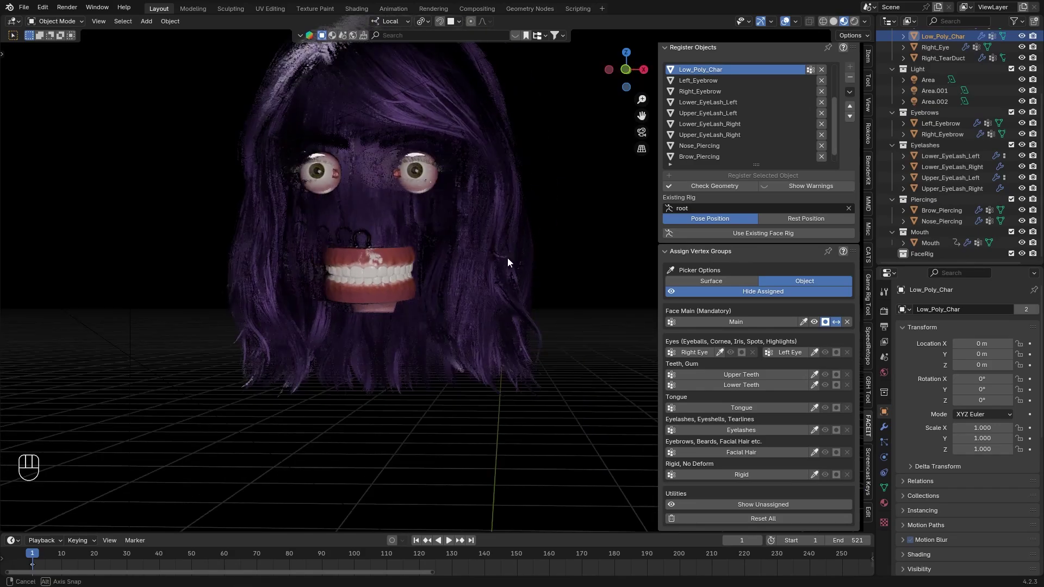
click(841, 326)
click(830, 327)
- Assign the Right_Eye object to FaceIt's Right Eye group using the Object picker
middle_click(611, 284)
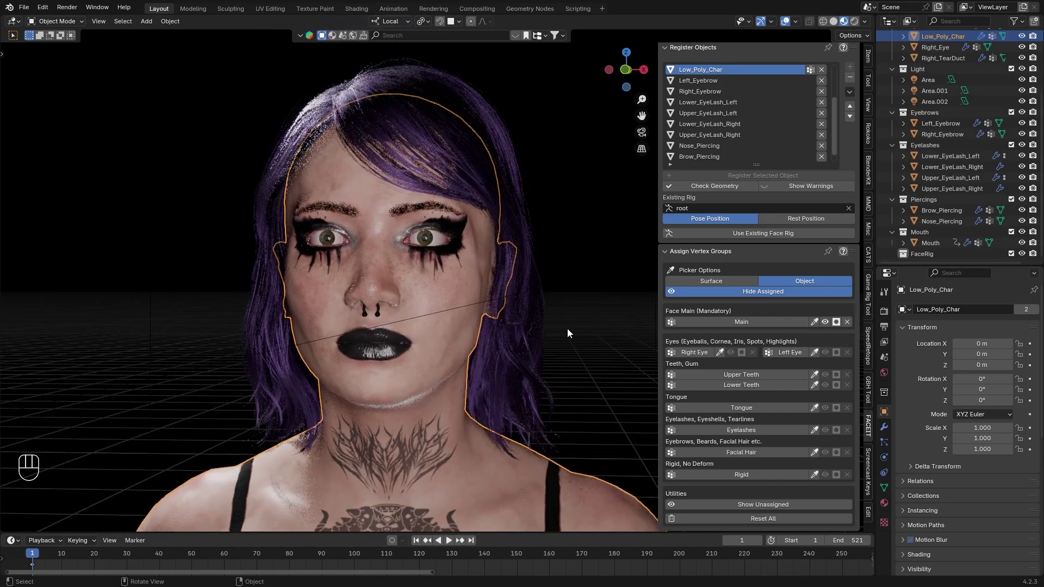
click(584, 312)
drag(721, 357, 390, 261)
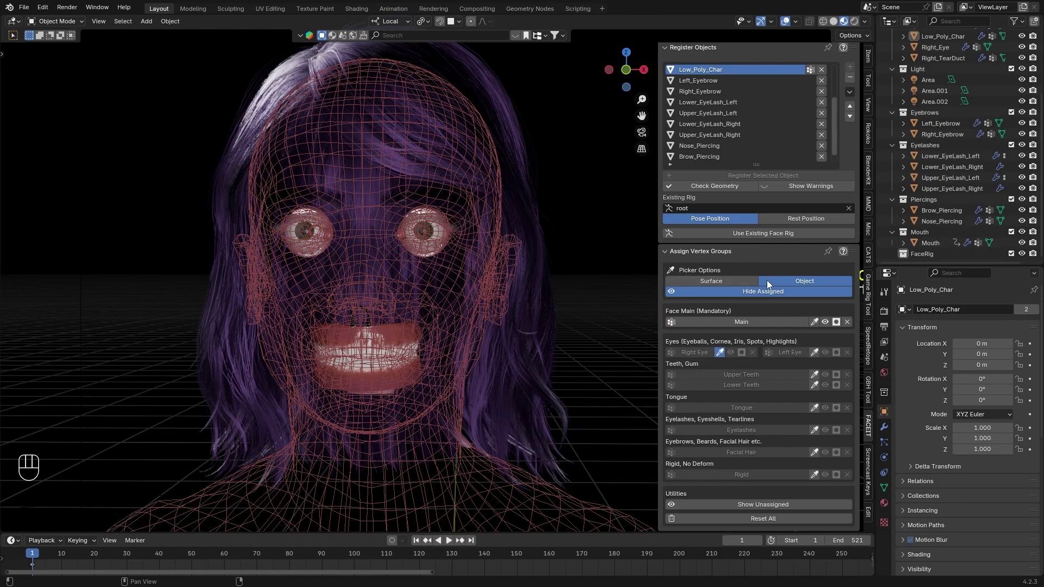
key(s)
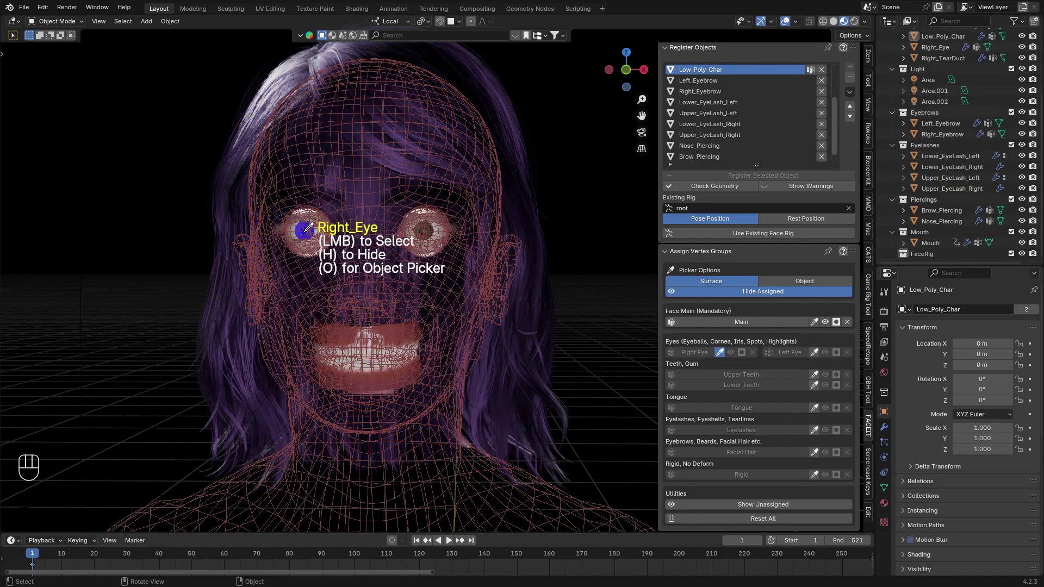
key(o)
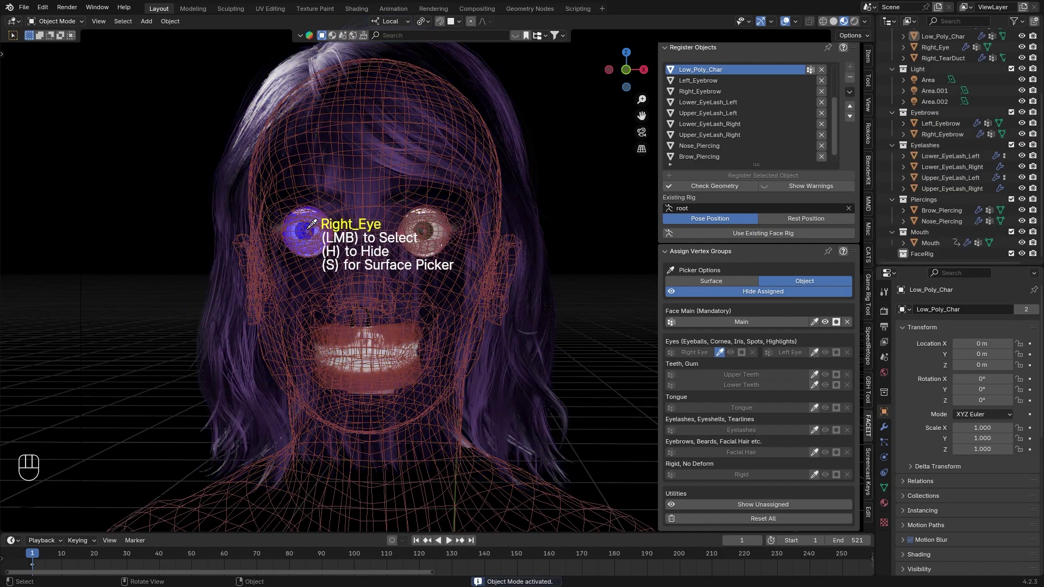
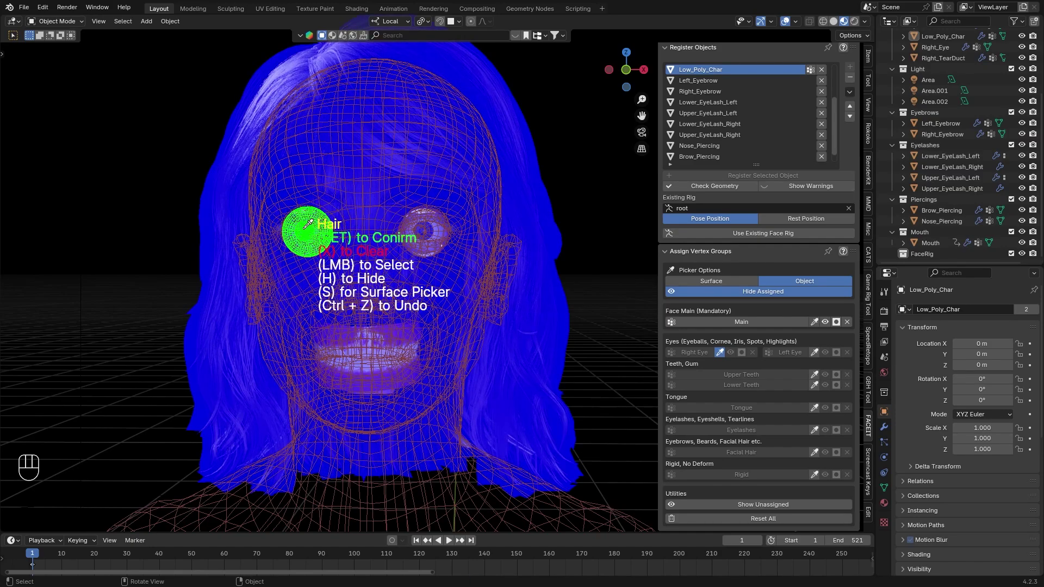
key(Return)
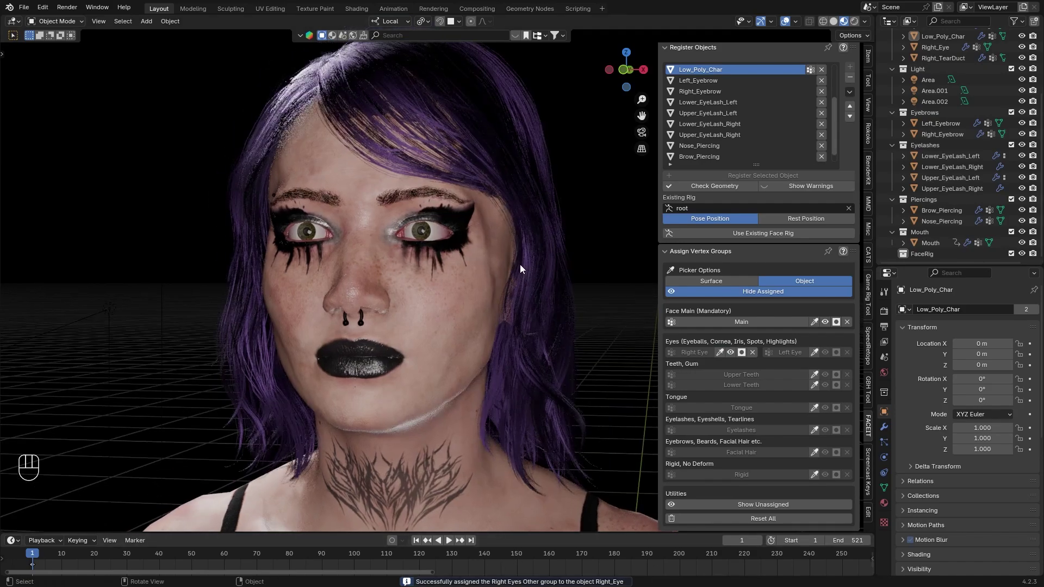
drag(410, 231, 484, 238)
- Assign the Left_Eye object to the Left Eye group and hide the assigned geometry
middle_click(517, 261)
drag(801, 357, 812, 326)
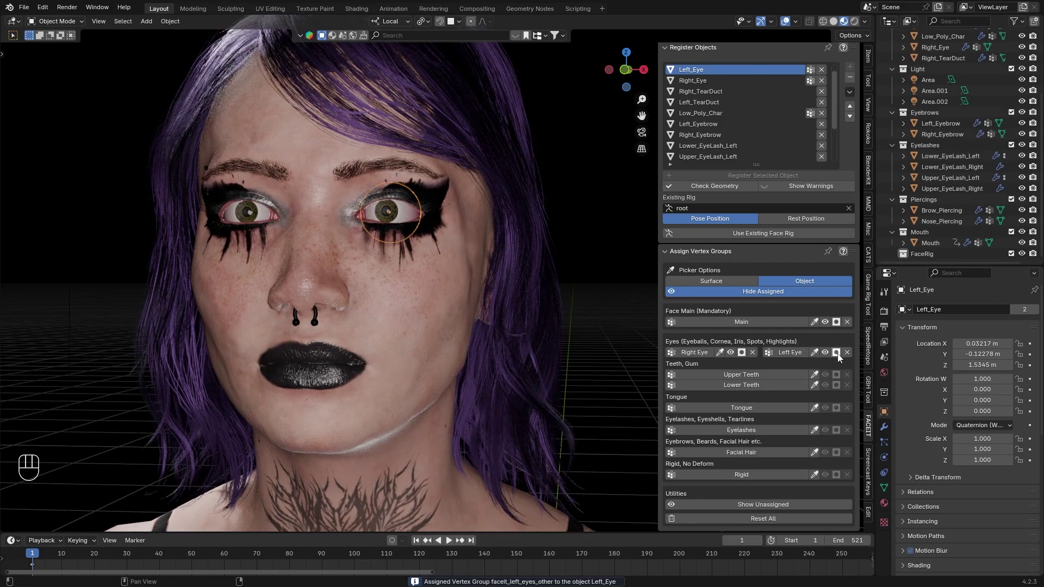
click(836, 358)
drag(841, 358, 810, 355)
double_click(738, 359)
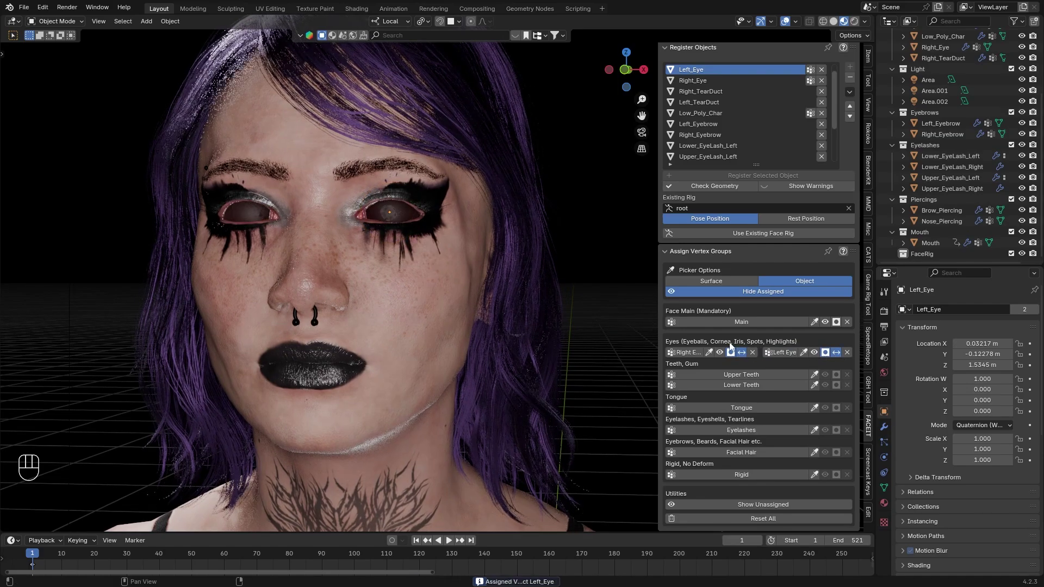
double_click(832, 328)
double_click(837, 327)
drag(499, 287, 504, 292)
drag(541, 313, 528, 306)
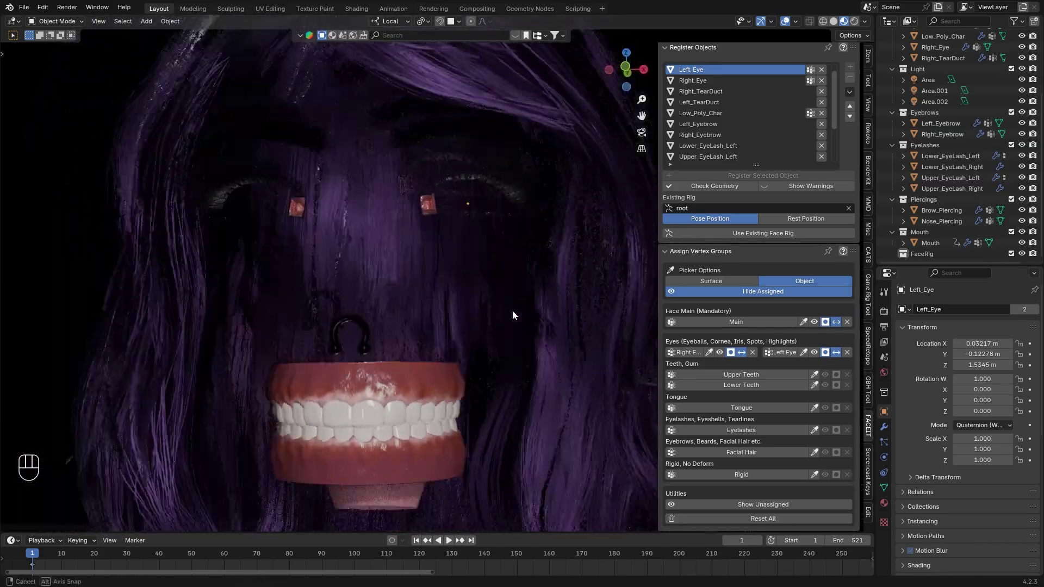
- Make Mouth the active object and assign the upper teeth and gum to the Upper Teeth group
middle_click(431, 414)
drag(420, 363, 487, 356)
drag(494, 310, 514, 311)
click(733, 284)
click(819, 378)
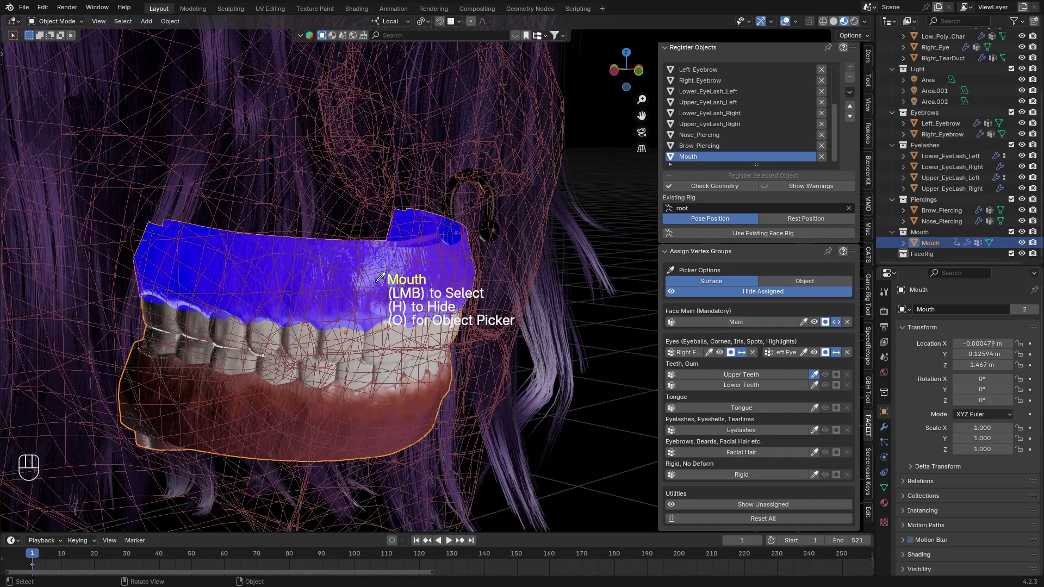
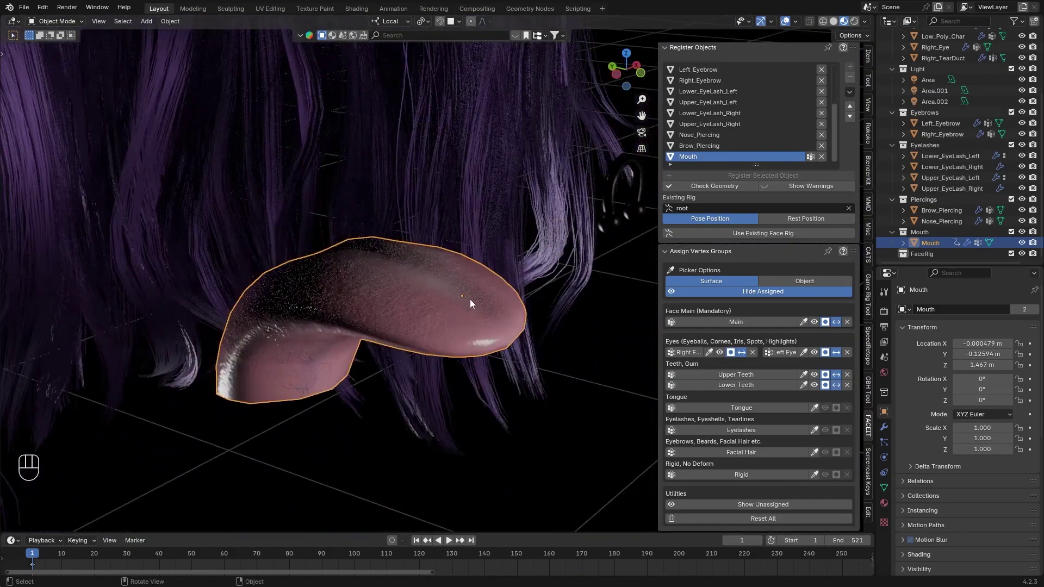
click(836, 393)
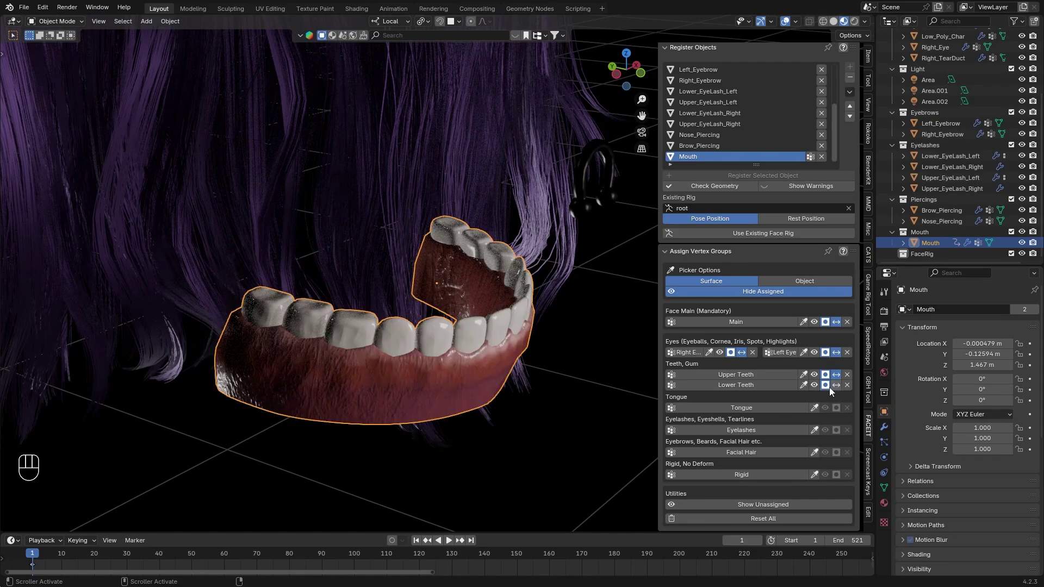
- Assign the lower teeth to Lower Teeth and the tongue surface to the Tongue group
click(831, 393)
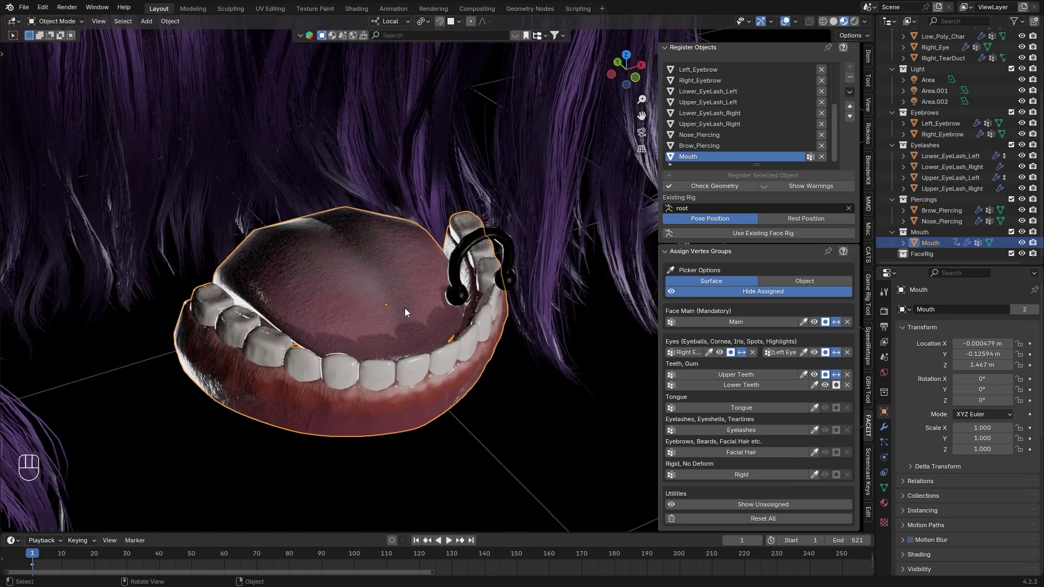
click(837, 392)
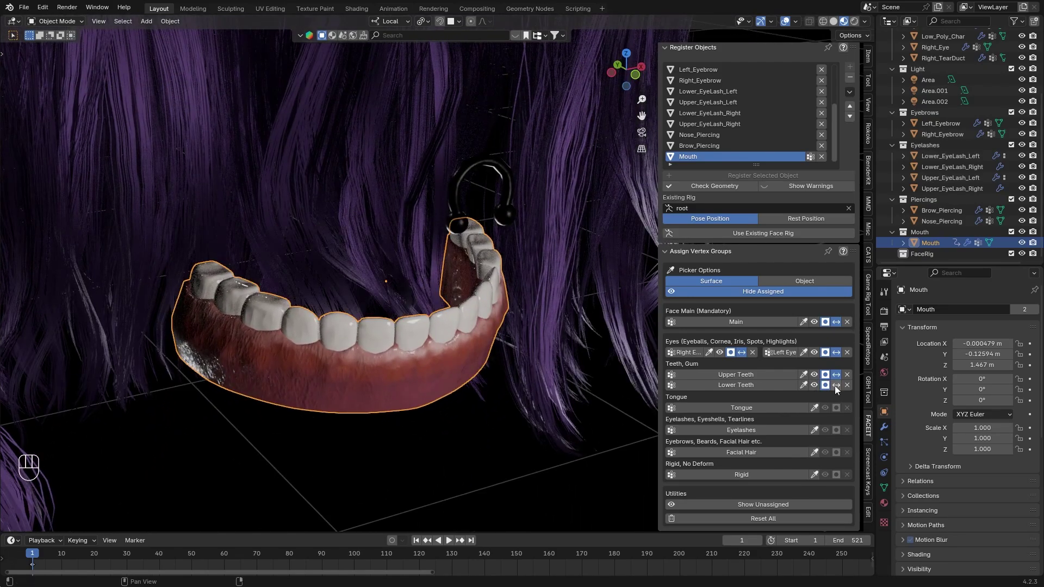
click(839, 391)
click(356, 268)
middle_click(356, 268)
drag(420, 255, 420, 244)
click(418, 268)
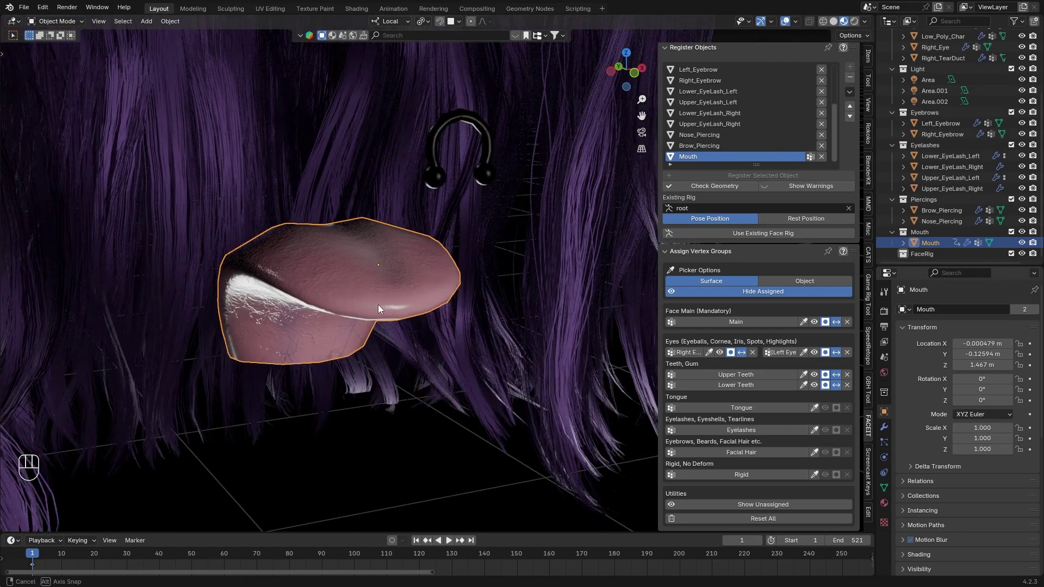
click(821, 412)
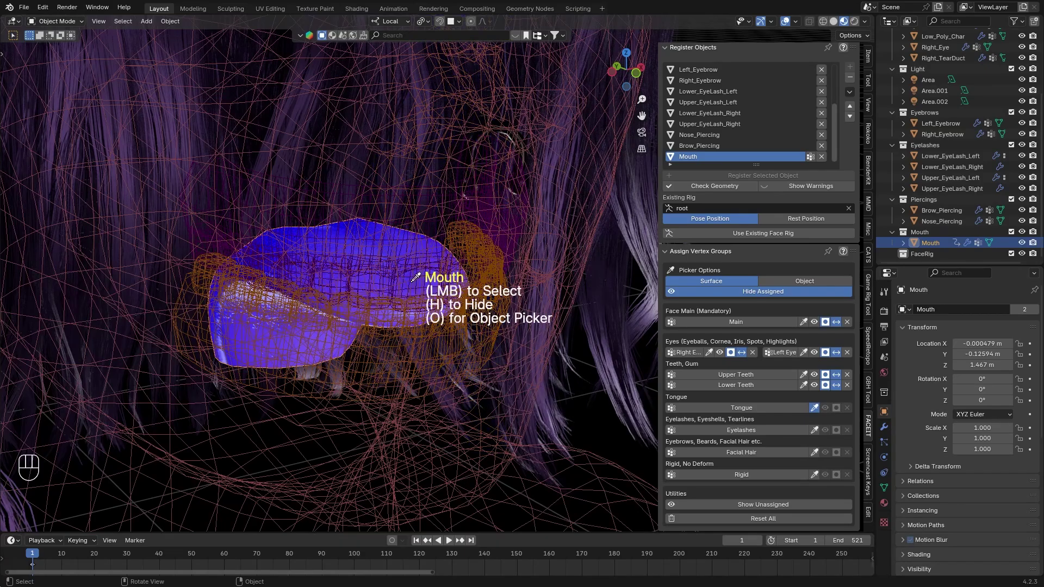
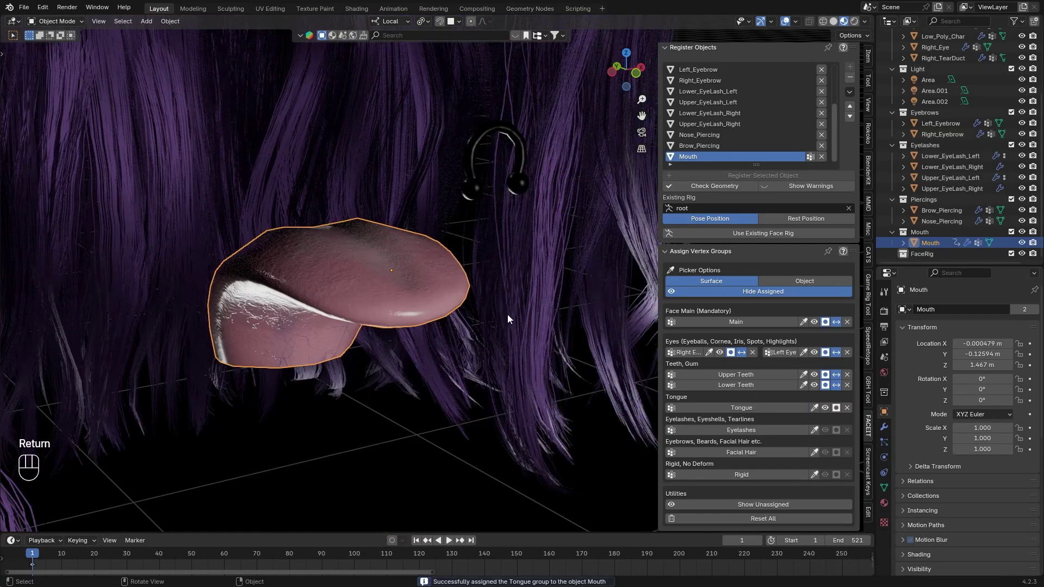
- Switch the picker to Object and assign the eyelash objects to the Eyelashes group
click(838, 412)
click(837, 413)
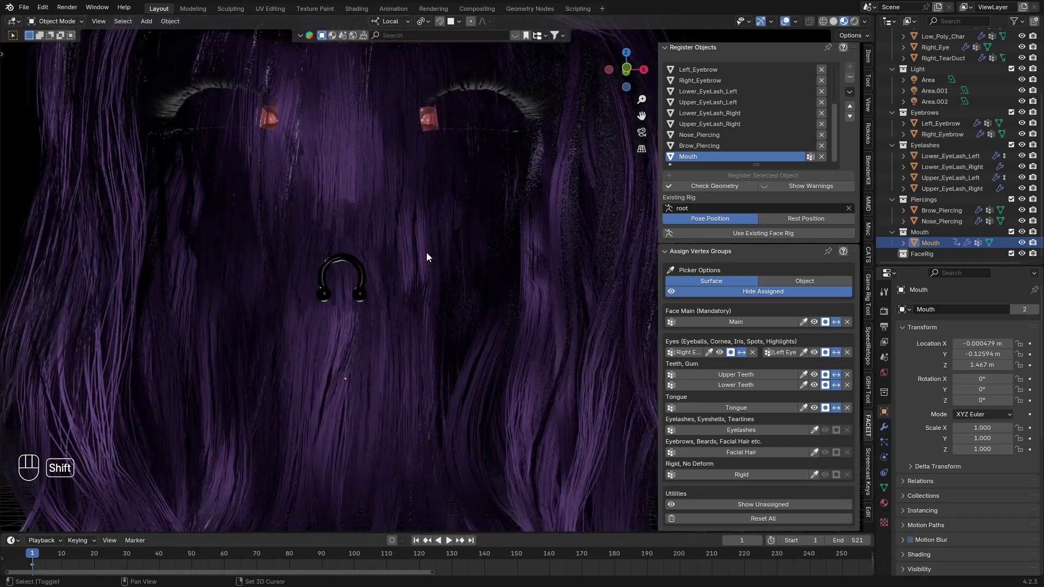
click(486, 312)
drag(454, 188, 473, 204)
click(509, 271)
click(758, 438)
click(793, 285)
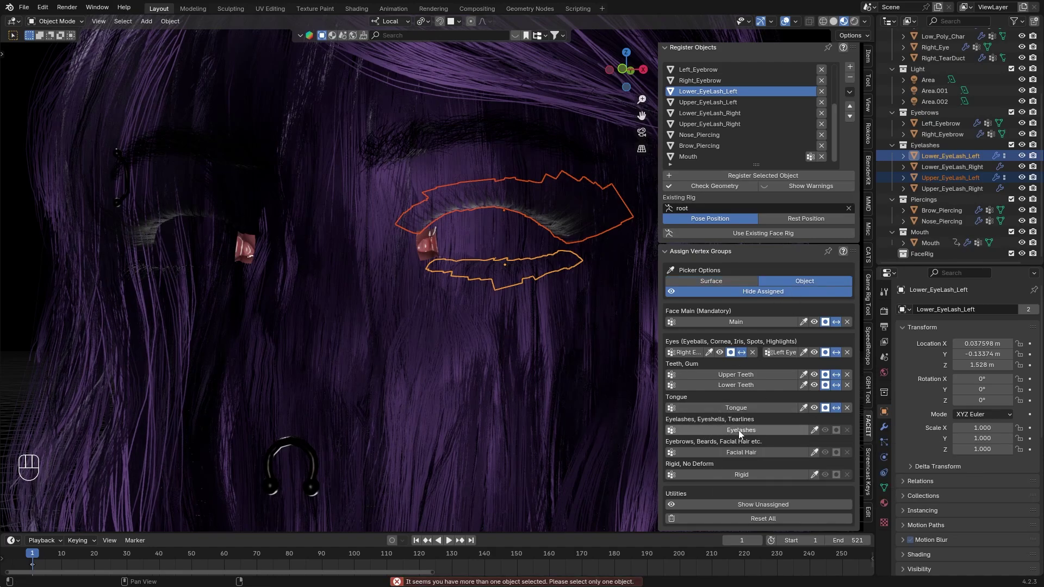
- Assign both tear duct objects to the Eyelashes group and hide them
drag(743, 434, 530, 559)
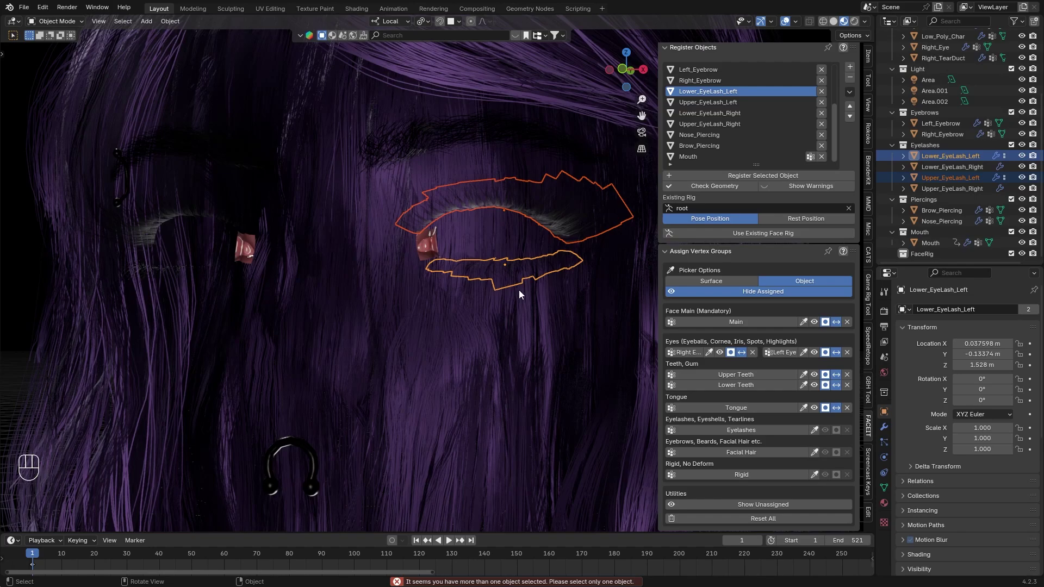
middle_click(522, 295)
click(548, 187)
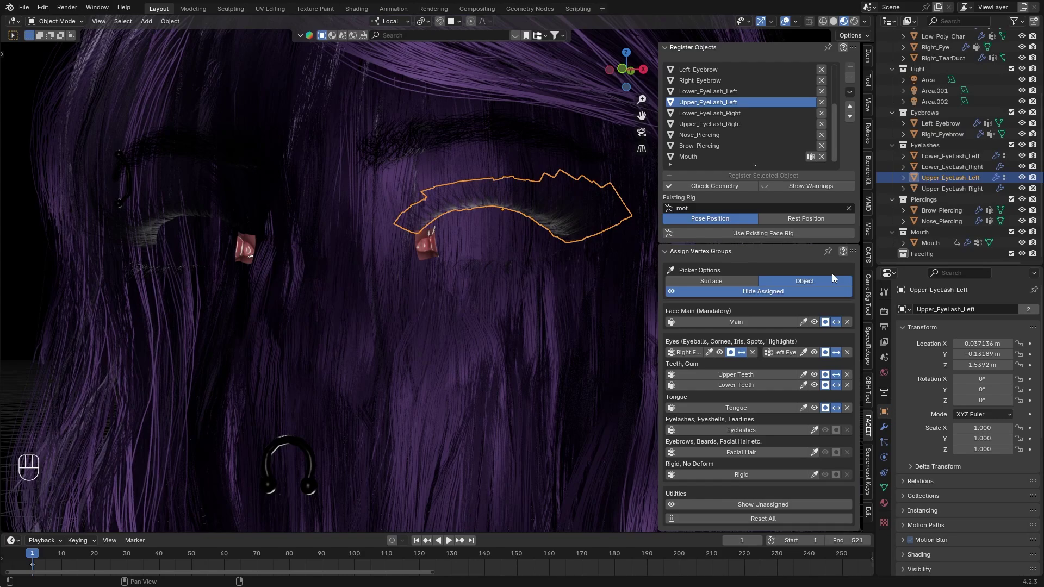
click(373, 225)
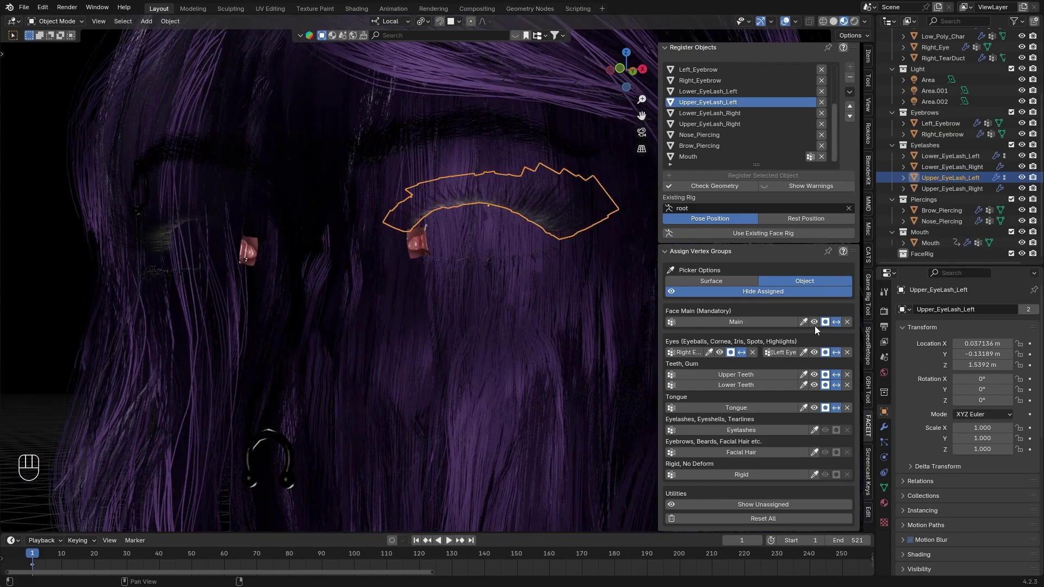
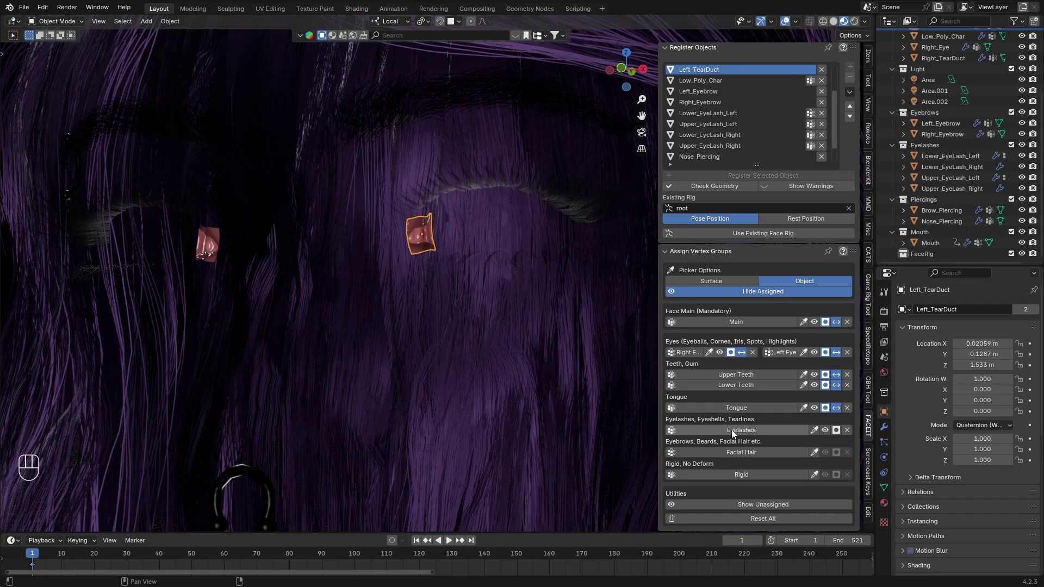
click(744, 433)
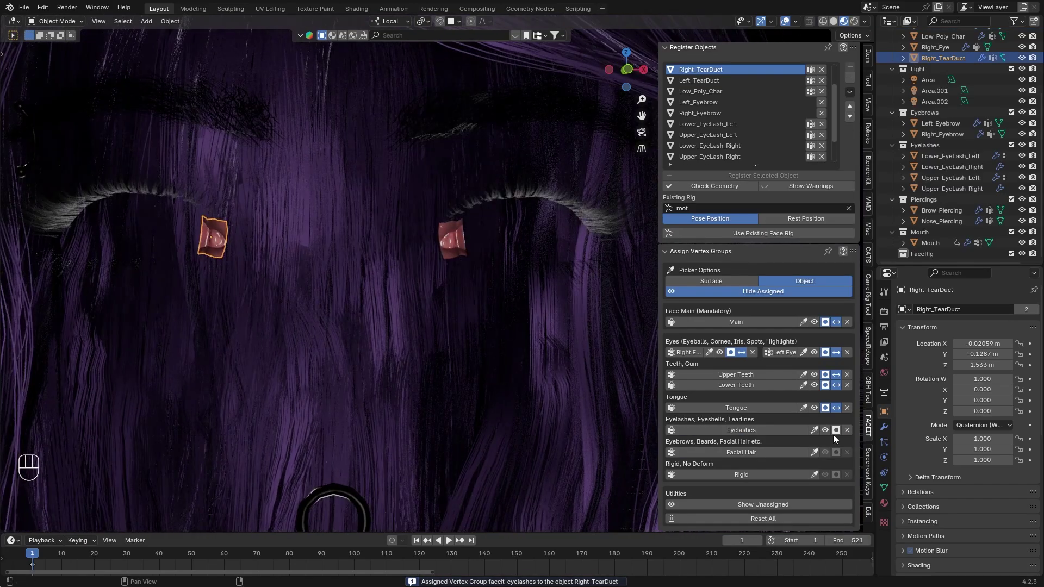
click(837, 437)
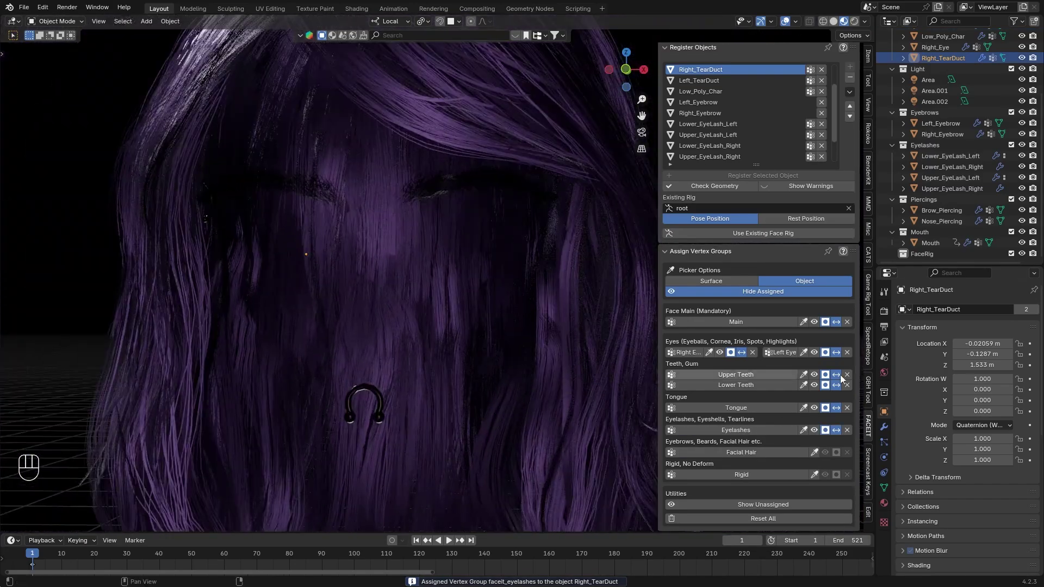
- Assign Left_Eyebrow and Right_Eyebrow to the Facial Hair group
middle_click(544, 368)
middle_click(523, 343)
middle_click(482, 322)
middle_click(504, 326)
click(397, 200)
drag(380, 246, 386, 269)
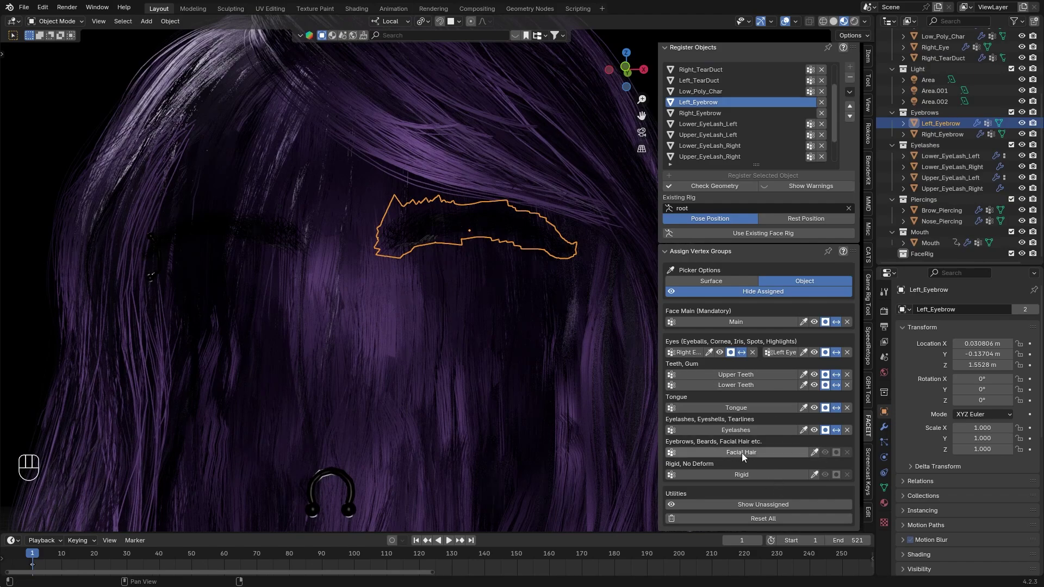
click(744, 457)
click(232, 235)
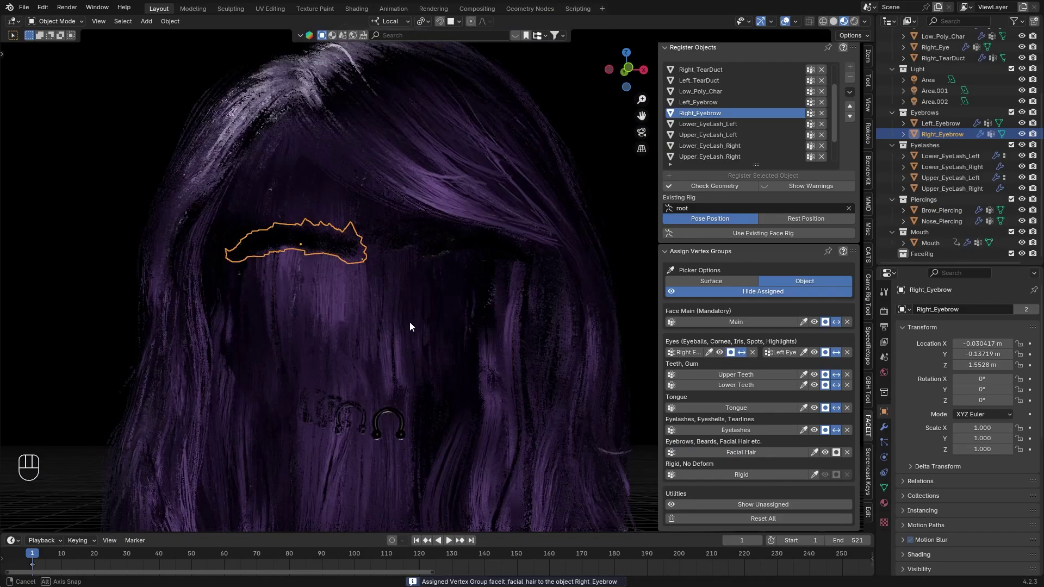
double_click(838, 459)
double_click(837, 457)
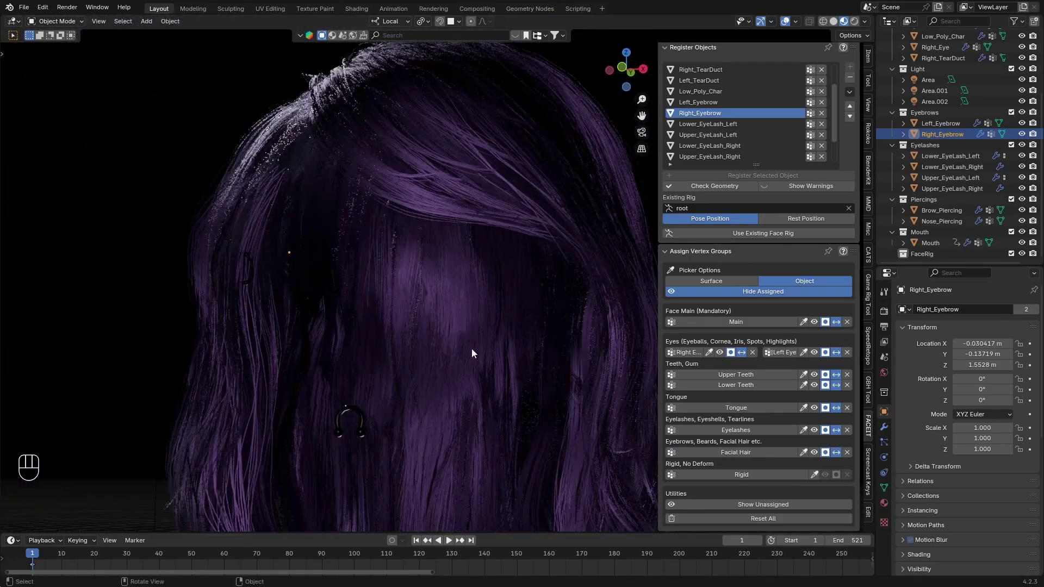
- Assign the Hair and piercings to the Rigid group and unhide all assigned objects
click(510, 186)
middle_click(509, 384)
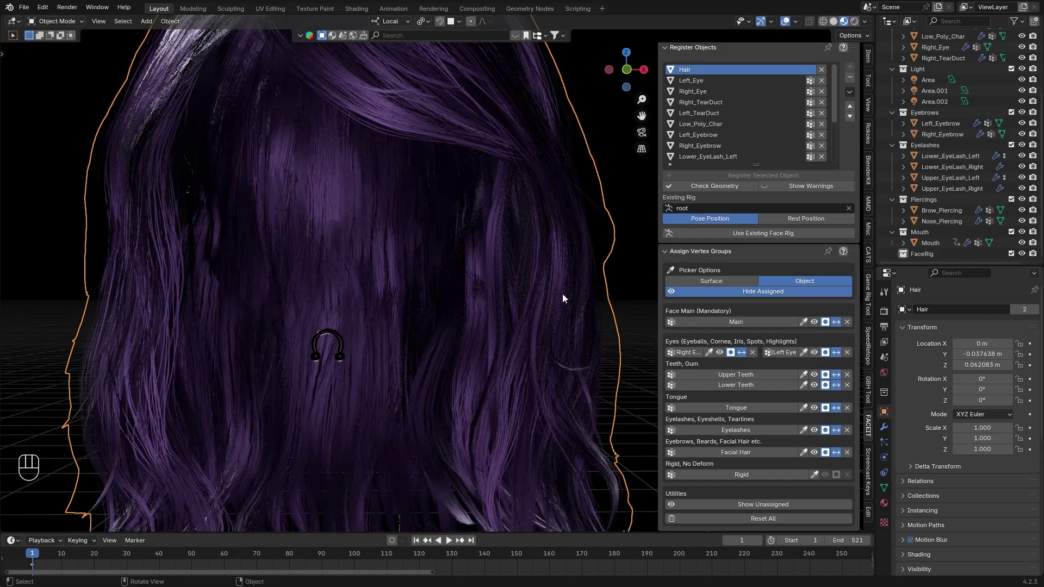
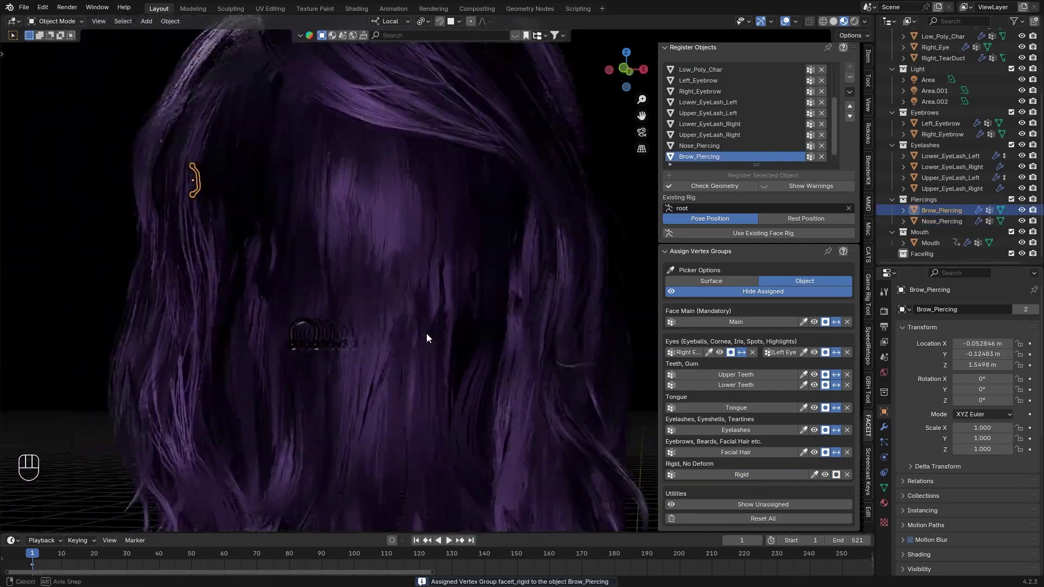
click(833, 326)
click(827, 377)
drag(826, 388, 830, 409)
drag(829, 415, 827, 454)
double_click(835, 473)
drag(582, 187, 554, 201)
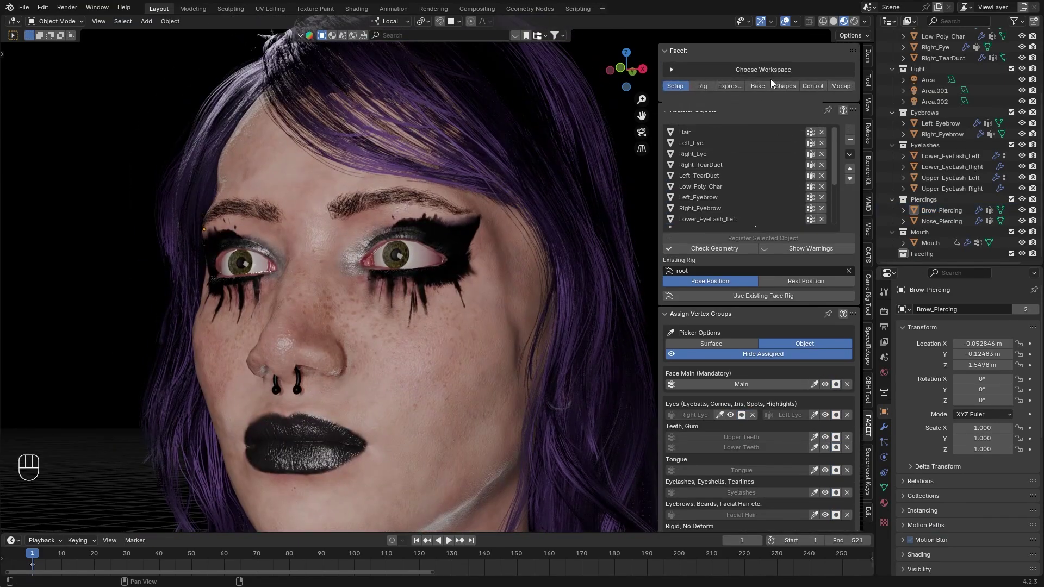
- Generate the landmarks in the Rig tab, align them to the chin and match the face height
click(704, 89)
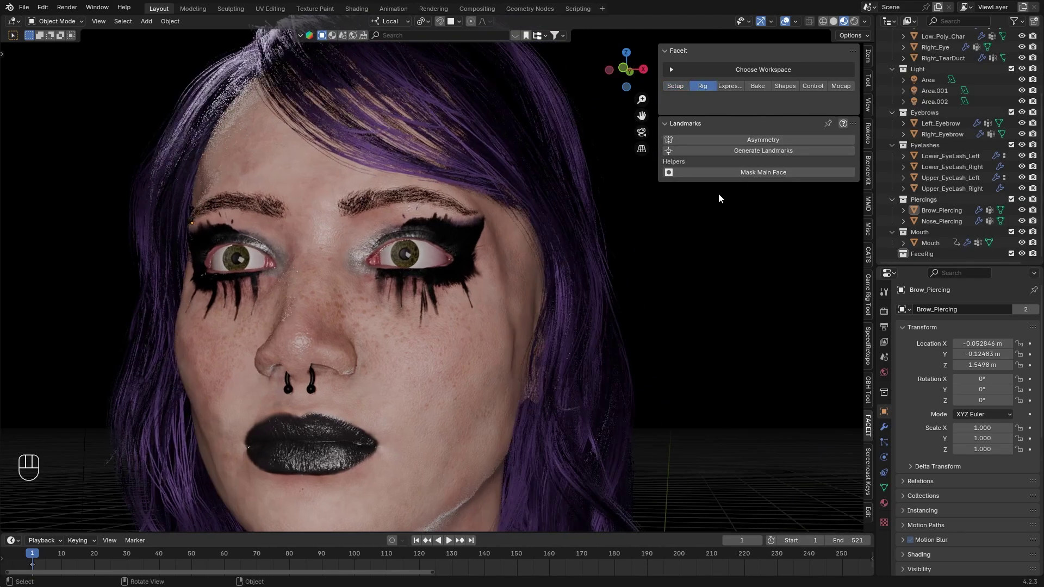
drag(740, 159, 723, 193)
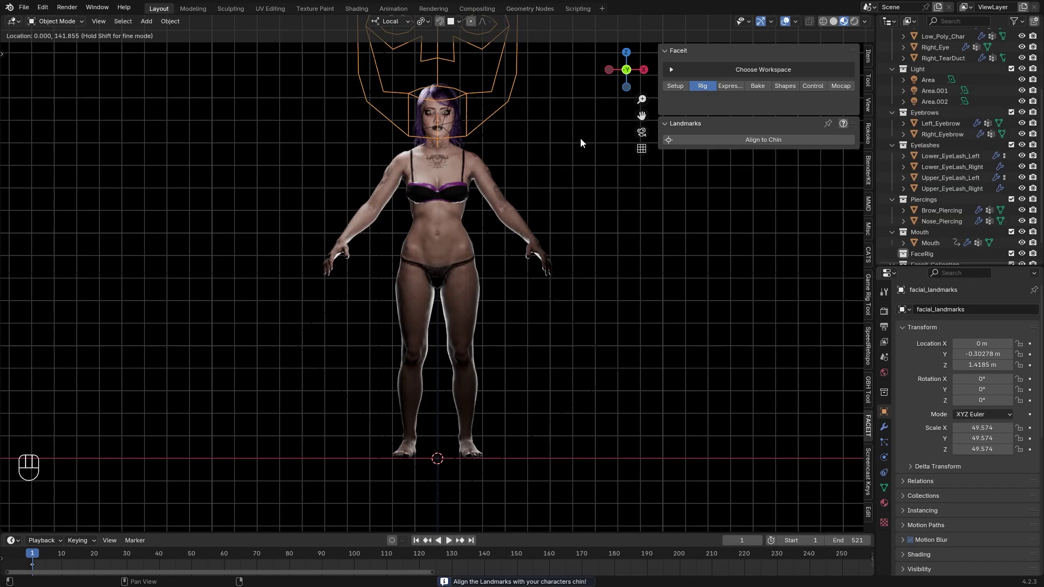
click(584, 142)
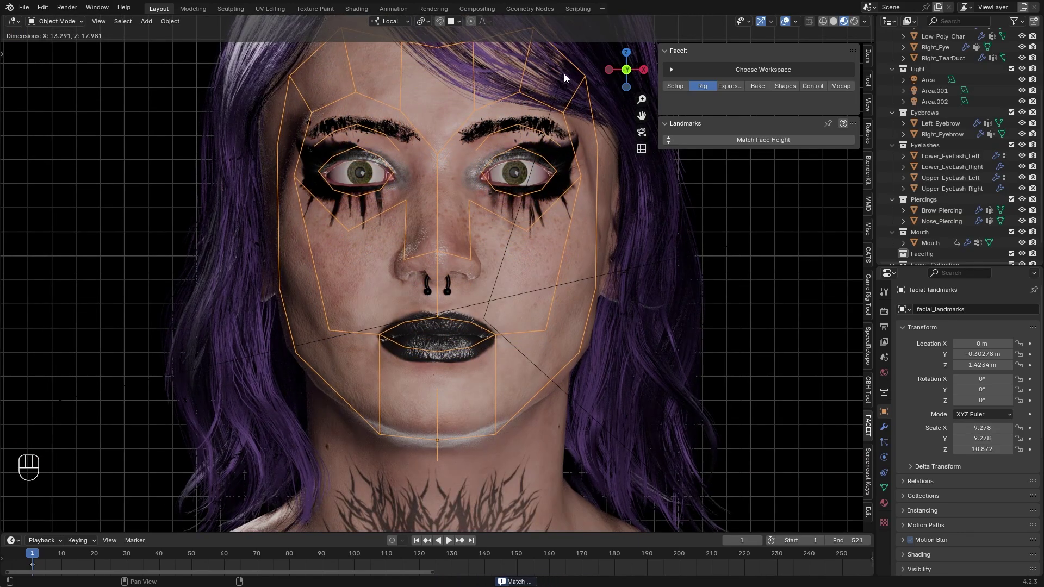
click(567, 78)
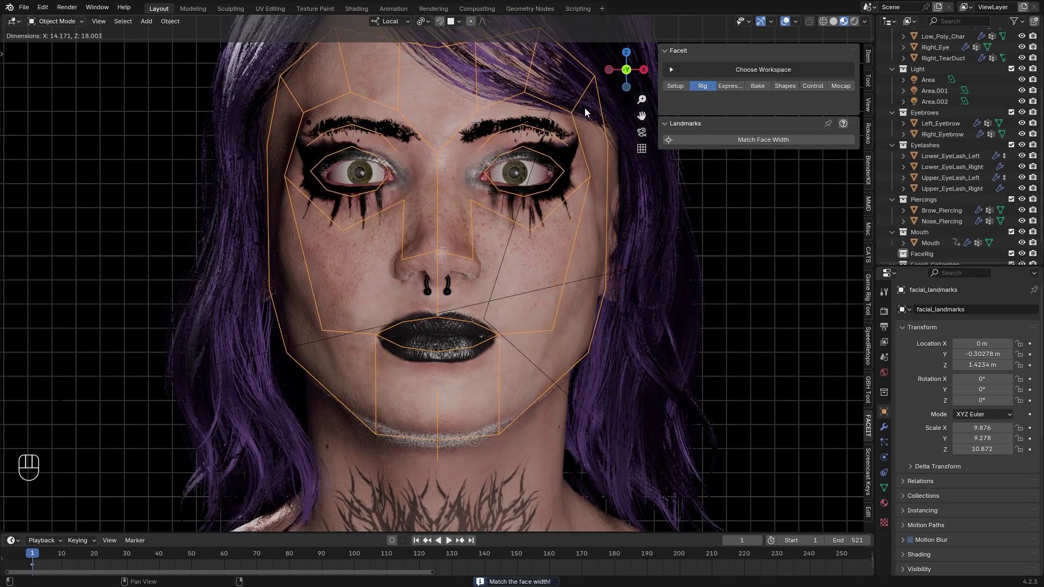
- Match the landmark width to the face and mask everything but the main face
click(583, 113)
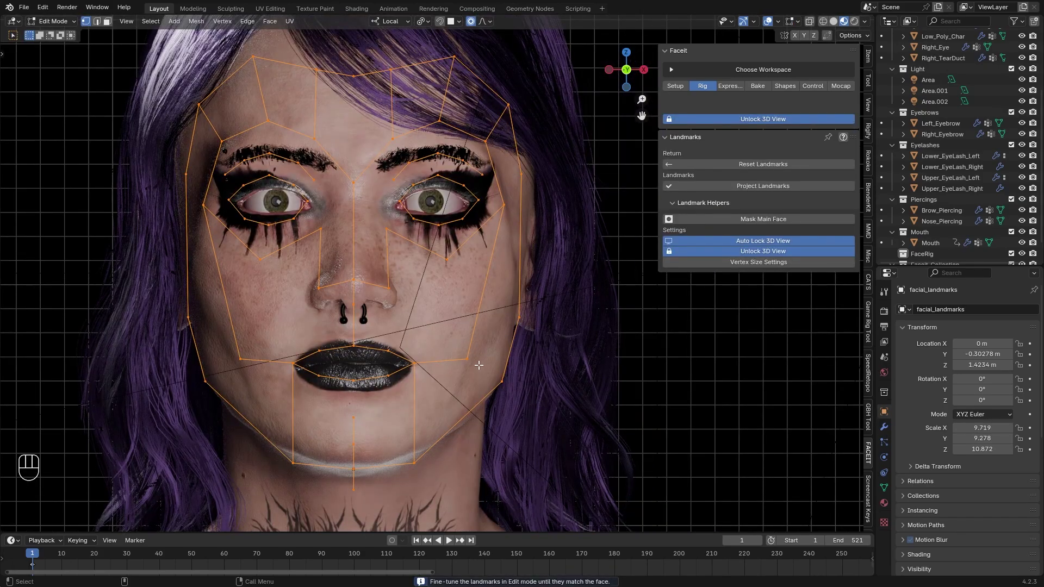
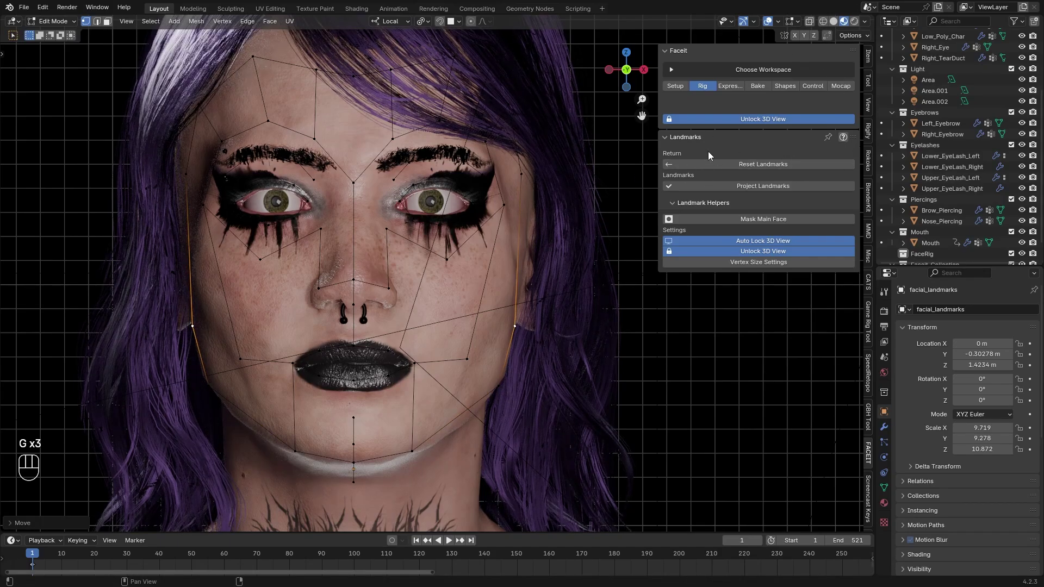
click(783, 223)
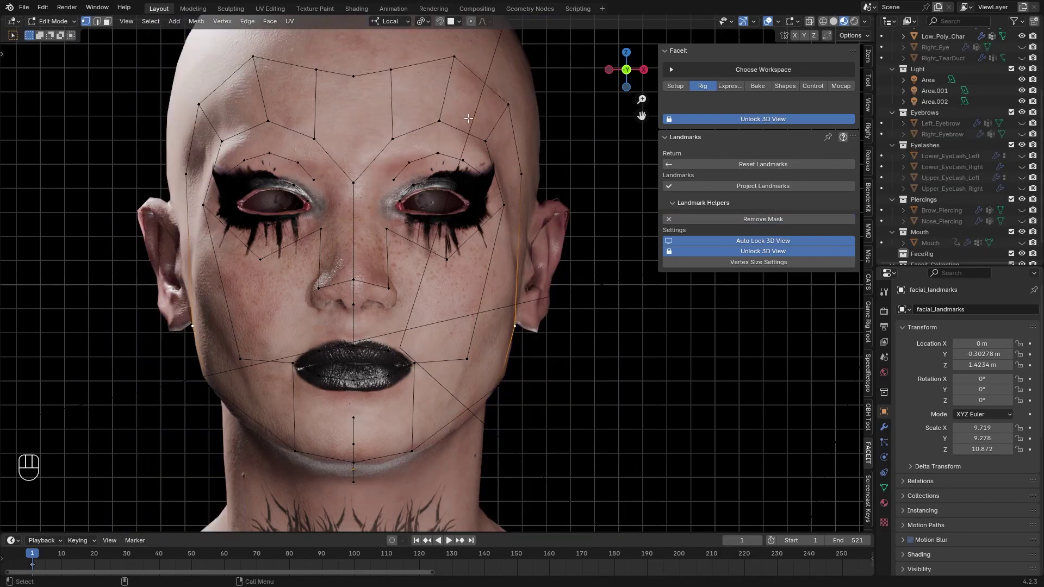
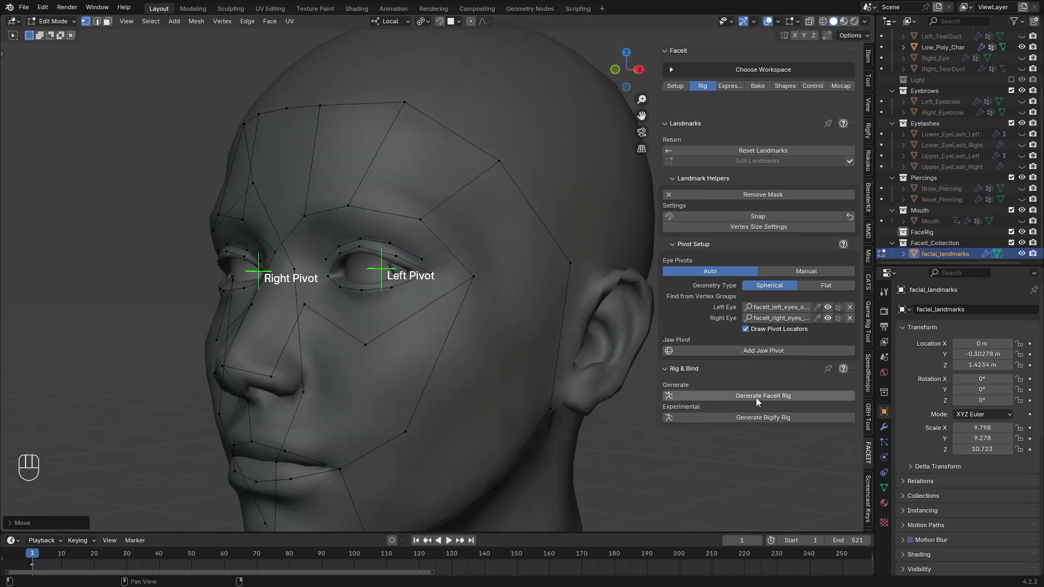
- Generate the FaceIt rig and attempt a Bind, which reports a binding error
drag(761, 401, 514, 313)
drag(745, 161, 643, 311)
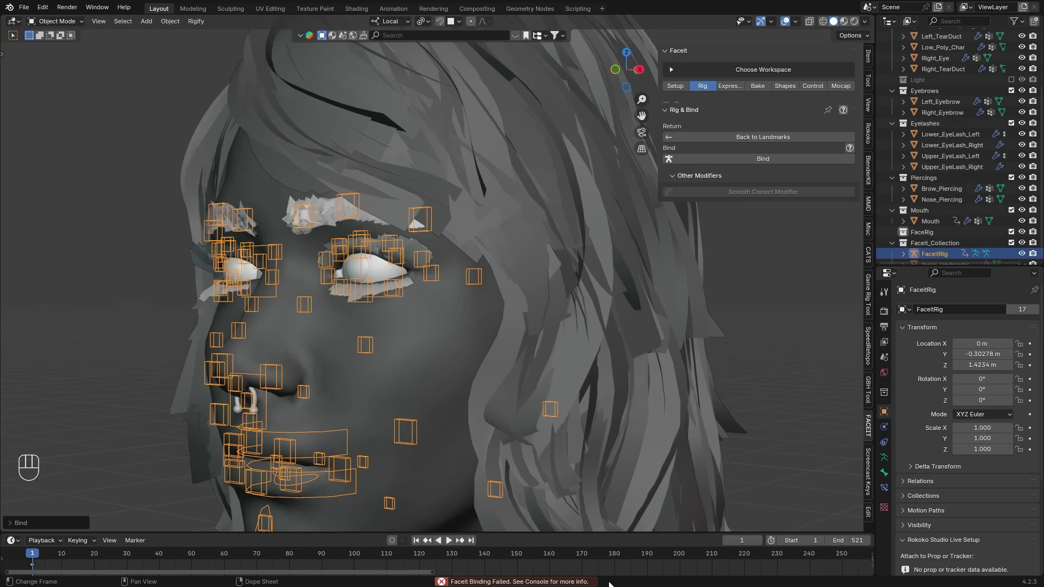
- Re-run Bind with FaceitRig selected until 'Faceit Binding Successful' appears
drag(102, 11, 312, 132)
drag(108, 9, 417, 195)
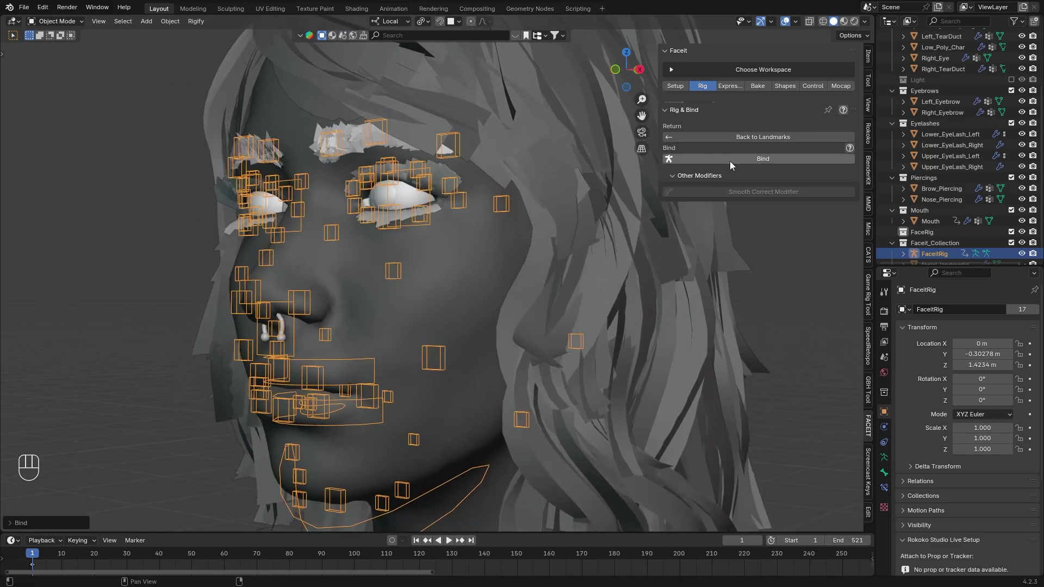
drag(733, 164, 713, 449)
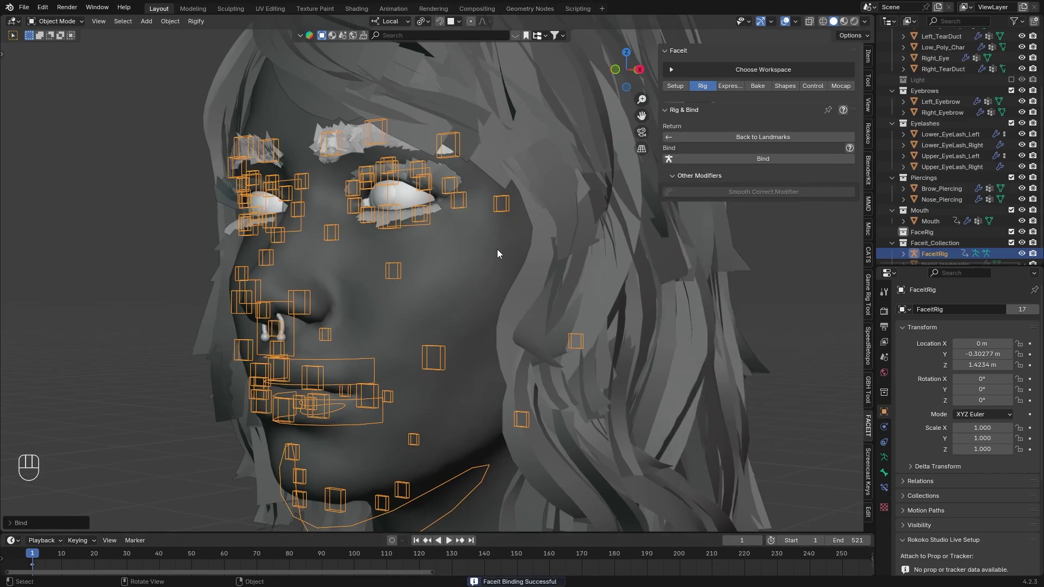
- In Pose Mode, move and rotate an eye control to check the face deforms
drag(61, 27, 102, 68)
click(462, 172)
key(g)
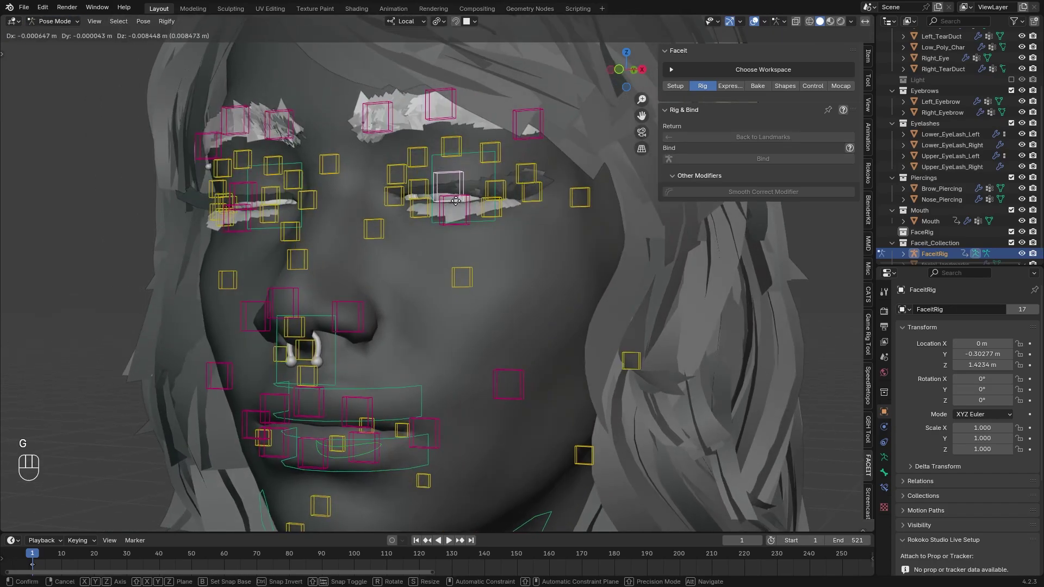
click(458, 212)
key(g)
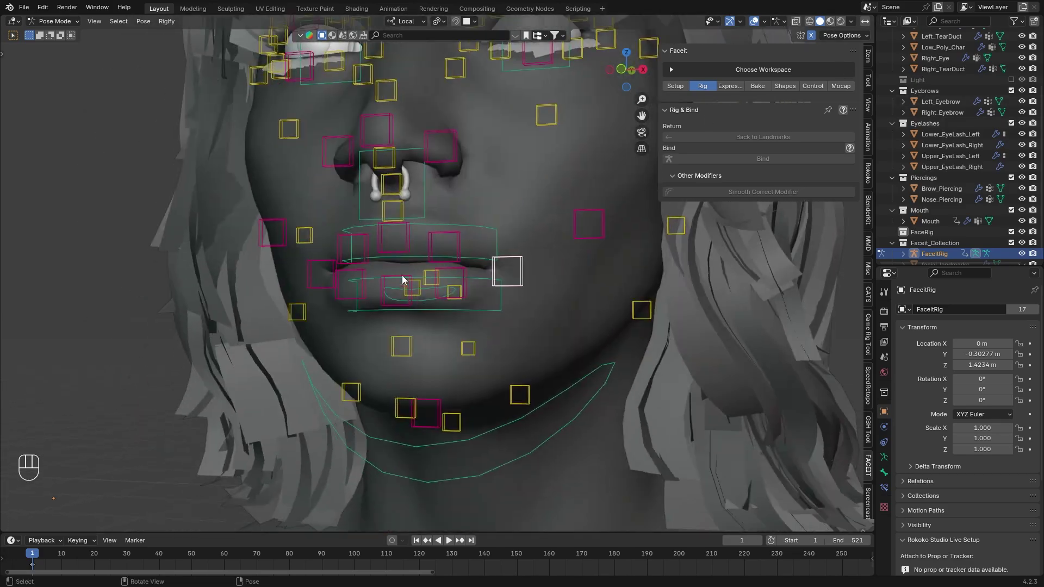
key(r)
key(x)
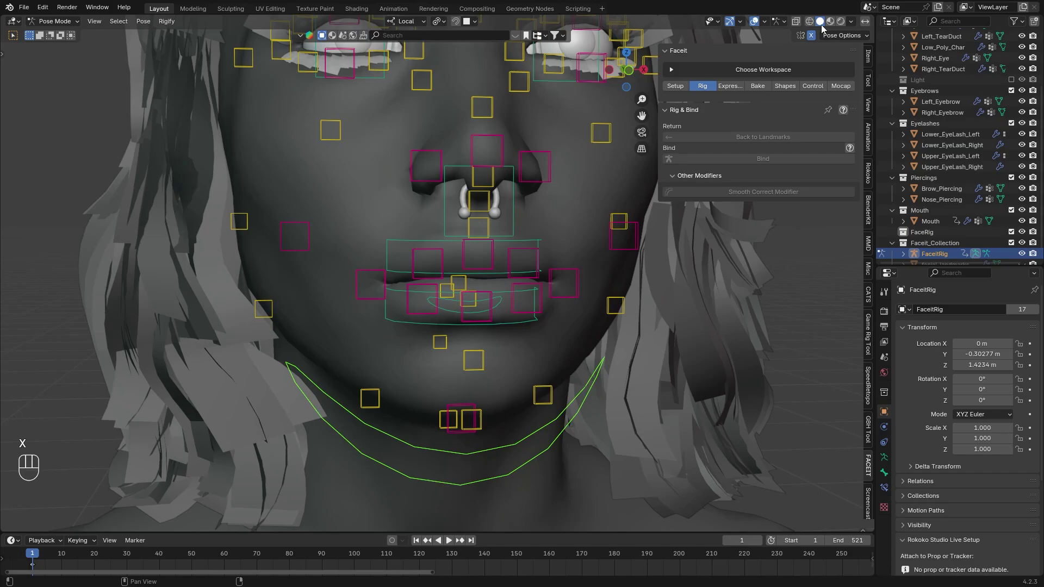
- Show the character with its textures in Material Preview while testing rotations
click(627, 326)
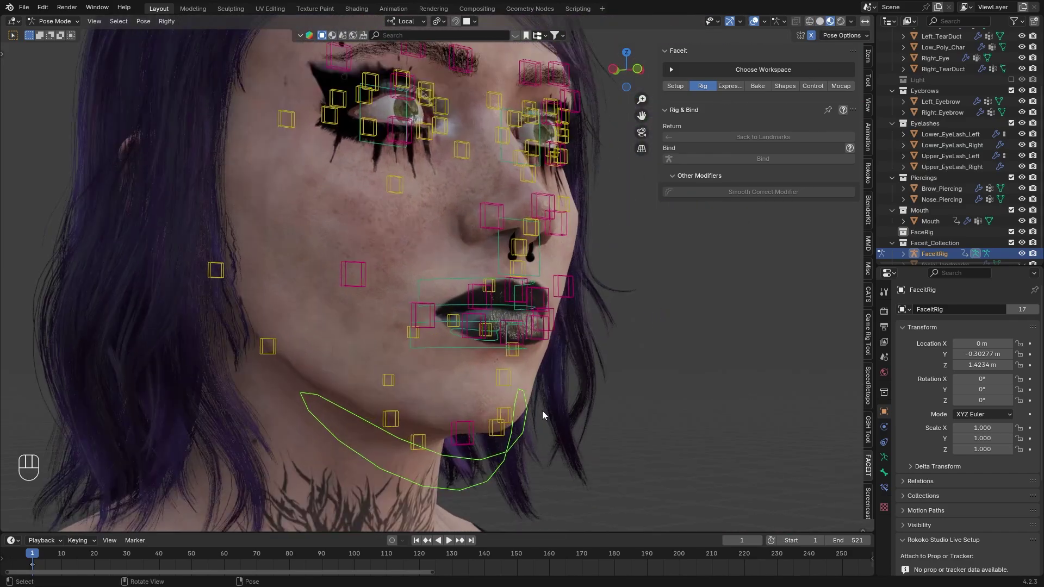
key(r)
key(x)
click(557, 370)
- Pull the jaw control down so the character's mouth opens
click(378, 384)
key(g)
click(468, 328)
key(g)
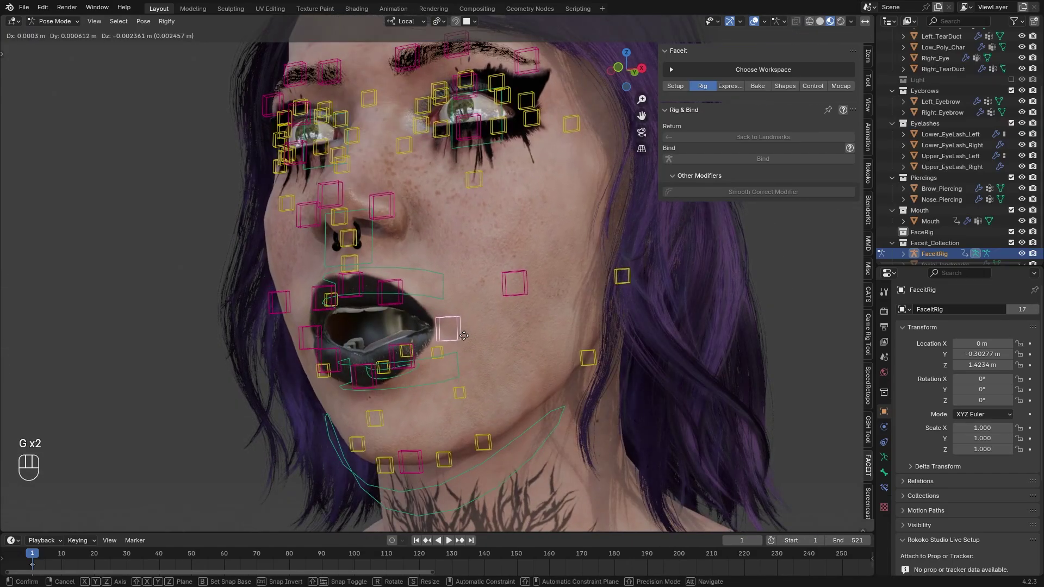
drag(468, 341, 508, 304)
key(g)
- Move an upper eyelid control as a further deformation test
click(467, 131)
key(g)
click(464, 114)
click(493, 135)
middle_click(457, 149)
click(495, 197)
key(g)
middle_click(518, 213)
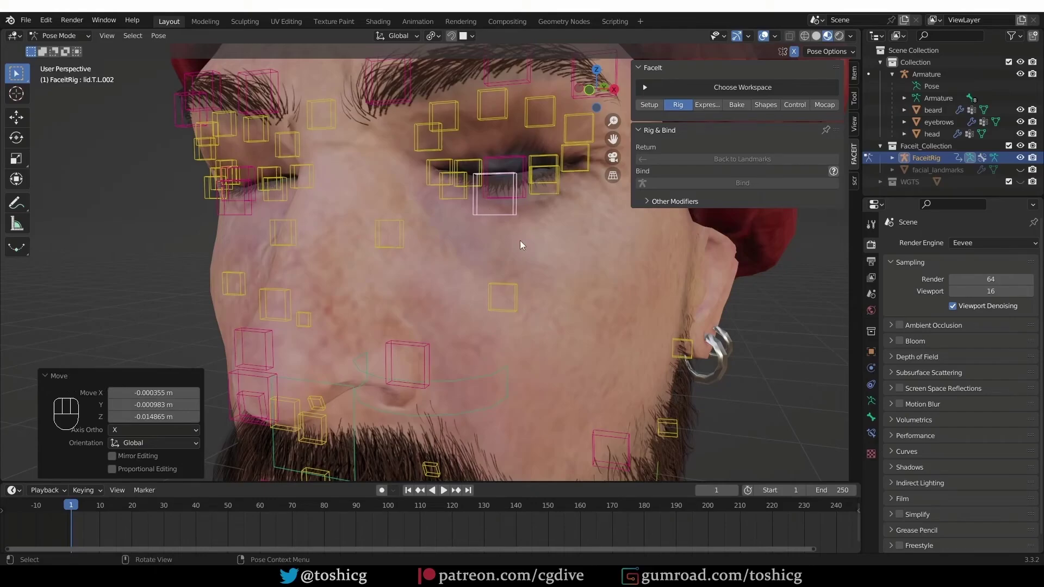
key(g)
drag(491, 224, 489, 266)
click(489, 265)
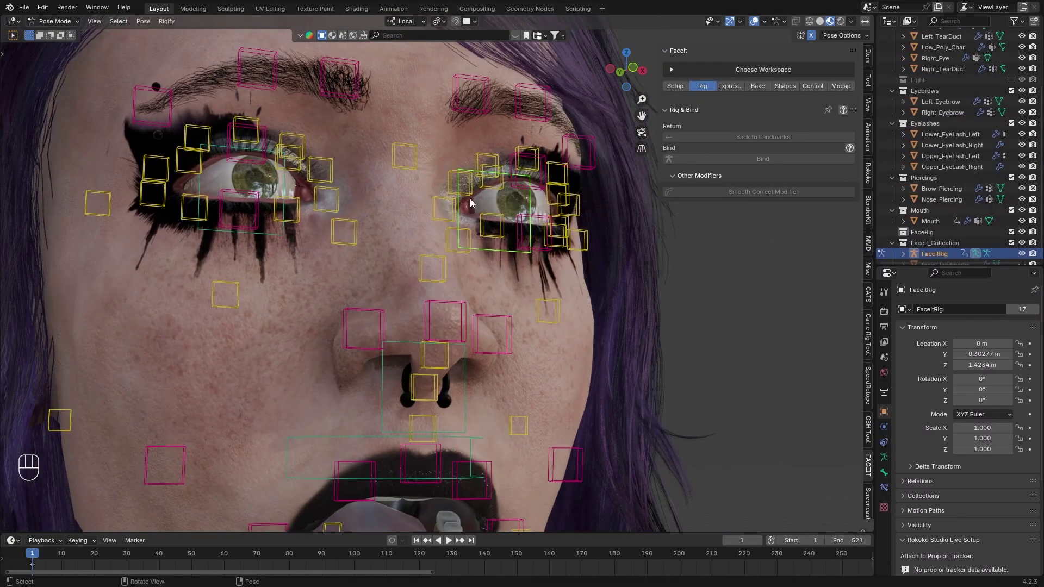
- Move an eyelid control to test the eye deformation
click(534, 190)
key(g)
click(540, 235)
key(g)
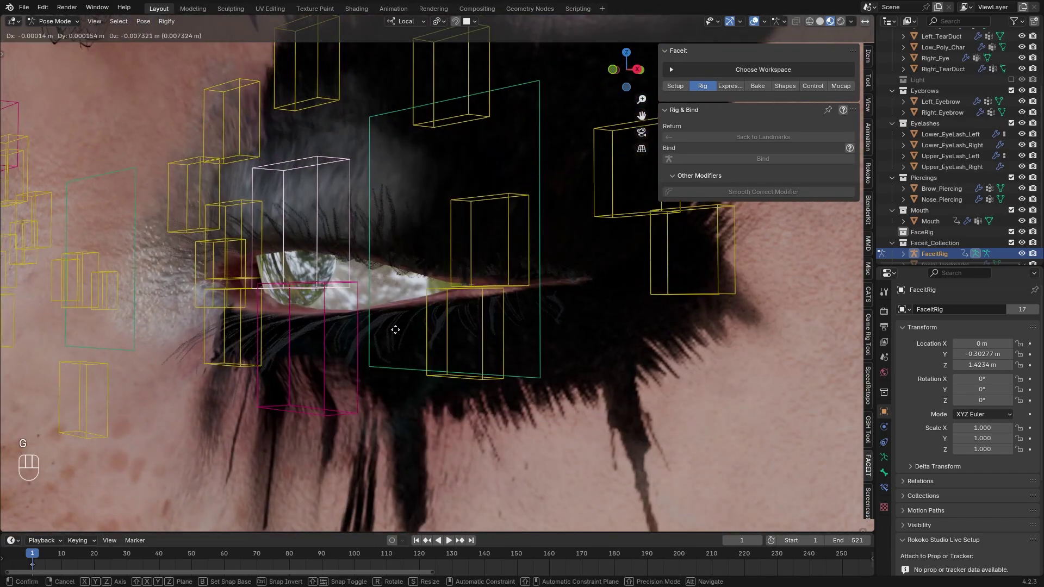
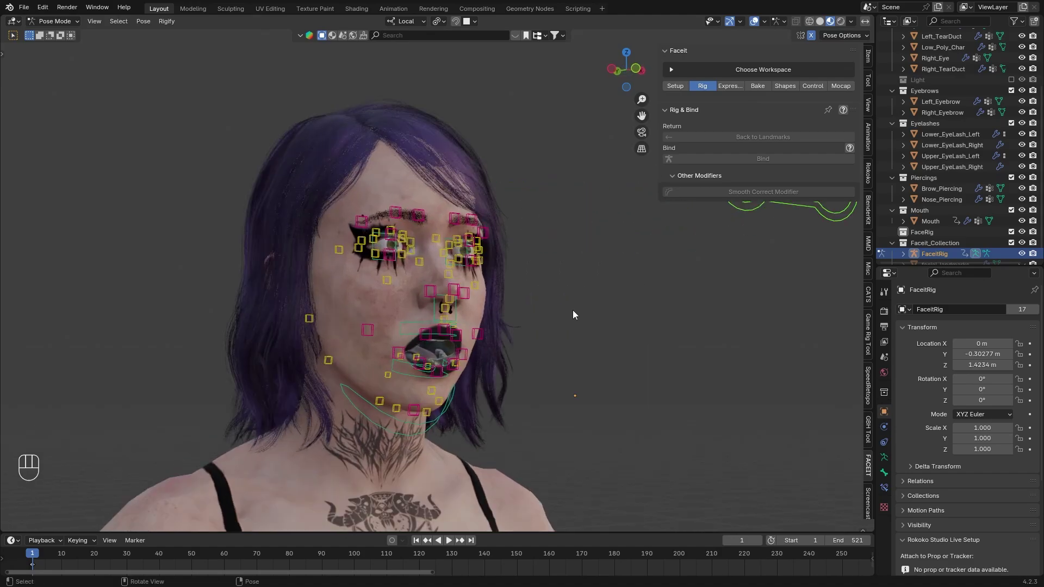
- Clear all control rotations and locations and return the rig to Object Mode
drag(603, 345, 589, 344)
key(a)
key(alt+r)
key(alt+g)
click(70, 25)
- Load the standard FaceIt ARKit expression set from the Expressions panel
drag(574, 285, 577, 286)
click(694, 279)
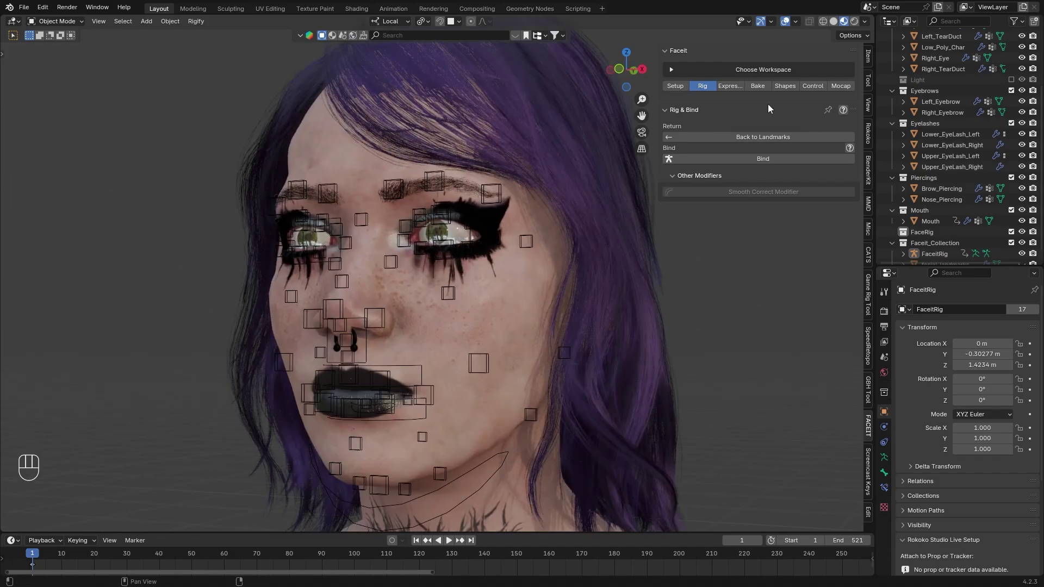
click(726, 93)
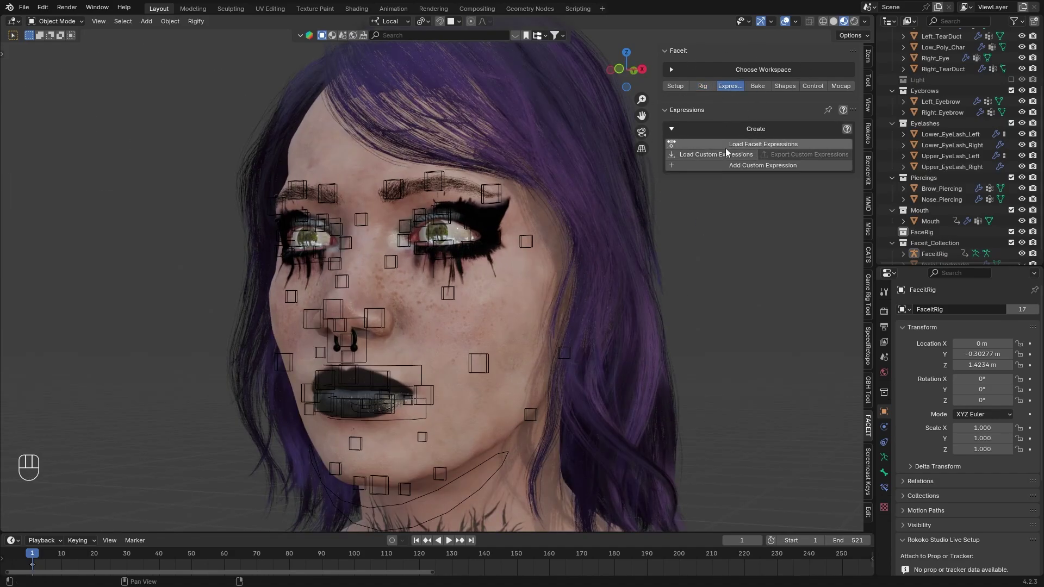
drag(776, 146, 767, 240)
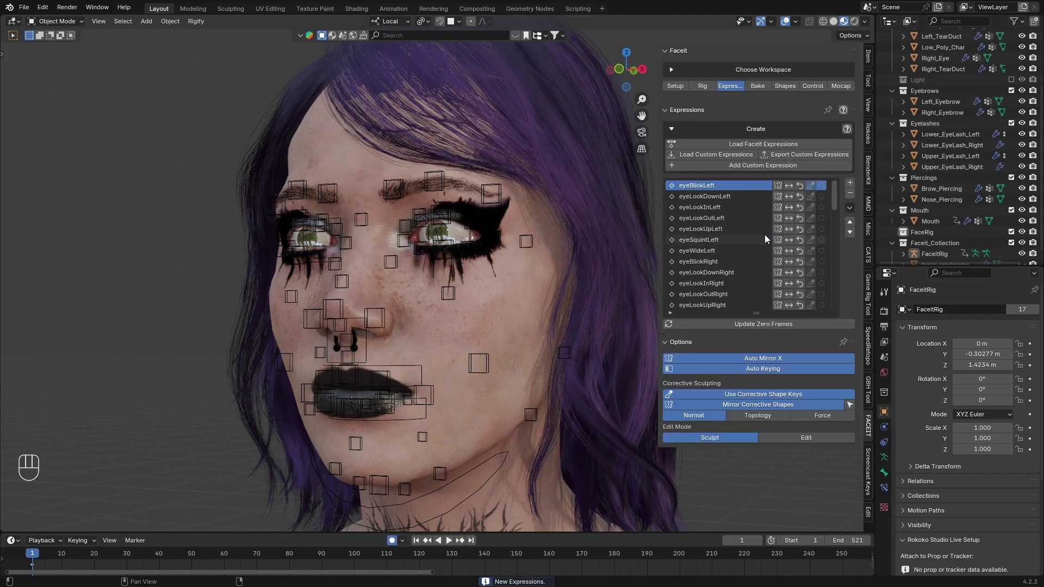
- Scrub through the expression frames to 180 to preview jawOpen, then select the body mesh
click(713, 202)
drag(709, 194, 543, 270)
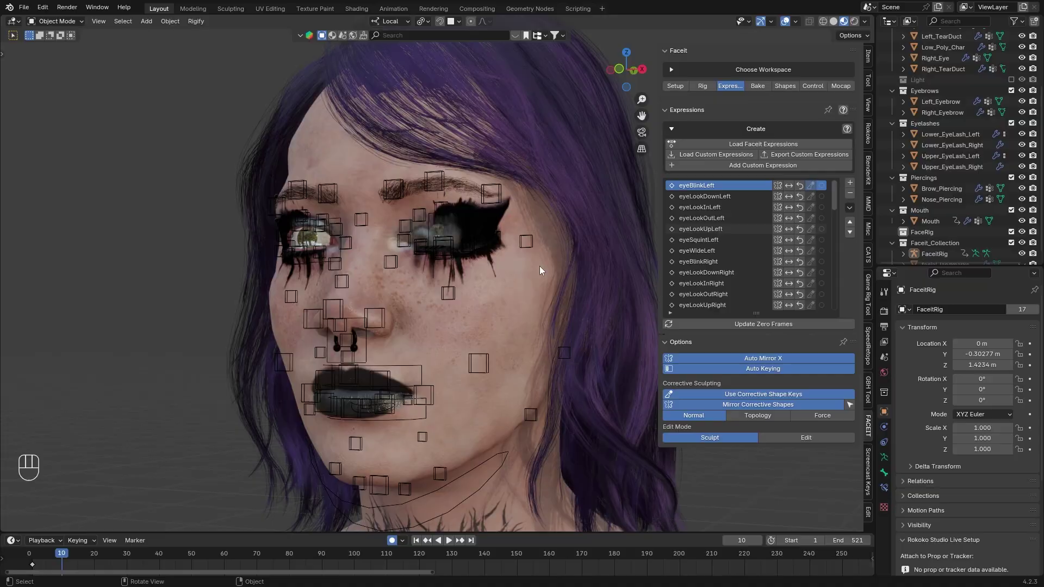
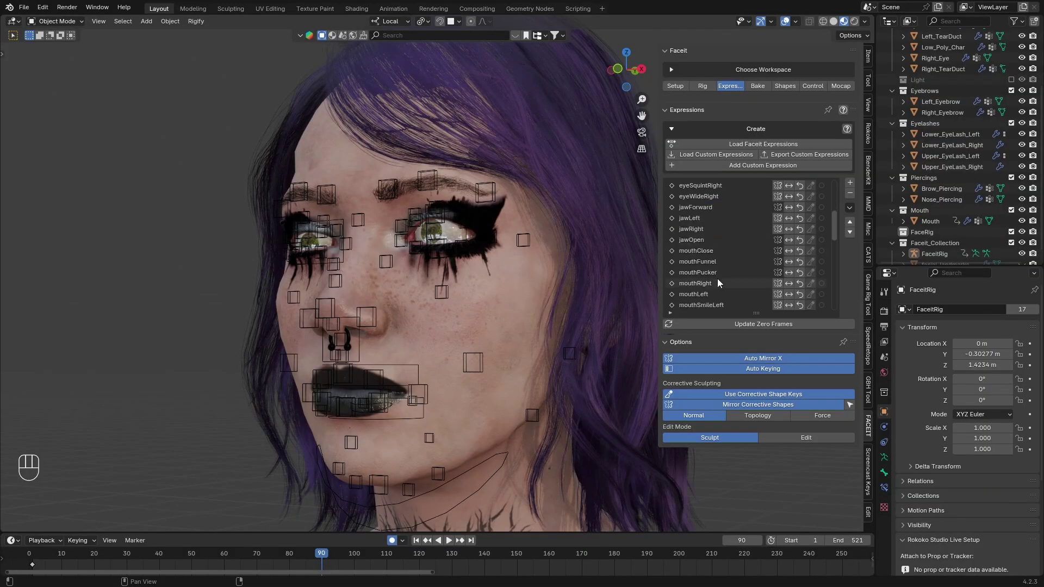
drag(701, 228, 359, 395)
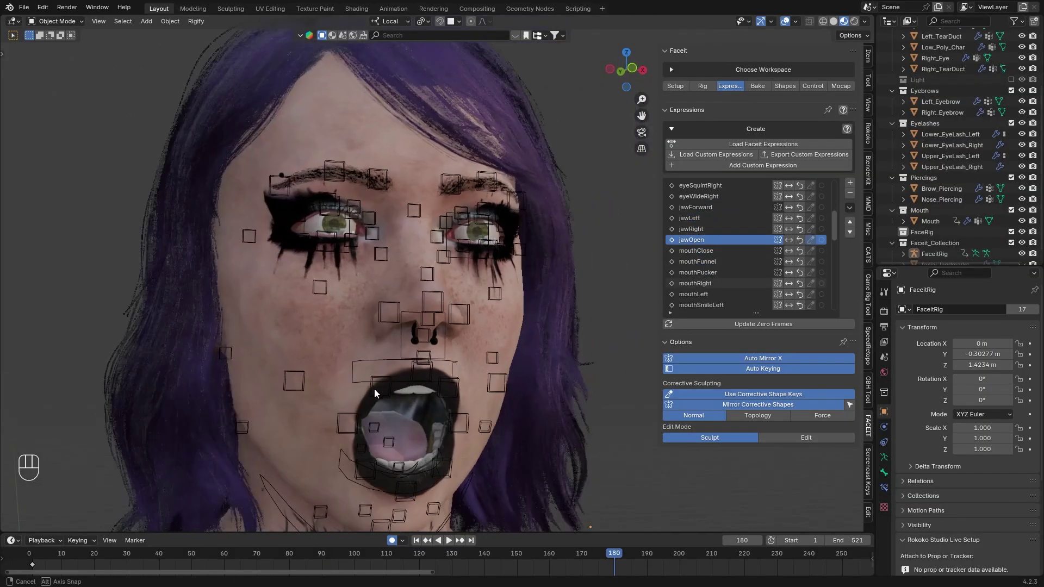
click(476, 336)
middle_click(476, 335)
- Enable Preserve Volume on the Faceit armature modifier of Low_Poly_Char
double_click(491, 346)
middle_click(492, 351)
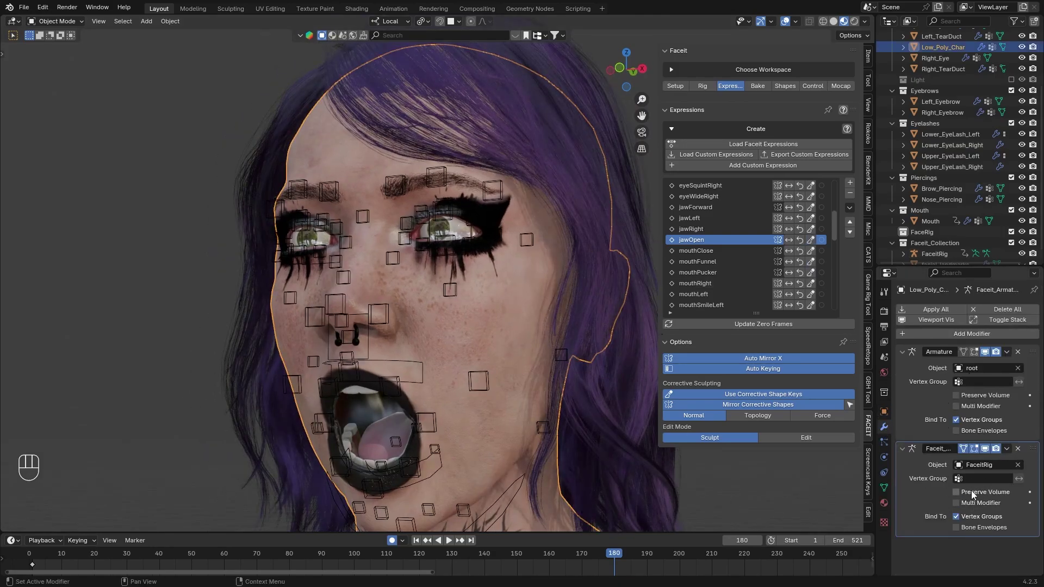
click(974, 495)
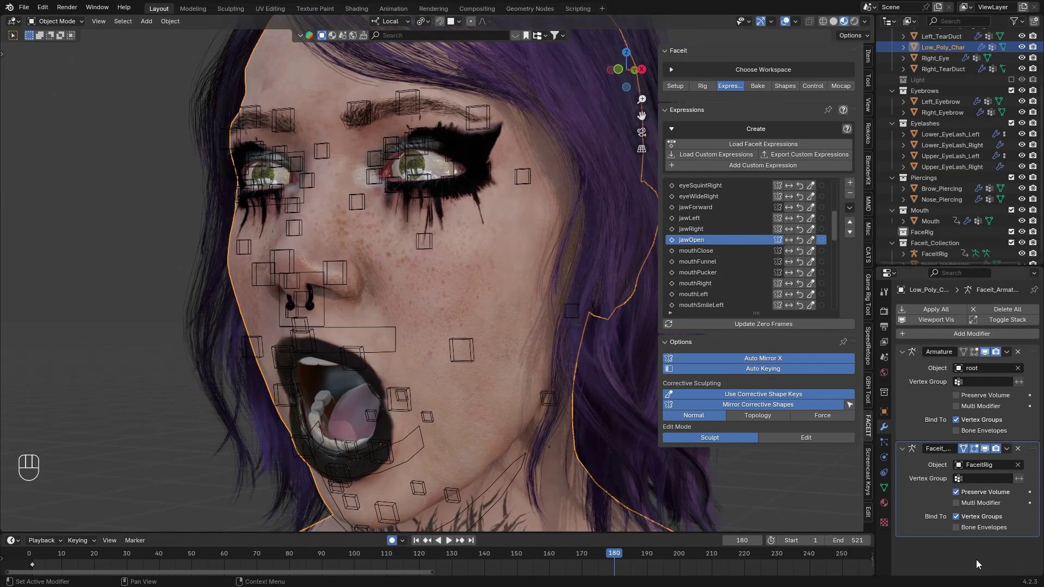
- Add FaceIt's corrective smooth modifier (factor 0.5) to the body from the Rig tab
click(703, 91)
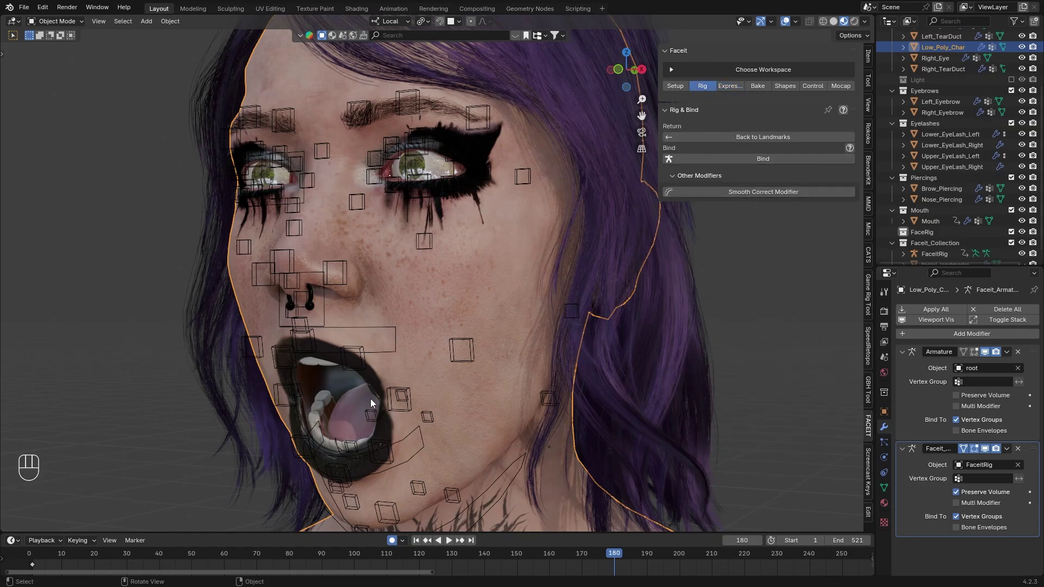
click(732, 197)
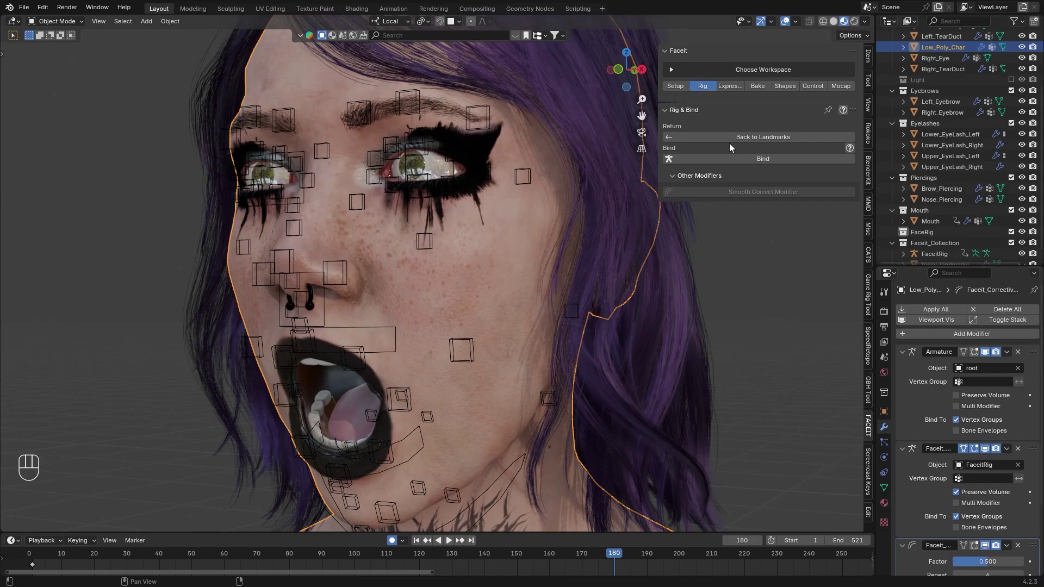
- Select mouthPucker in the expression list and preview the mouth expressions
drag(727, 91, 432, 171)
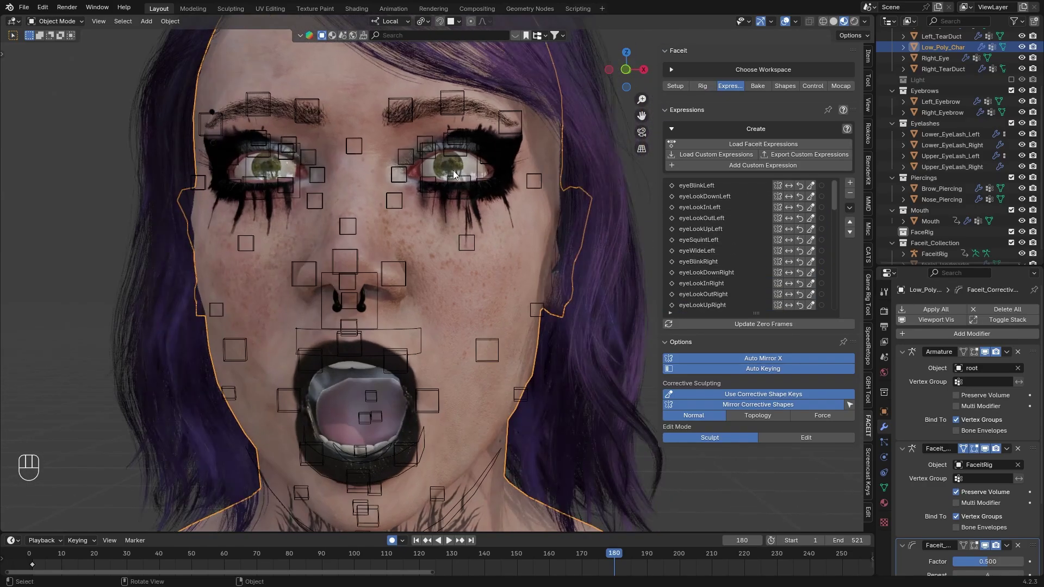
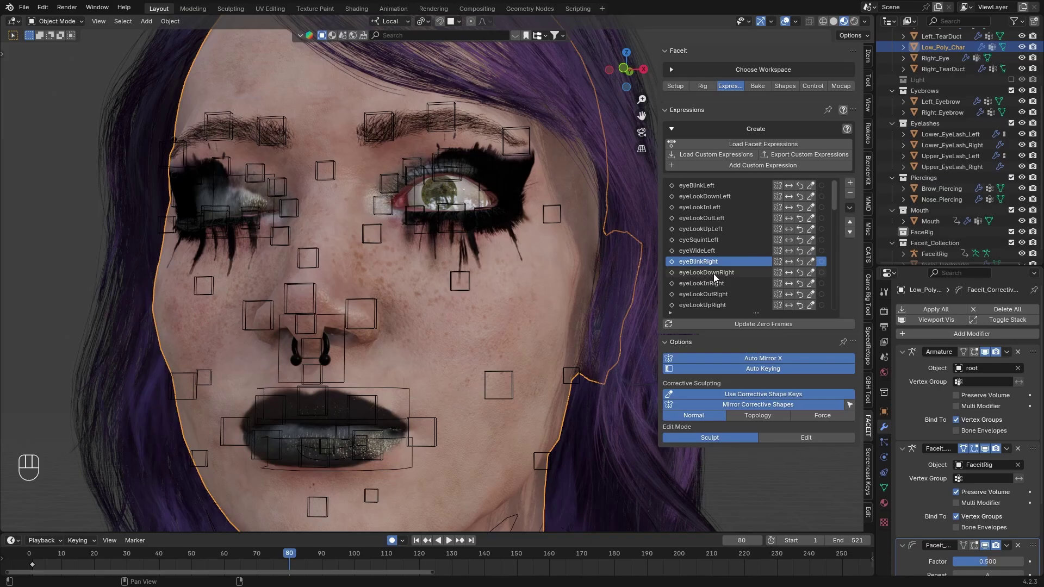
click(721, 272)
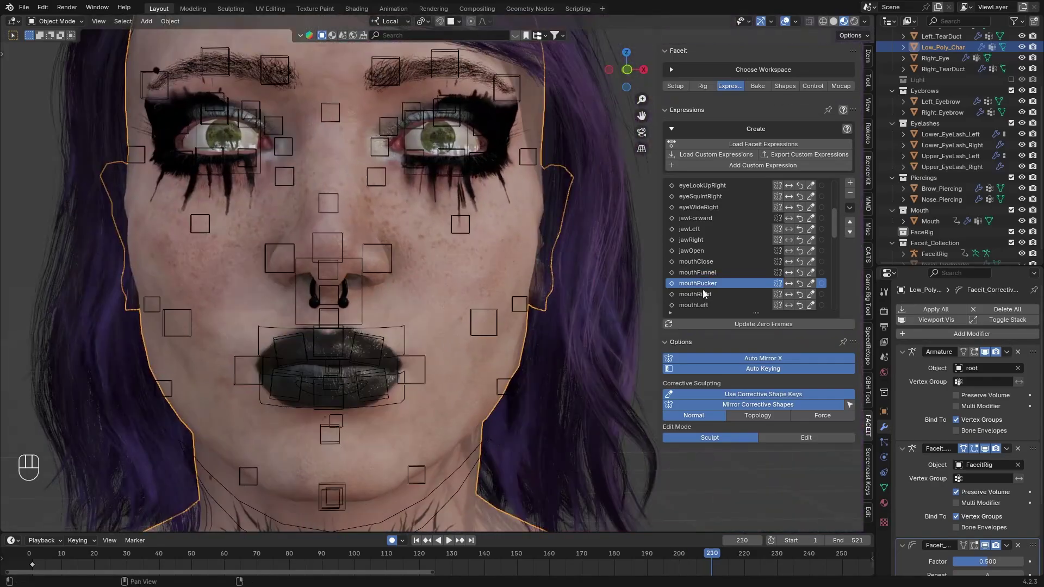
drag(703, 275, 473, 310)
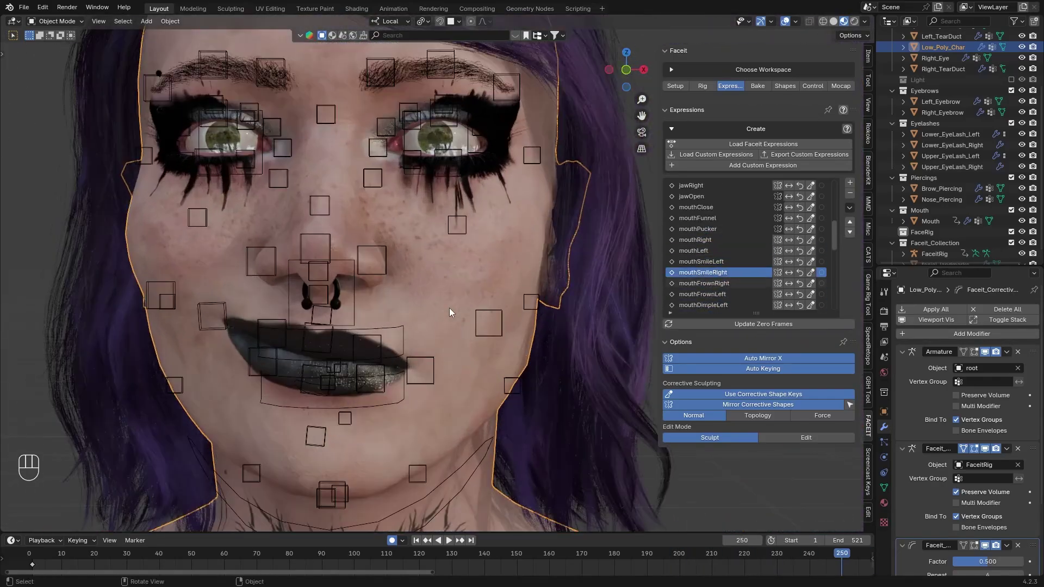
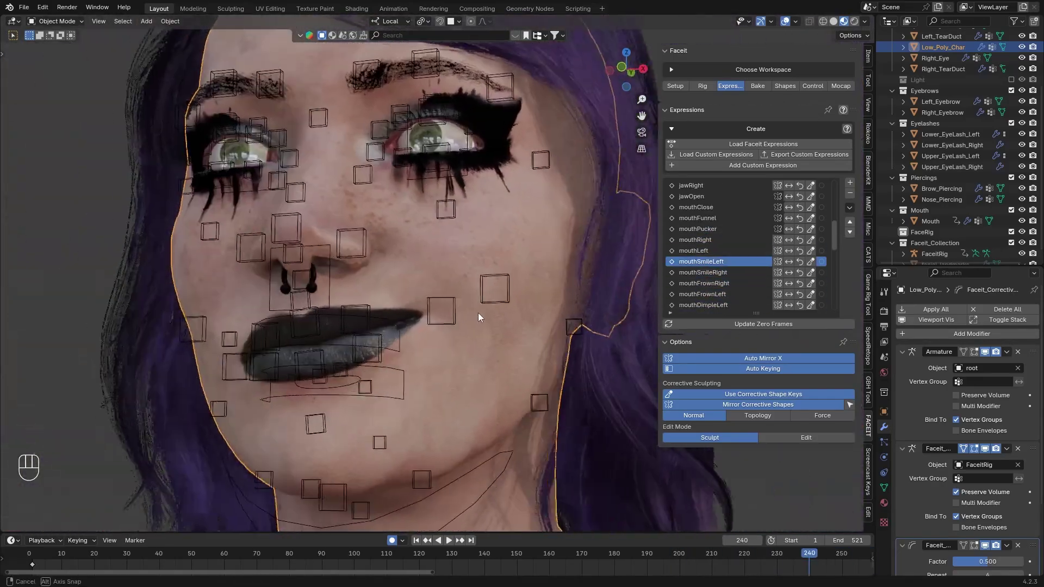
- Return the expression list to eyeBlinkLeft showing the closed eyelid
drag(701, 256, 705, 282)
click(707, 288)
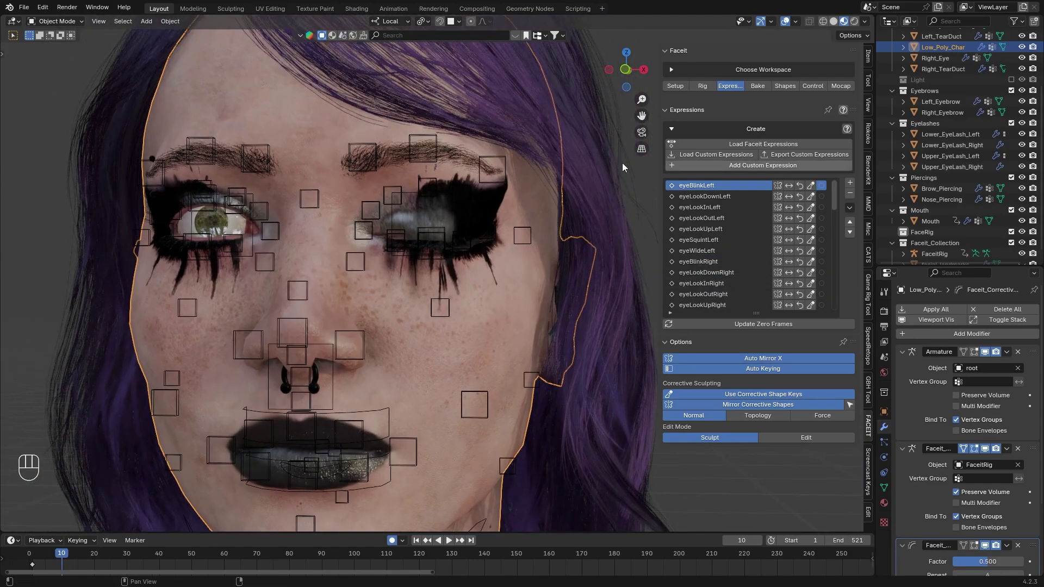
click(526, 185)
- Create the faceit_cc_eyeBlinkLeft corrective shape key and start sculpting the closed eyelid
click(495, 200)
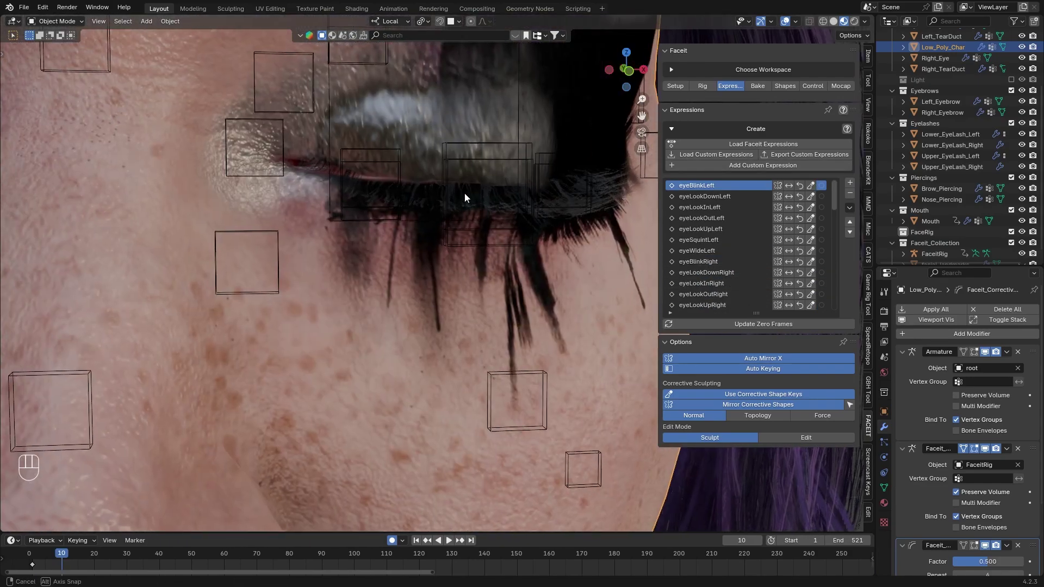
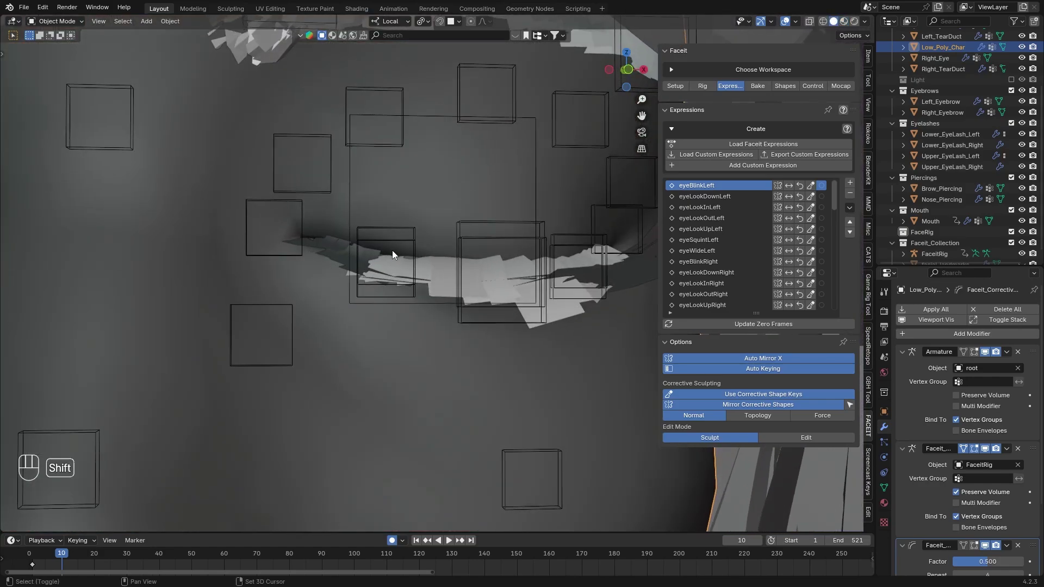
click(887, 495)
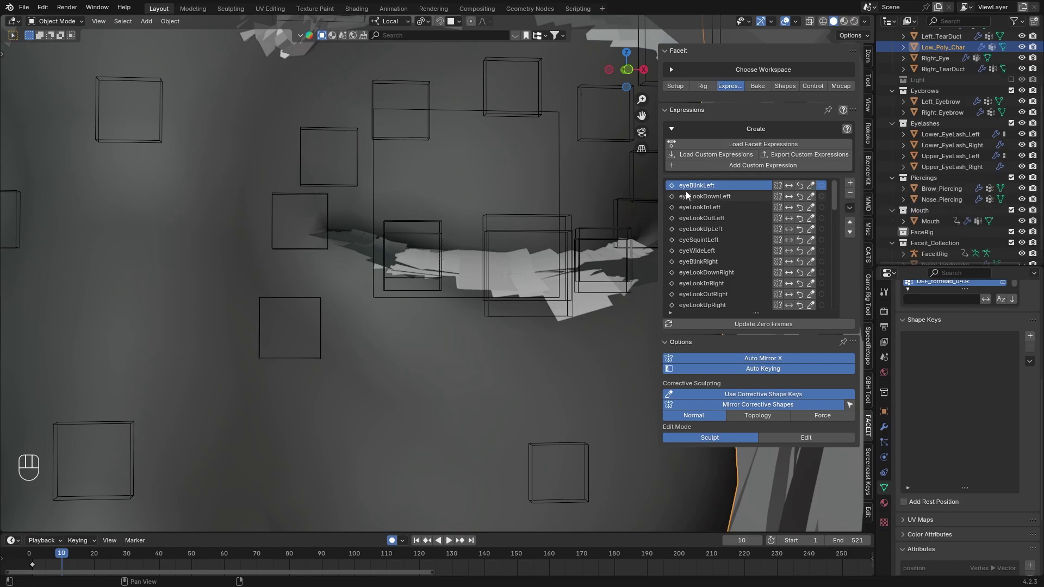
drag(704, 186, 815, 187)
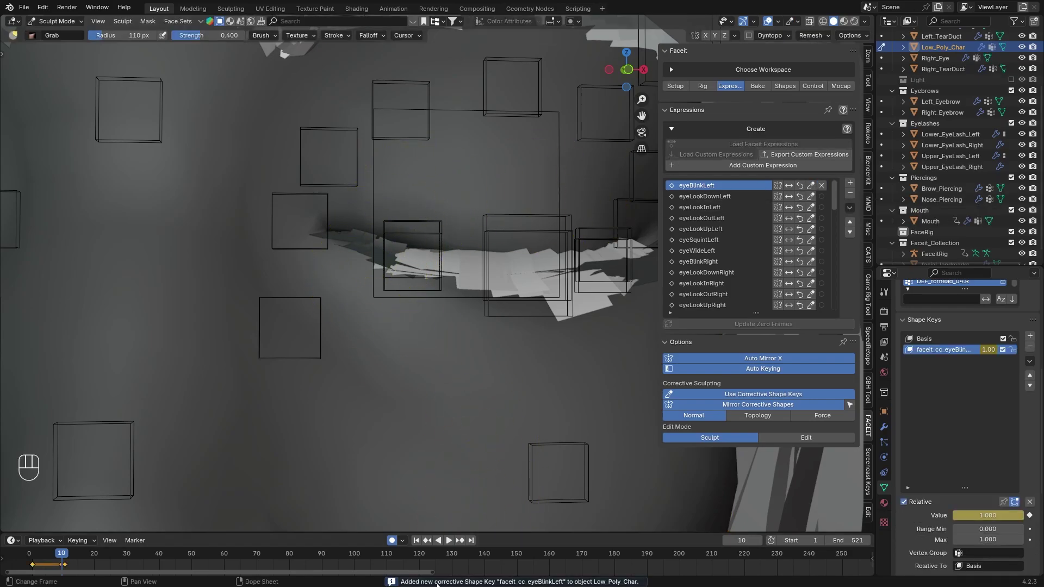
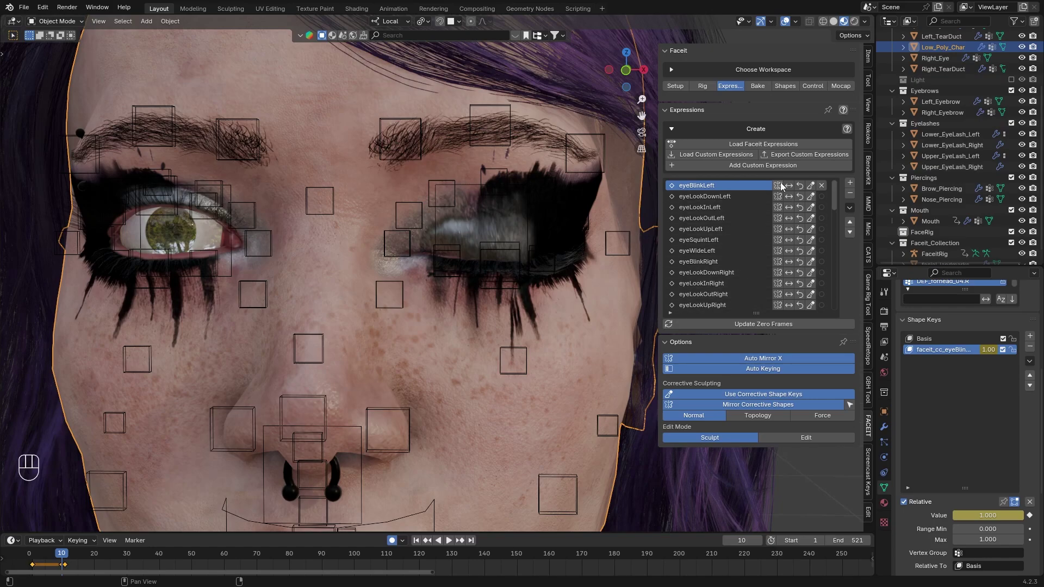
- Attempt to mirror the left blink correction onto the right eye, which fails with a warning
click(783, 186)
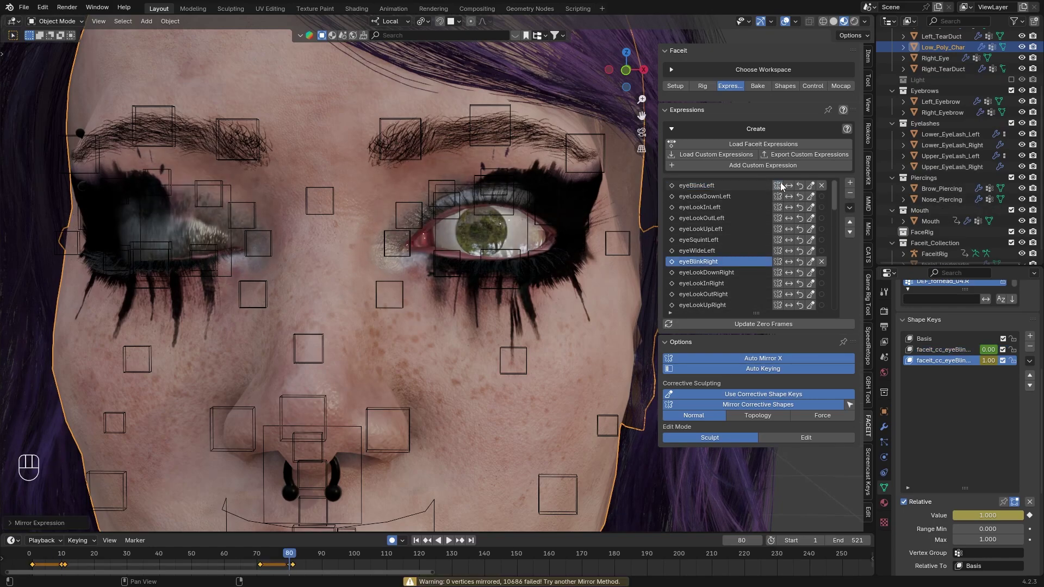
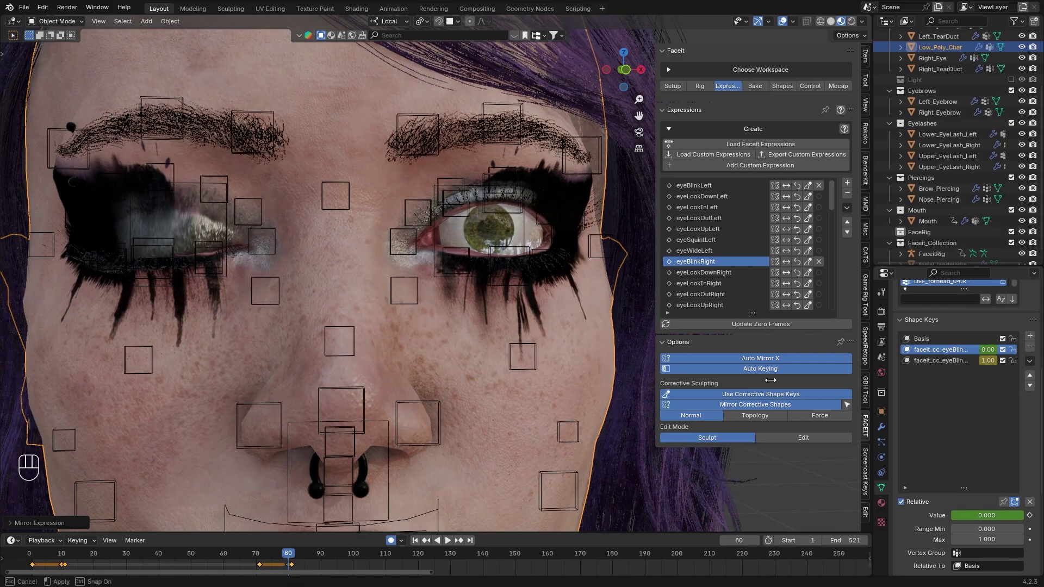
drag(1032, 352, 975, 359)
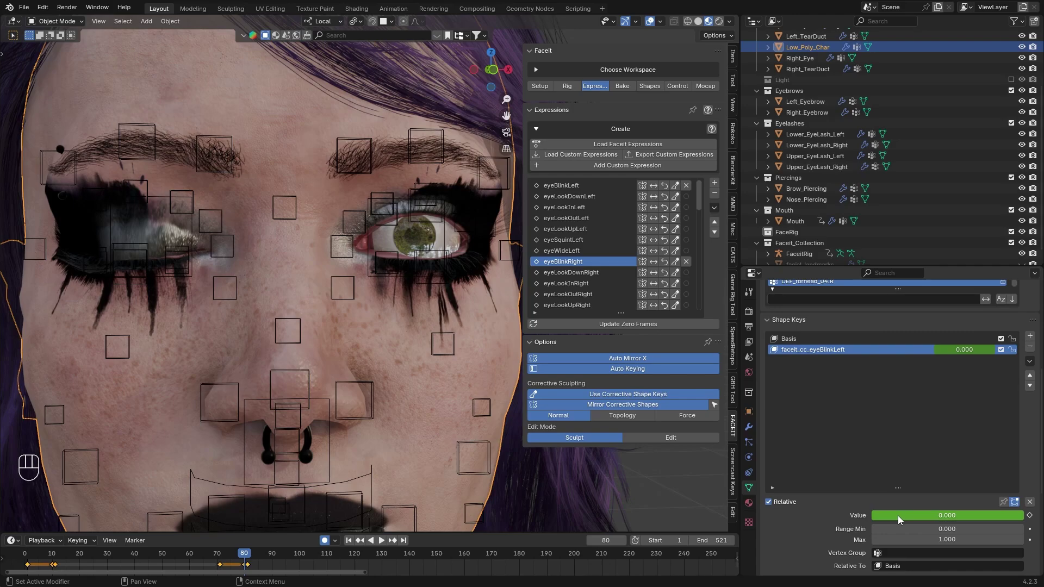
- Leave sculpt mode and create the faceit_cc_eyeBlinkRight corrective shape key
click(569, 190)
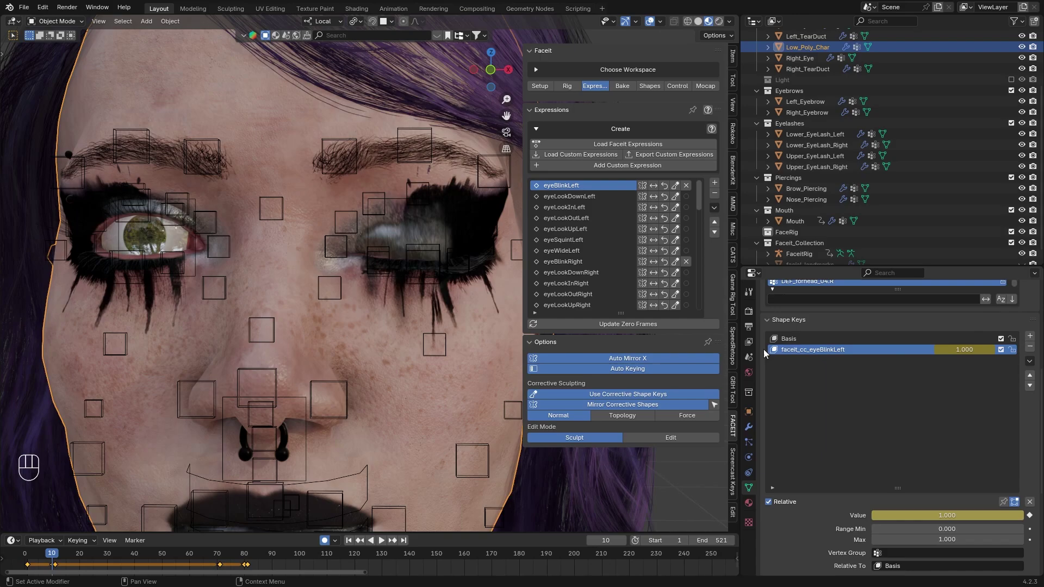
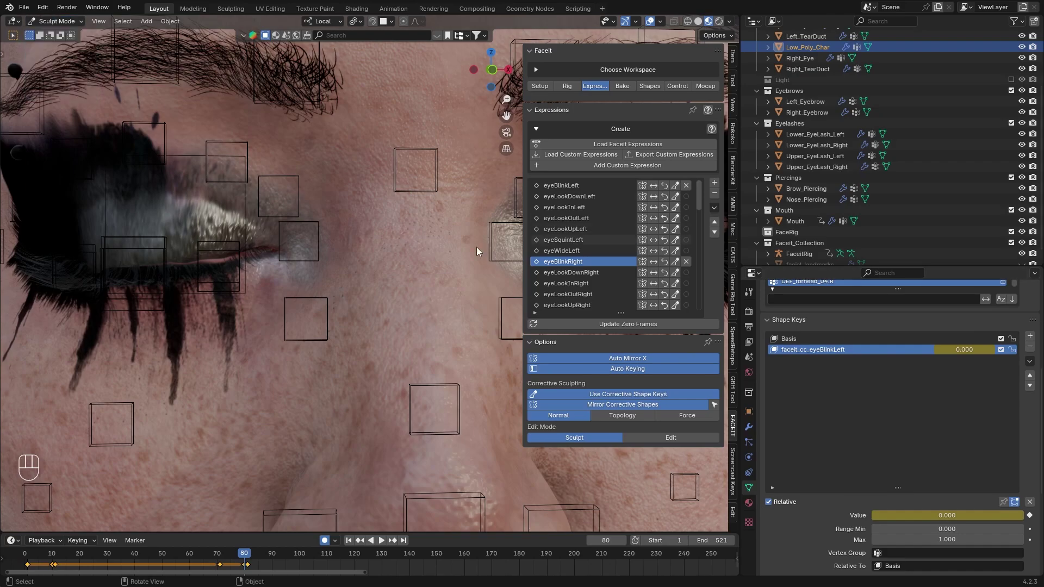
click(57, 49)
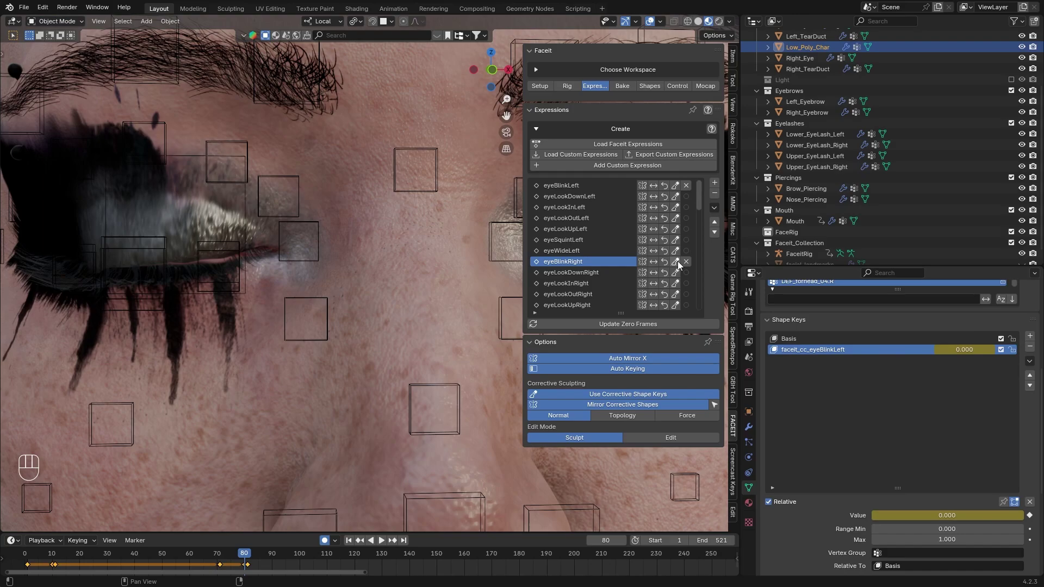
click(629, 270)
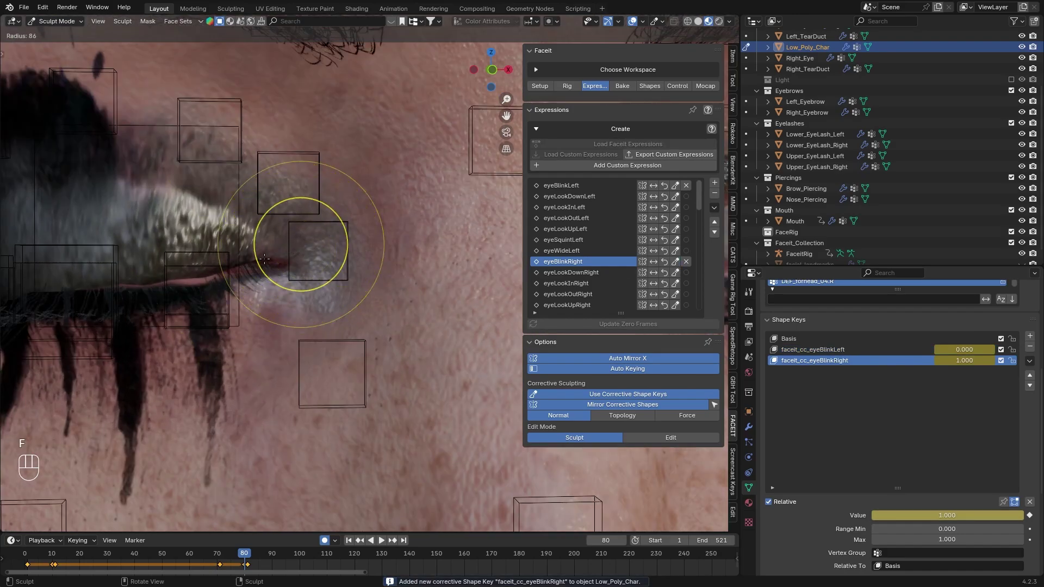
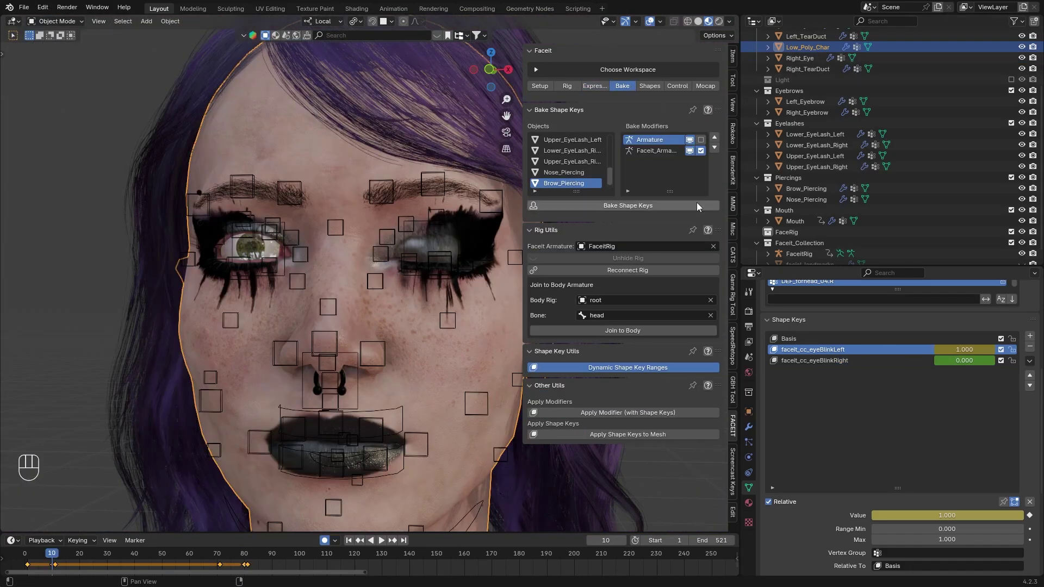
- Review the objects and modifiers lists in FaceIt's Bake tab
drag(393, 255, 374, 253)
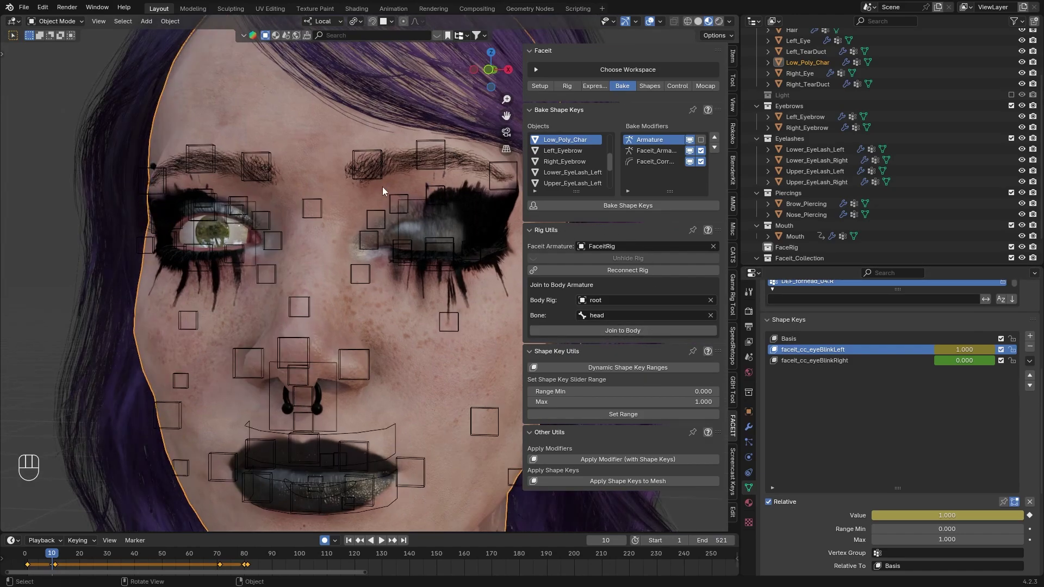
middle_click(379, 373)
click(772, 71)
click(1025, 133)
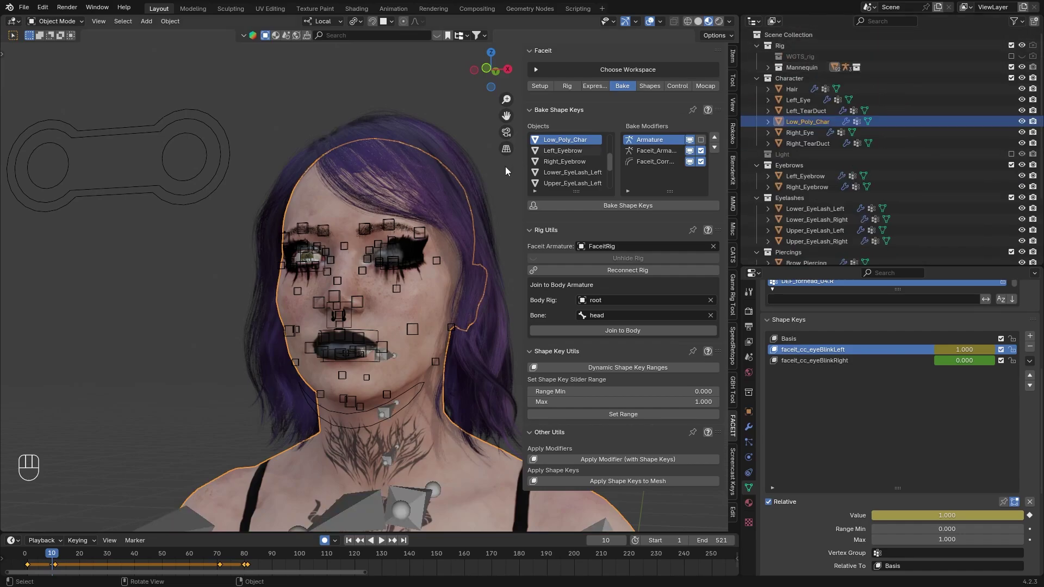
middle_click(439, 231)
drag(437, 296, 425, 283)
middle_click(418, 270)
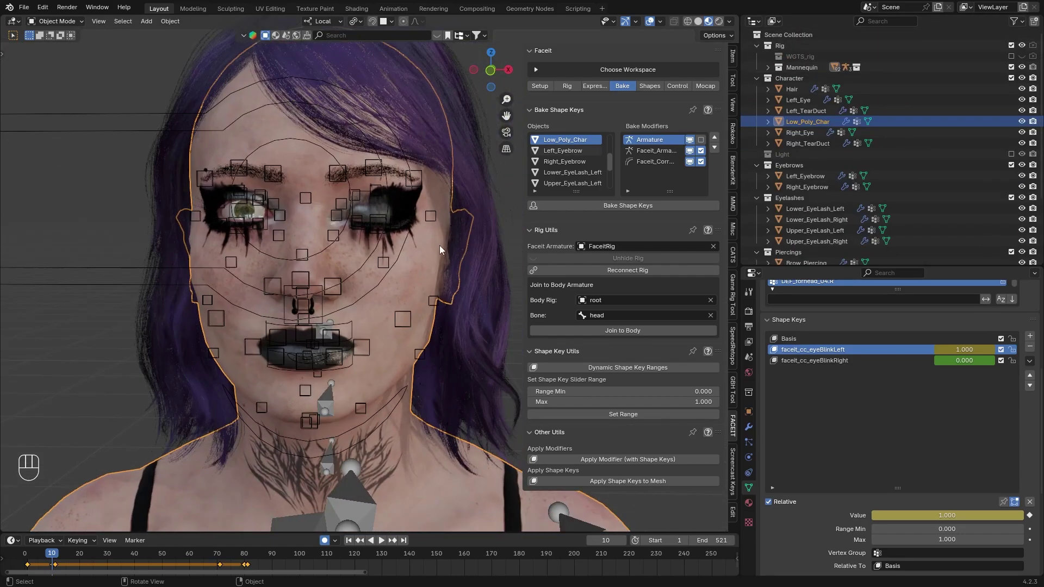
- Bring up the Bake Shape Keys dialog with modifiers kept and ARKit shapes initialized
click(409, 220)
drag(608, 211, 584, 367)
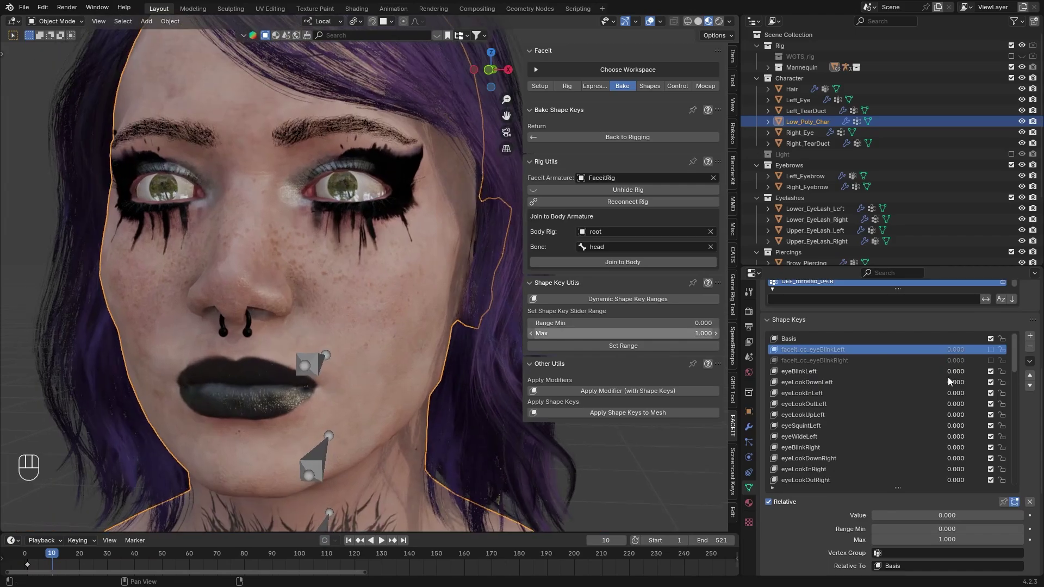
- Bake the FaceIt expressions into ARKit shape keys on Low_Poly_Char
click(805, 376)
click(907, 521)
click(319, 190)
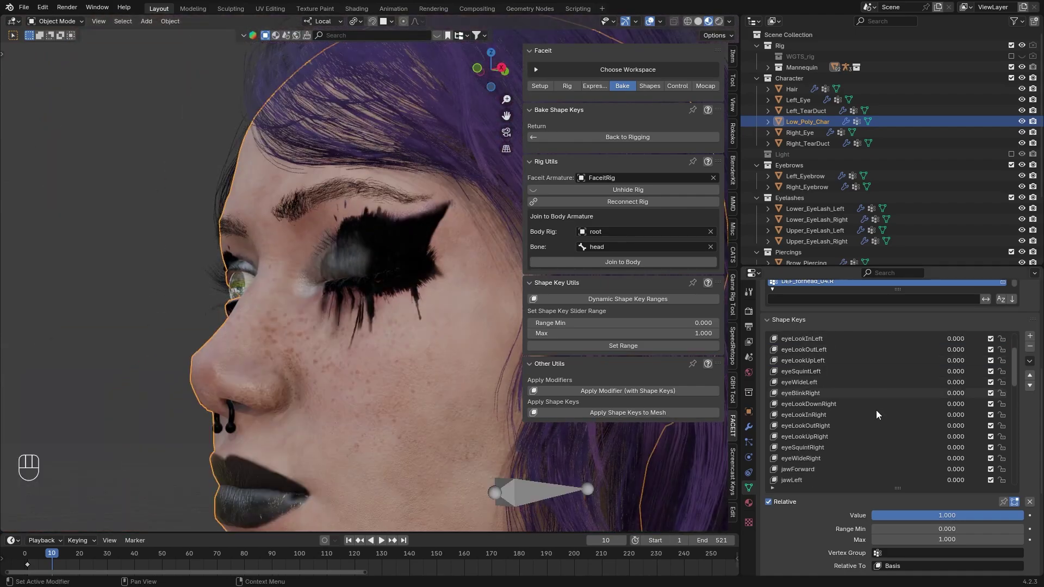
click(825, 448)
middle_click(348, 405)
- Set the baked jawOpen and eyeBlinkLeft shape keys to full value to test them
click(902, 518)
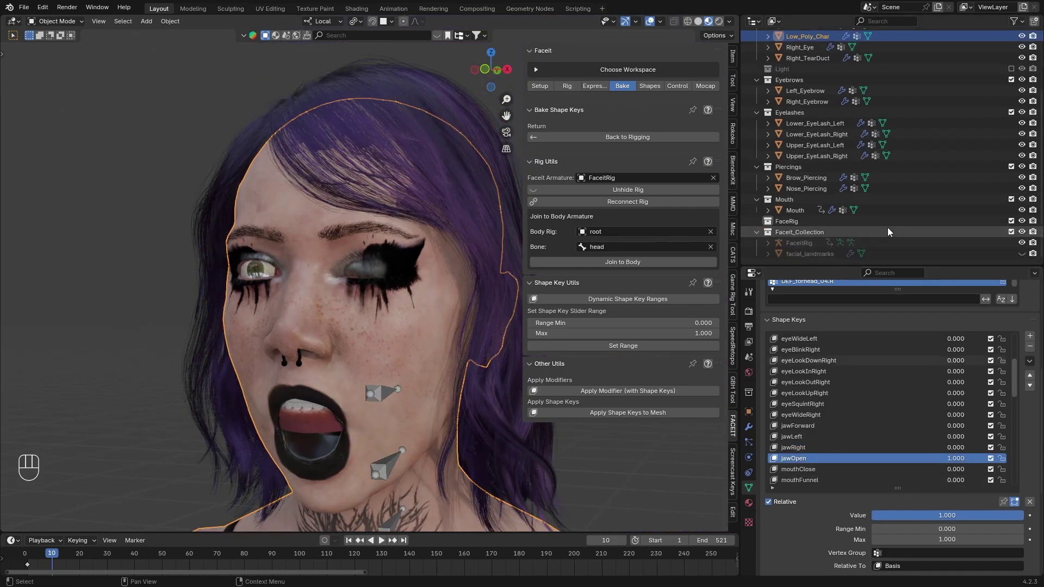
click(940, 522)
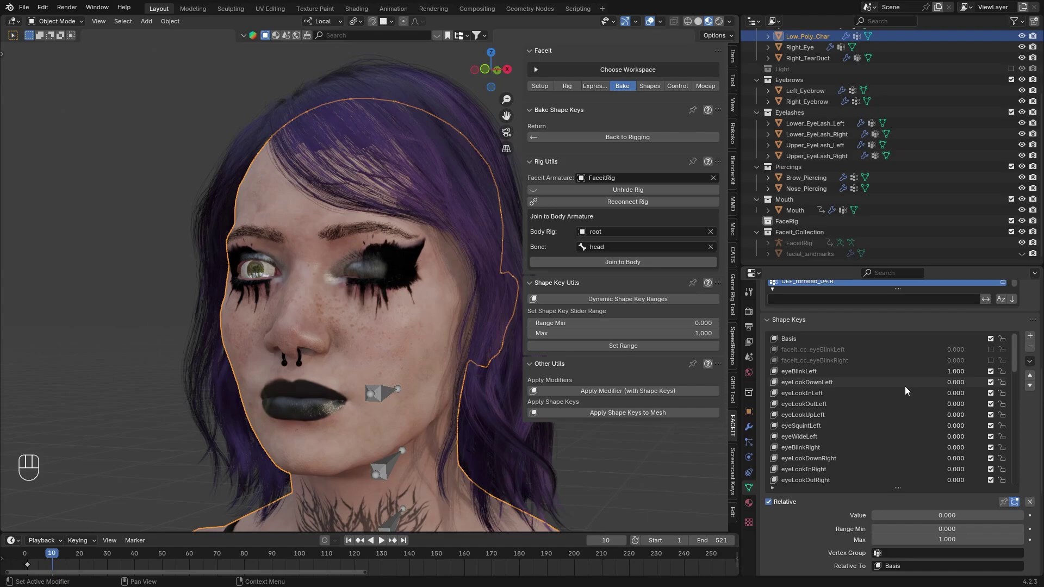
- Switch on the leftover faceit_cc_eyeBlinkLeft corrective key to compare it against the baked blink
click(835, 373)
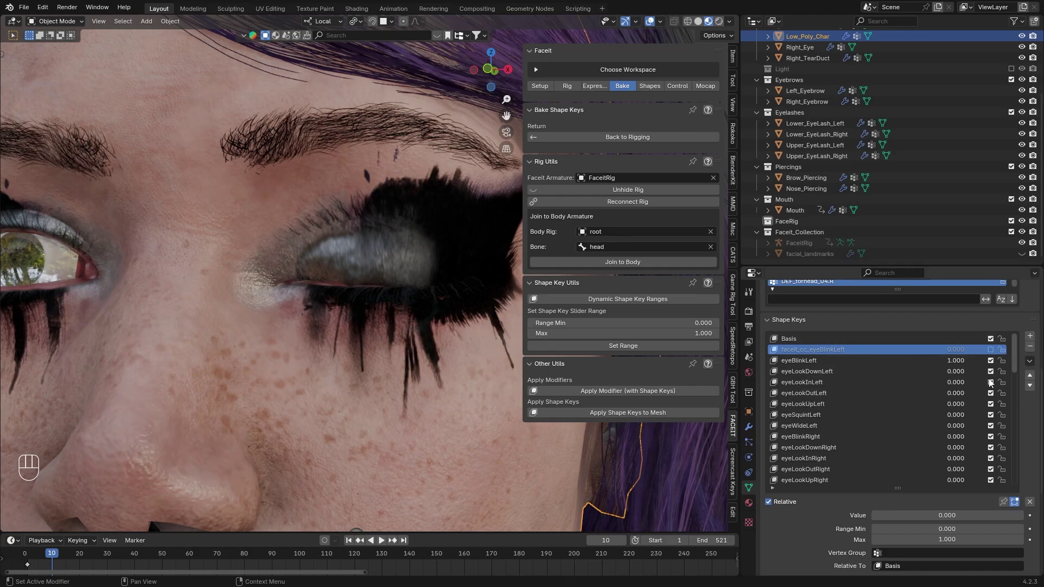
click(889, 520)
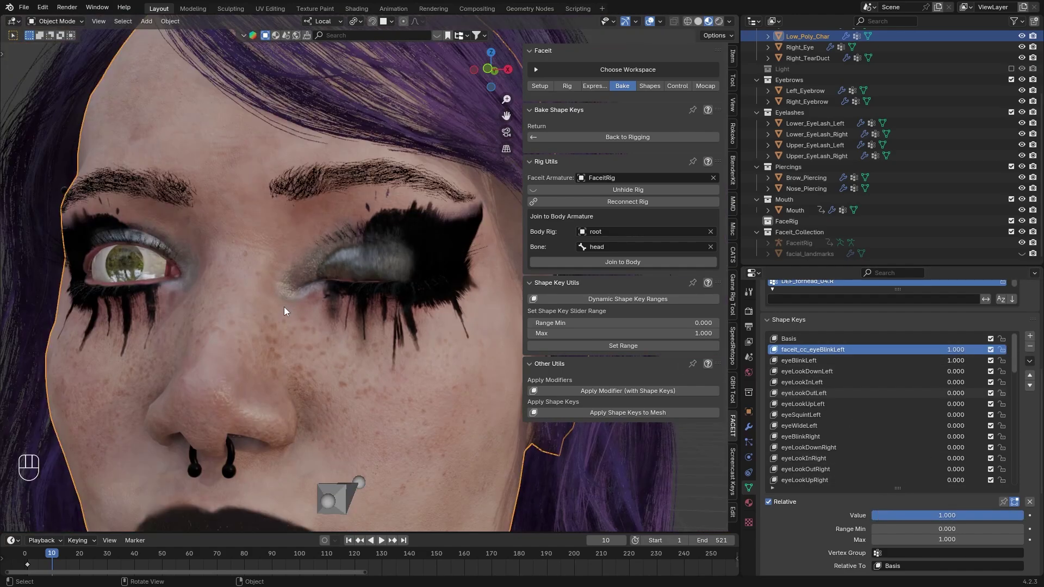
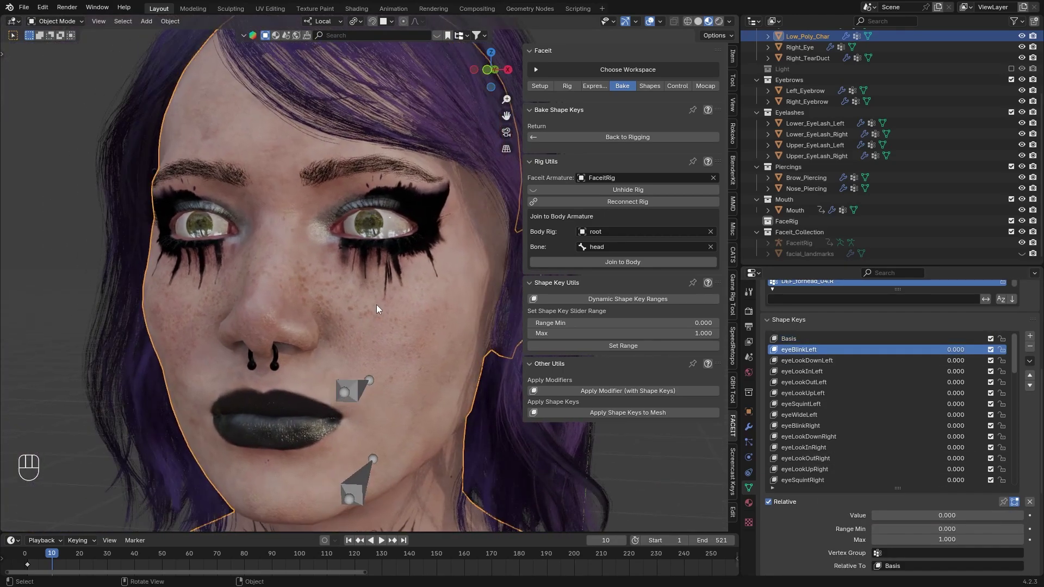
- Check FaceIt's ARKit Target Shapes list against the character's source shape keys
click(656, 88)
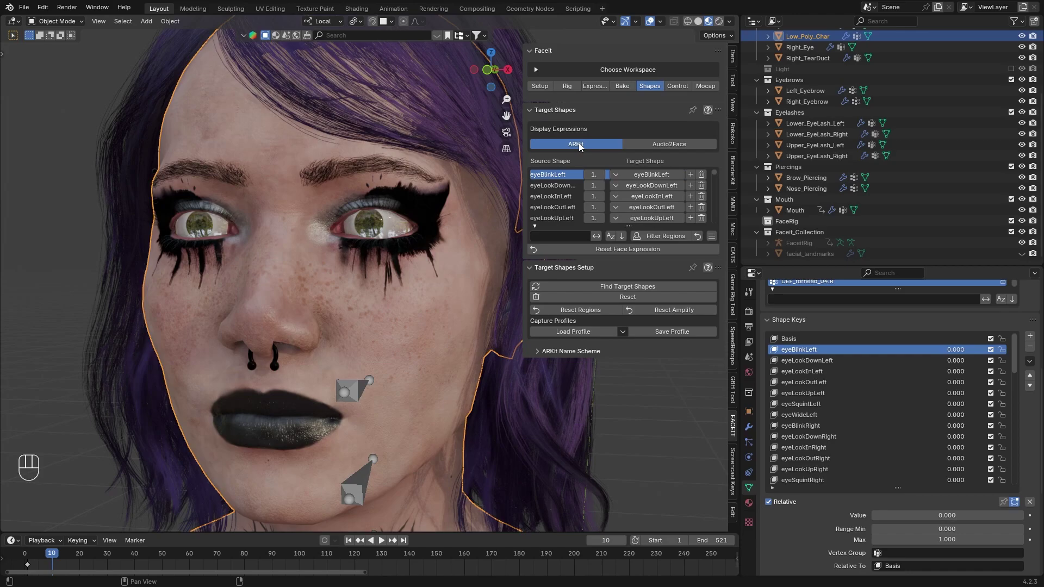
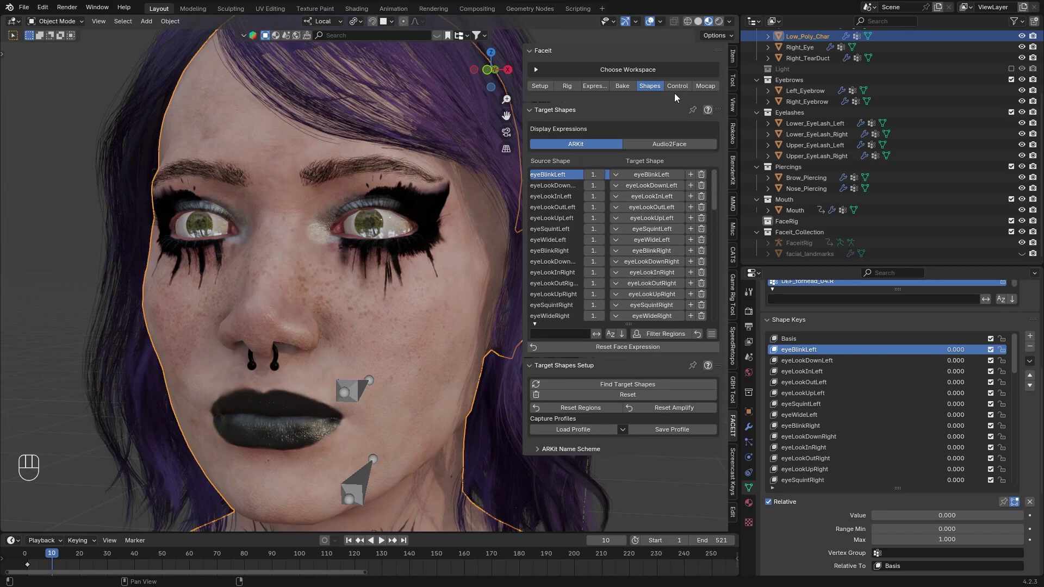
click(256, 321)
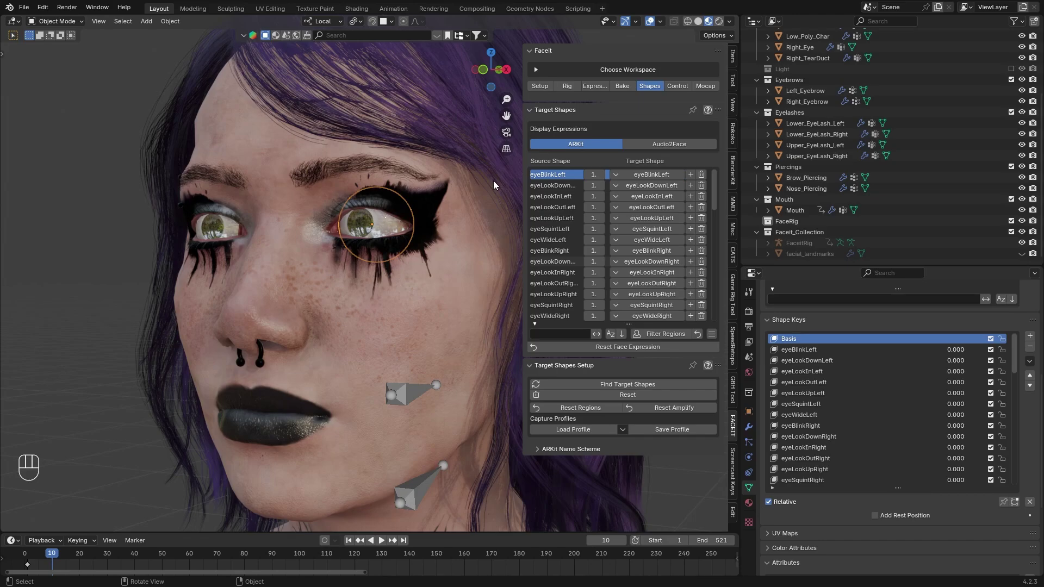
- Generate the FaceIt ARKit face control rig beside the character
click(687, 88)
click(402, 395)
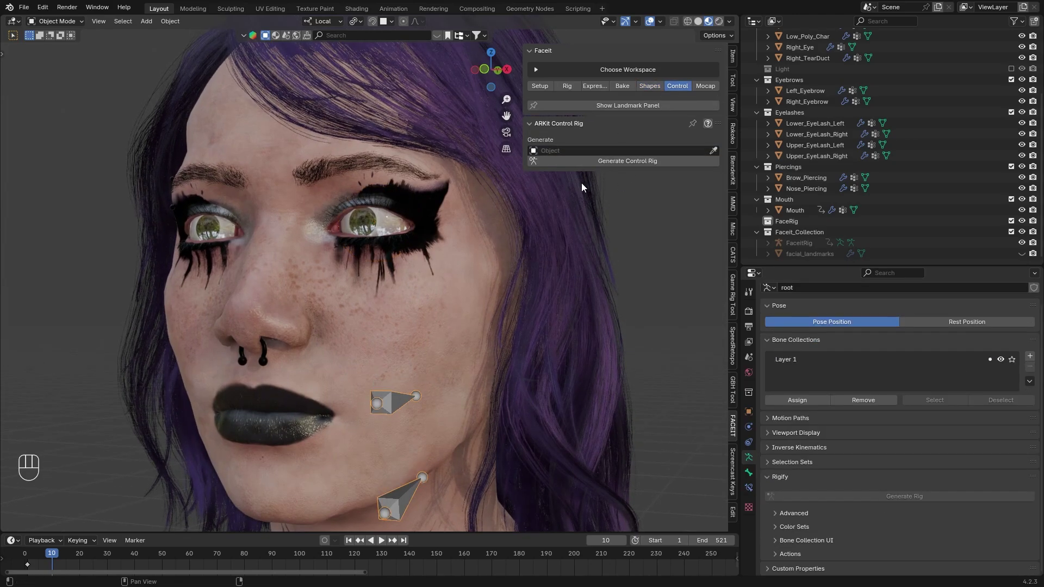
drag(580, 166, 593, 239)
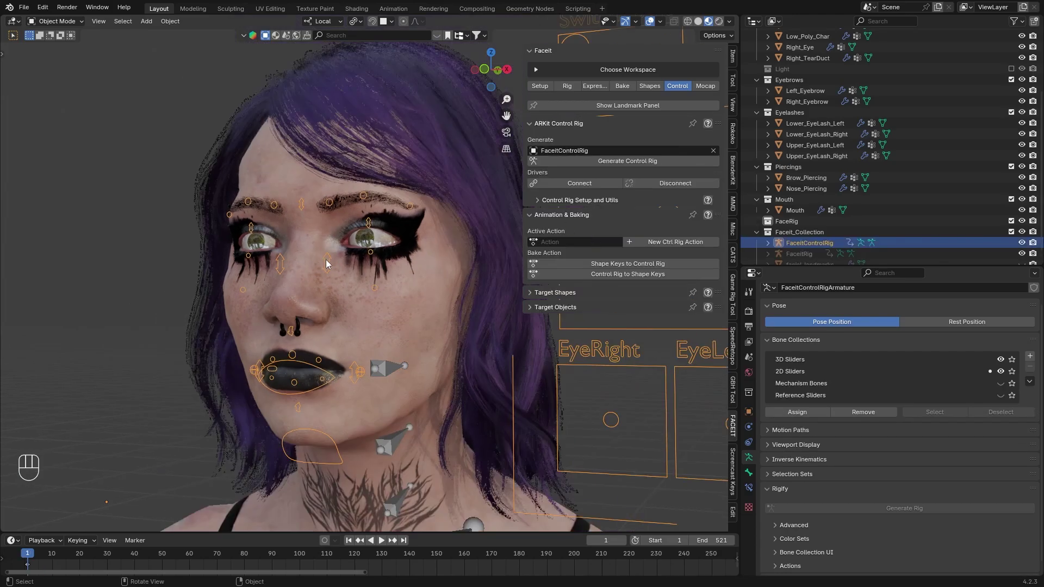
- Connect the control rig's drivers to the body mesh's shape keys
click(309, 279)
drag(59, 24, 148, 194)
click(203, 392)
key(g)
drag(221, 415, 213, 373)
click(267, 253)
click(305, 181)
- Position the control rig and leave the FaceIt control rig selected
key(g)
drag(331, 264, 318, 225)
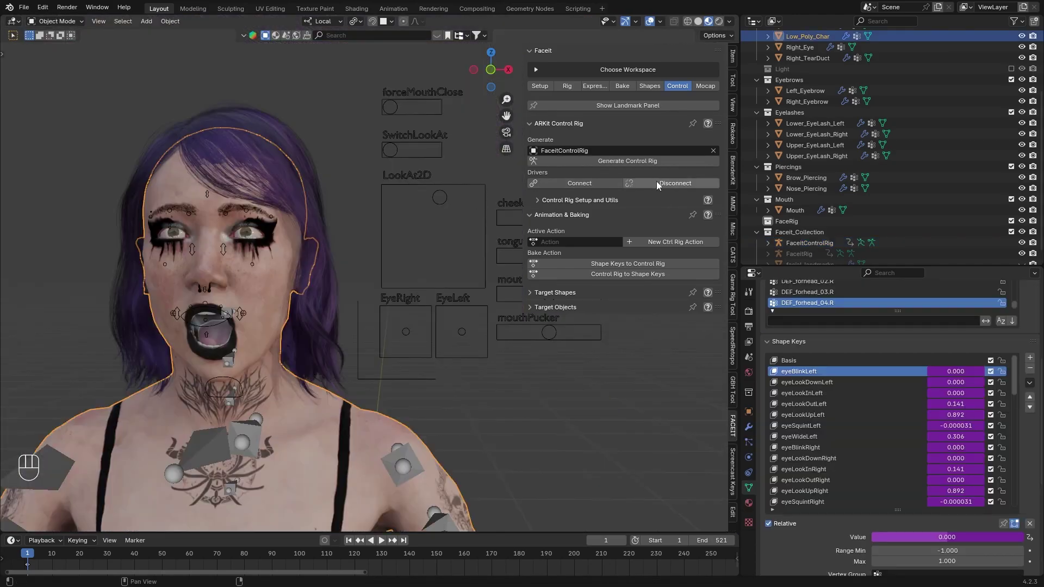
drag(659, 185, 731, 197)
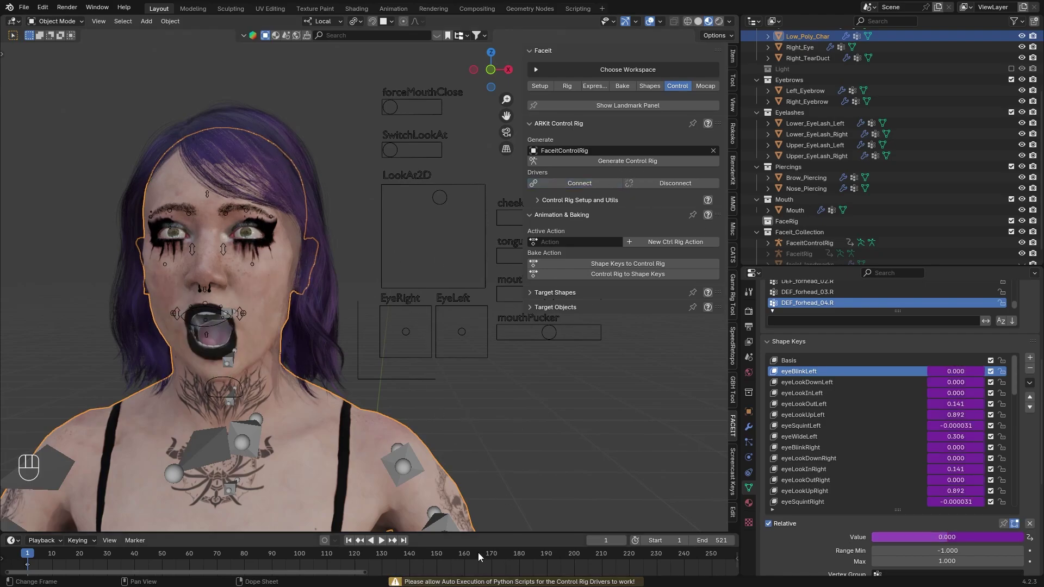
click(70, 40)
drag(238, 396, 239, 333)
key(g)
click(268, 385)
- Select the body armature and pick its head bone in Pose Mode
click(589, 203)
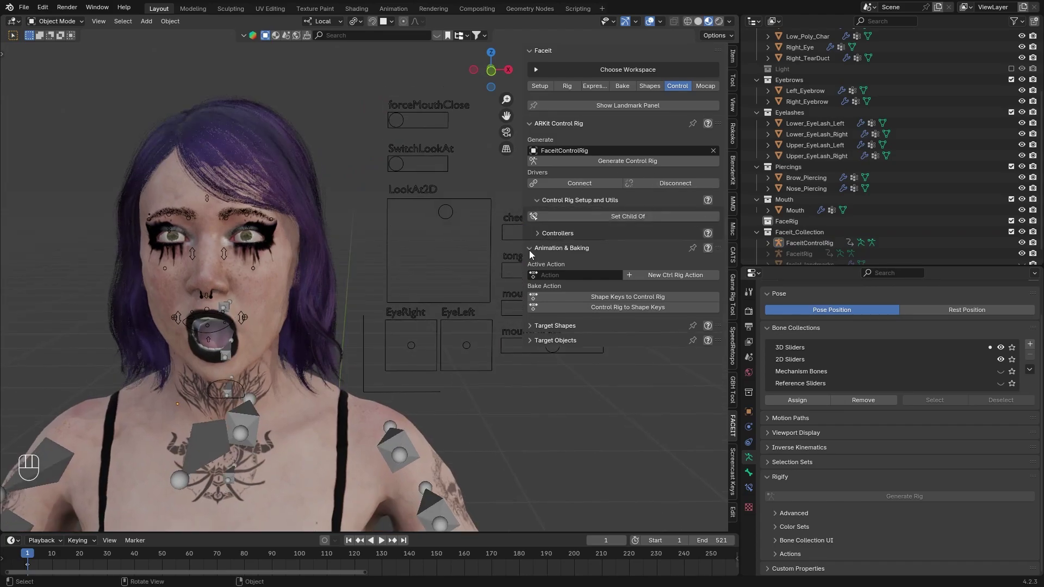
click(339, 214)
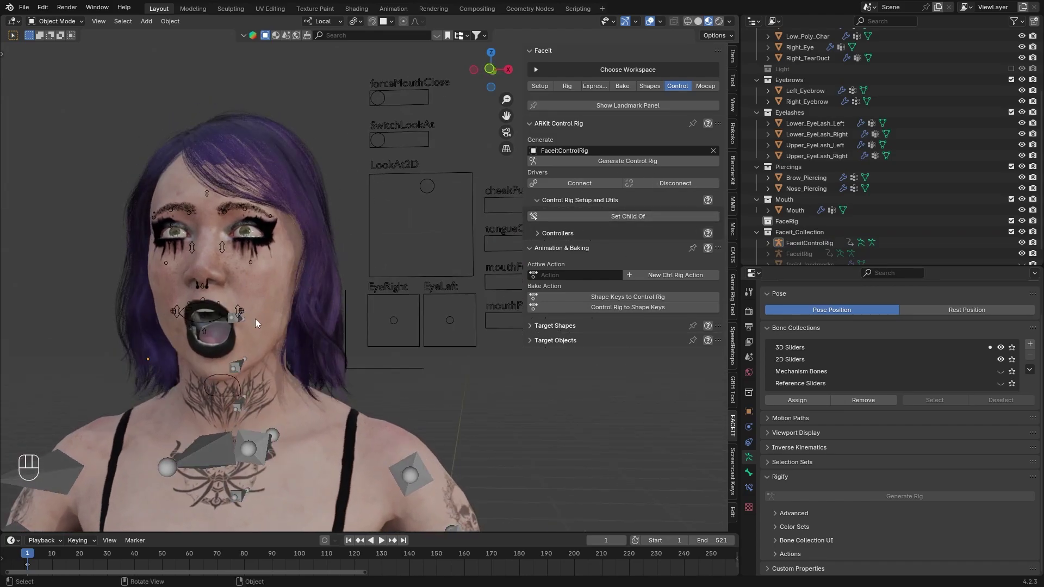
click(60, 62)
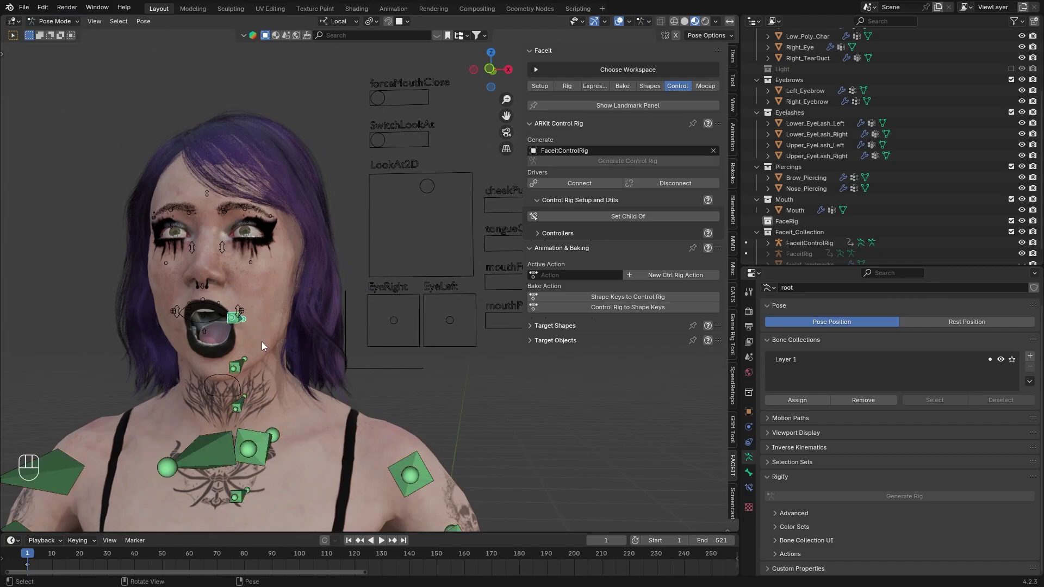
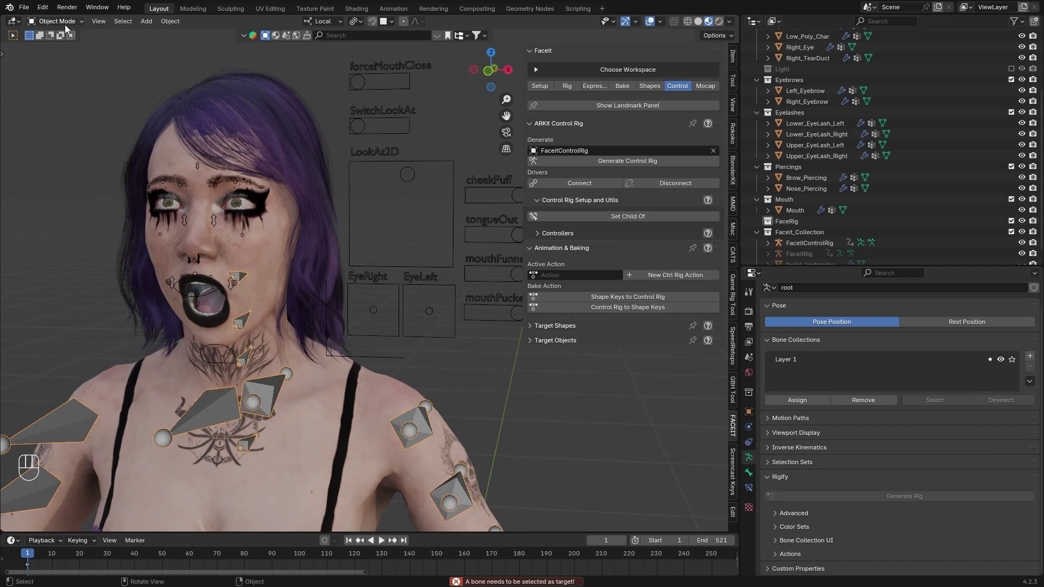
drag(66, 39, 167, 121)
click(242, 280)
click(263, 271)
click(288, 289)
click(256, 286)
click(609, 216)
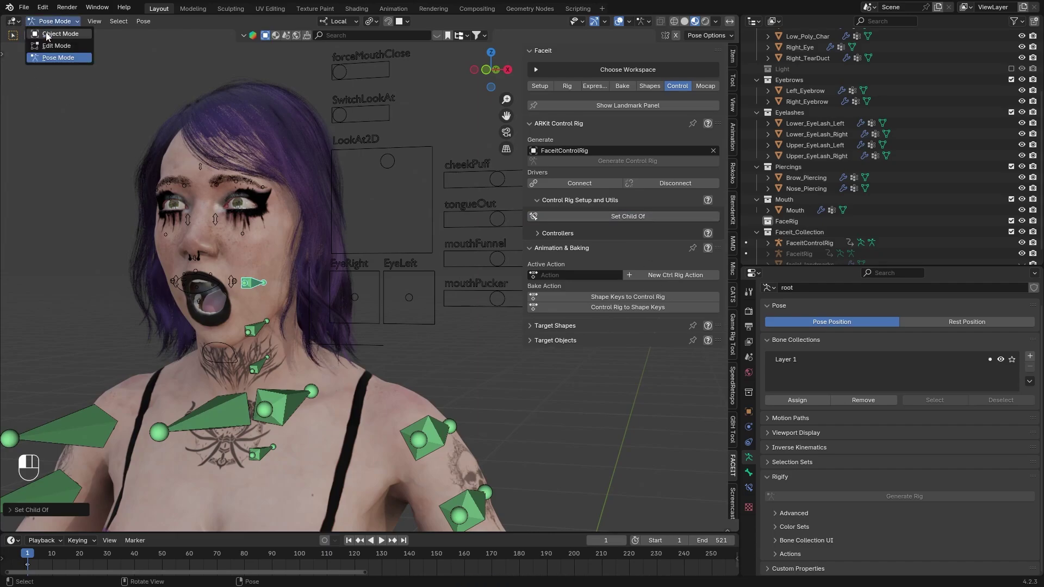
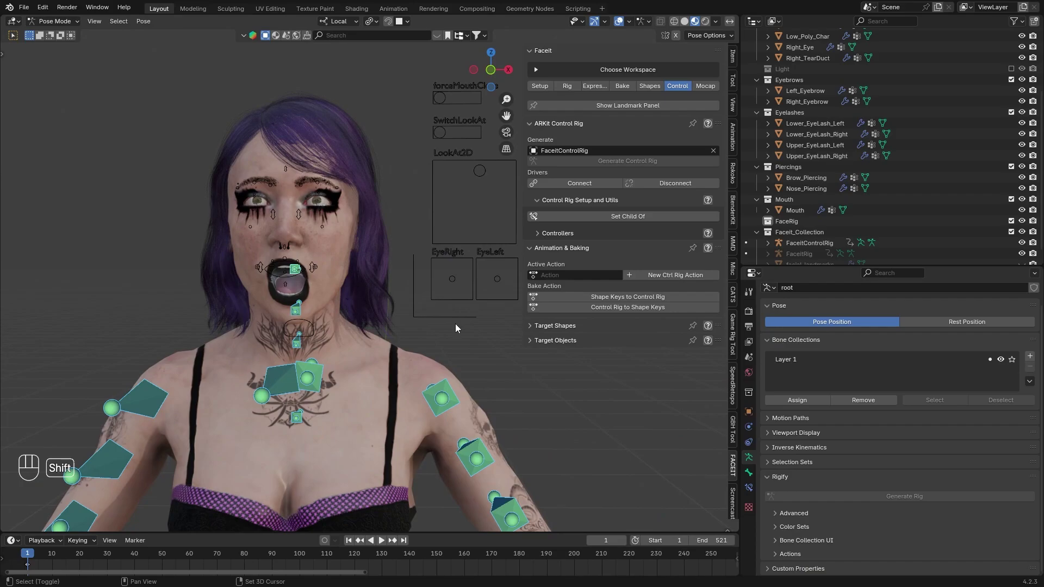
- Undo a stray bone selection and return to Object Mode for the control rig
drag(456, 328, 444, 322)
click(428, 320)
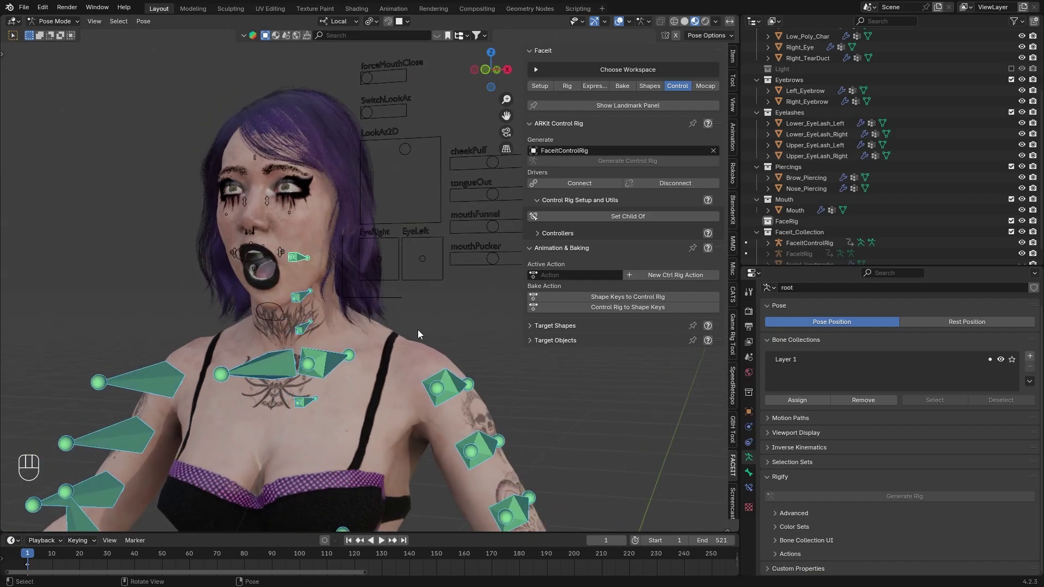
drag(58, 26, 282, 195)
key(ctrl+z)
key(ctrl+z)
key(ctrl+z)
- Add a Child Of constraint on FaceitControlRig targeting the root armature's head bone
key(r)
click(424, 247)
click(440, 216)
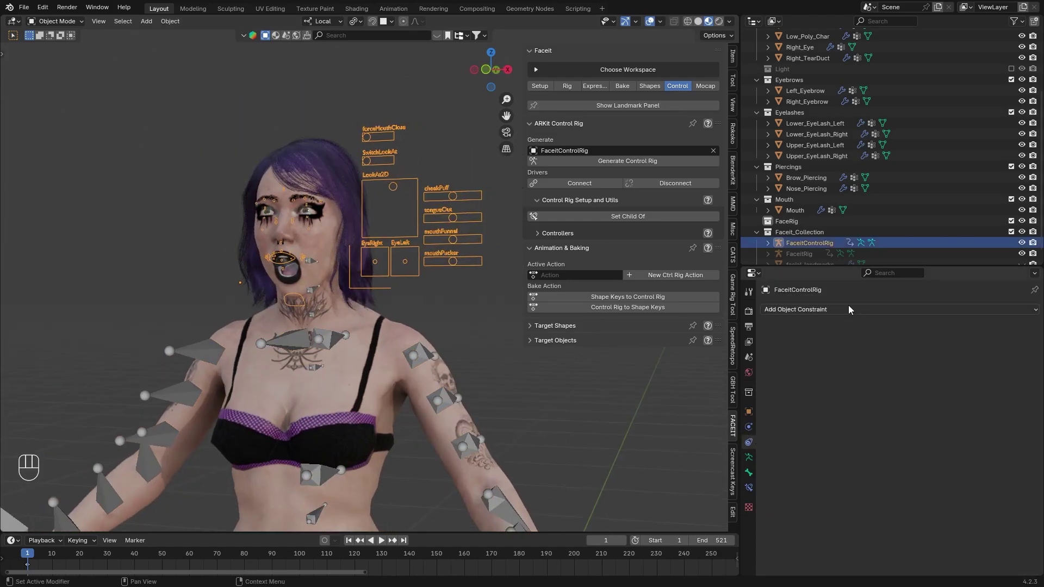
drag(851, 311, 1035, 294)
drag(913, 310, 913, 366)
click(1021, 347)
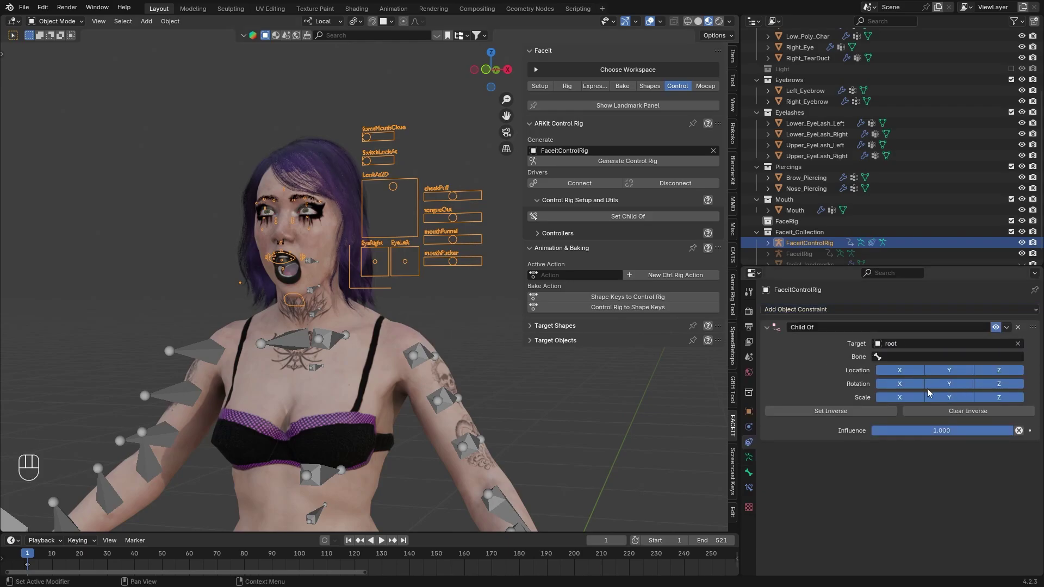
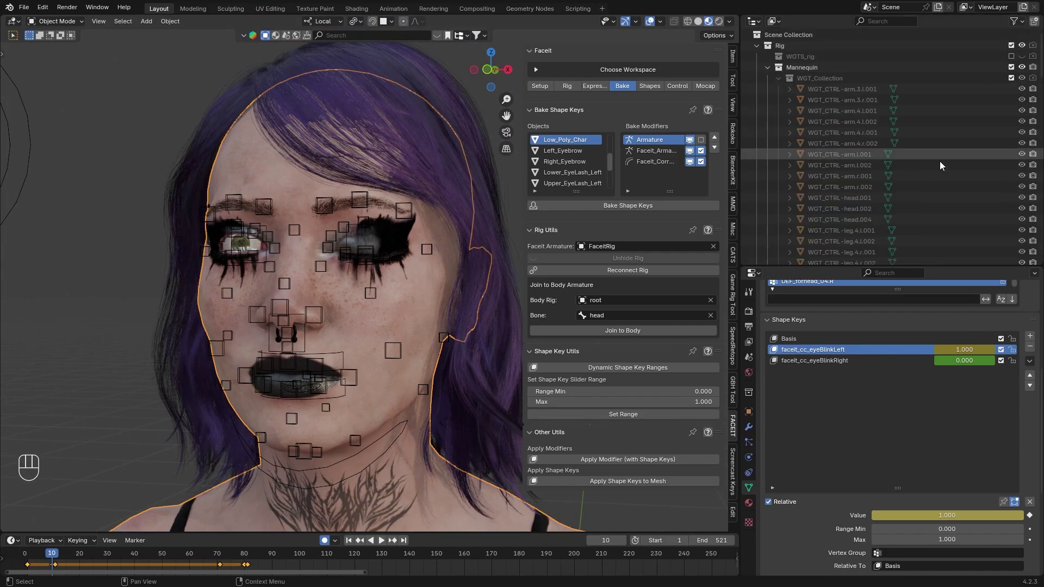
- Join the FaceitRig to the root body armature at the head bone via FaceIt's Bake tab
click(1028, 104)
click(771, 69)
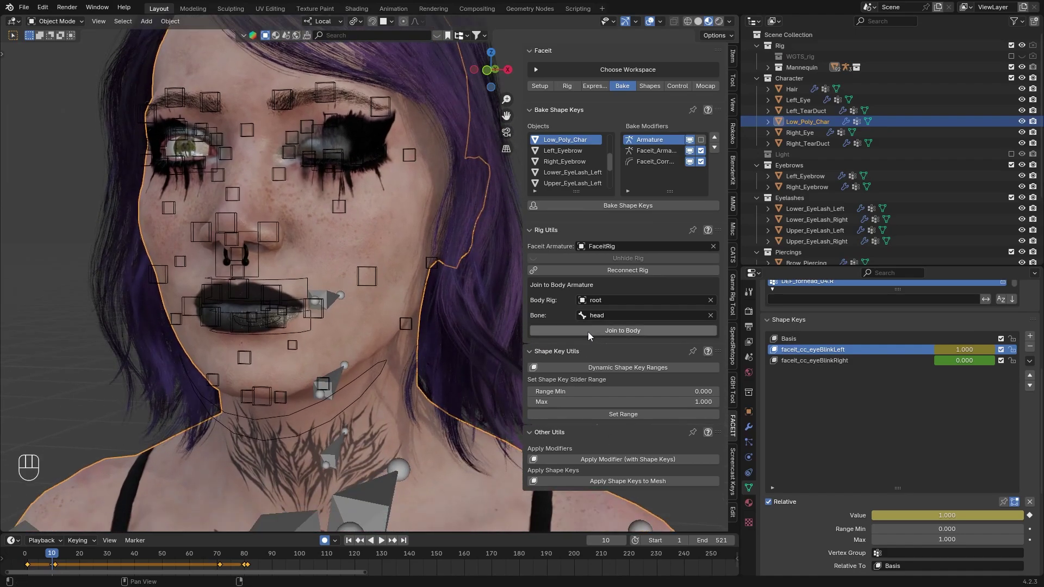
drag(590, 335, 663, 329)
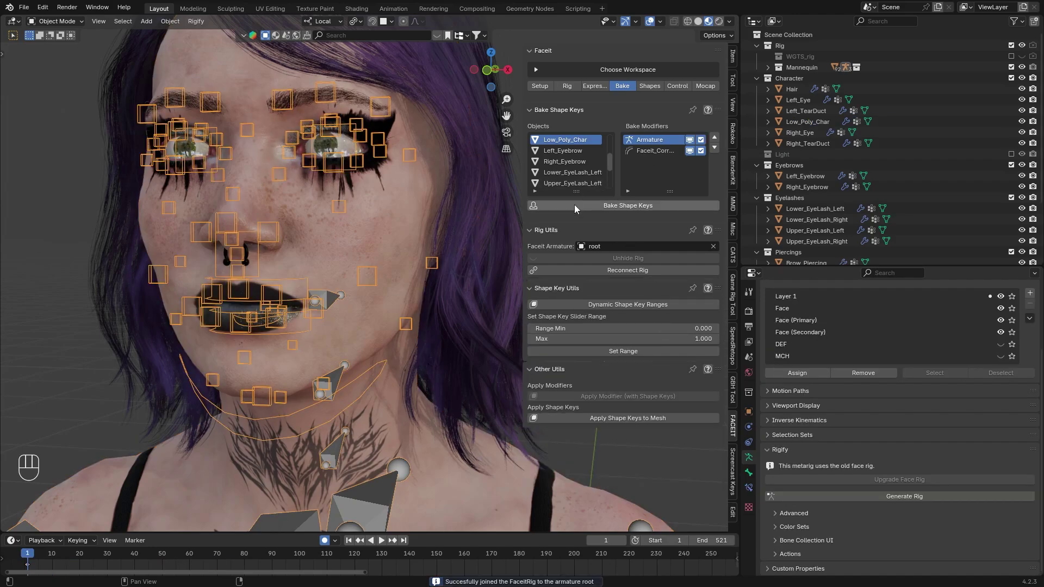
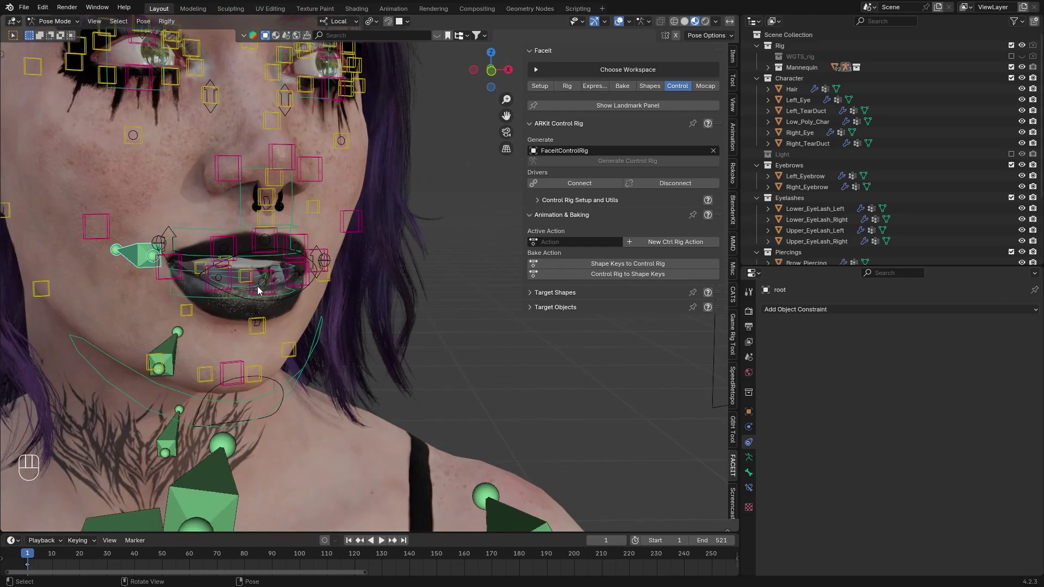
- Move a mouth controller in Pose Mode so the character's lips part
key(g)
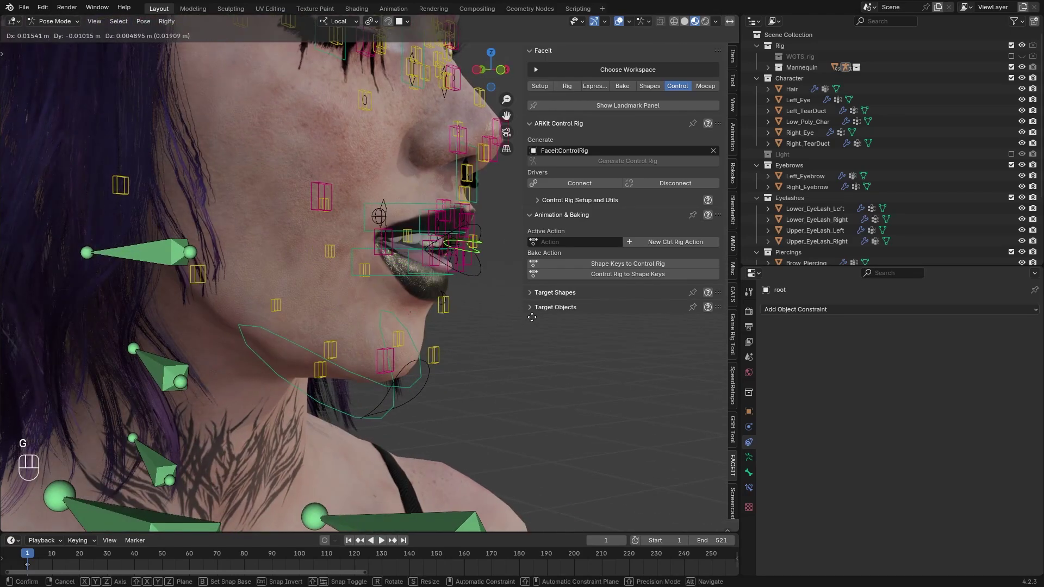
drag(316, 244, 370, 280)
click(215, 242)
click(220, 248)
key(r)
- View the reshaped lips in rendered shading
click(270, 244)
click(618, 23)
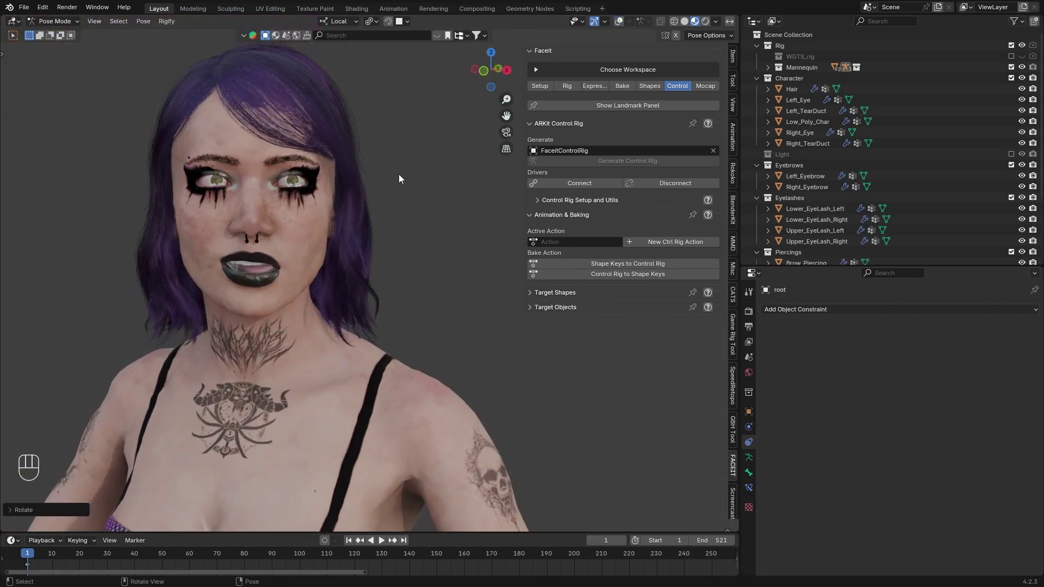
click(373, 197)
drag(399, 233, 387, 242)
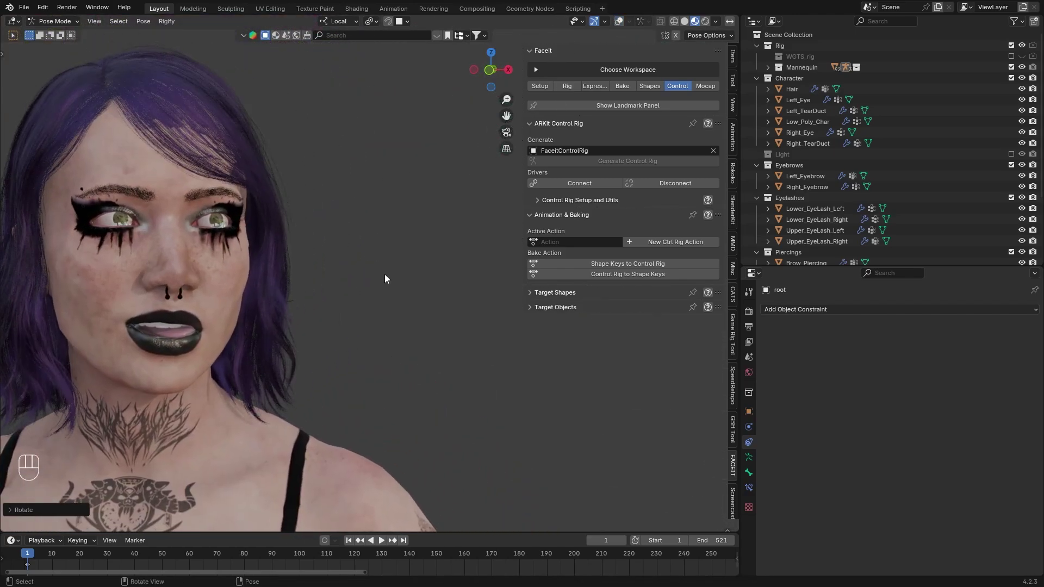
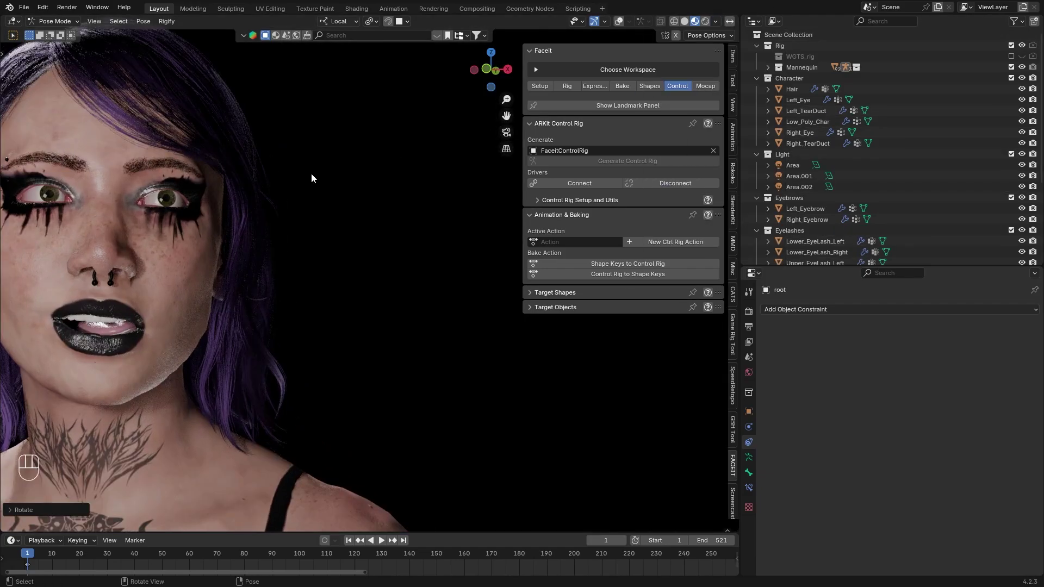
- Return to Object Mode and select FaceitControlRig to show its Child Of constraint
drag(621, 27, 584, 58)
drag(451, 231, 449, 227)
drag(55, 23, 121, 78)
click(307, 217)
click(344, 248)
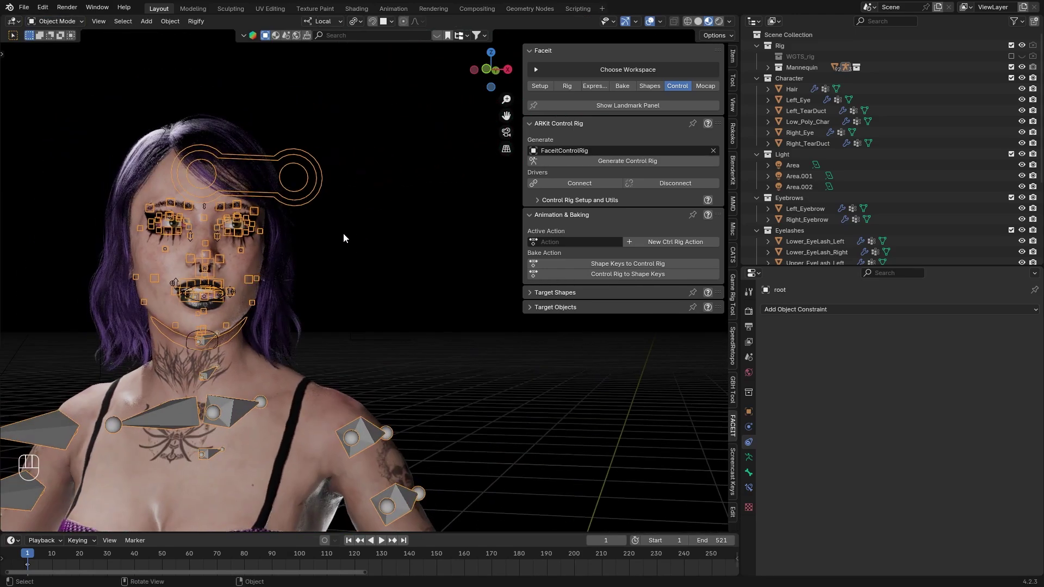
- Orbit the view toward the control rig's sliders
drag(270, 274, 525, 258)
key(n)
middle_click(627, 260)
drag(288, 243, 331, 243)
drag(345, 247, 369, 239)
drag(445, 231, 398, 229)
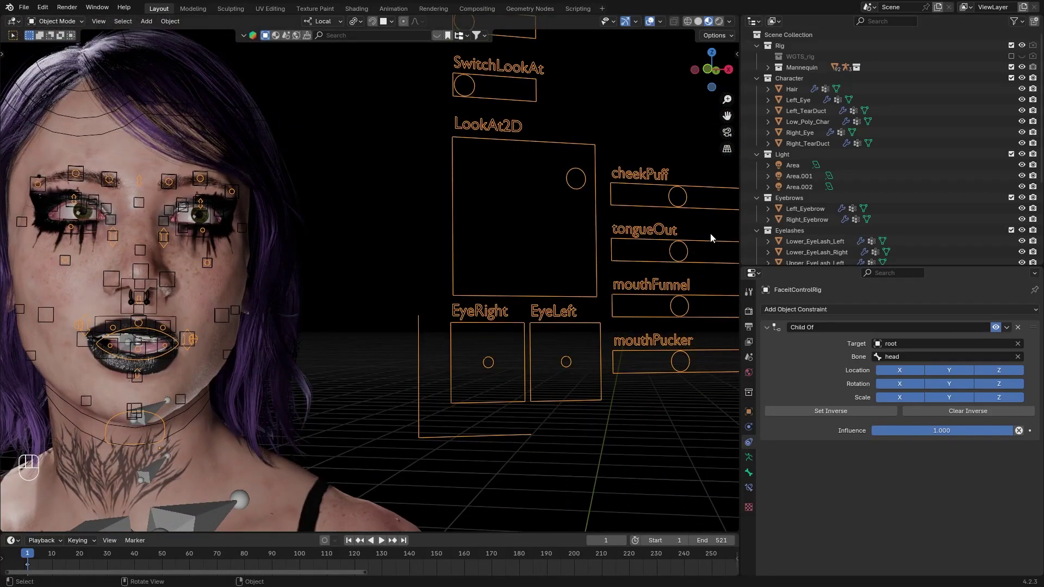